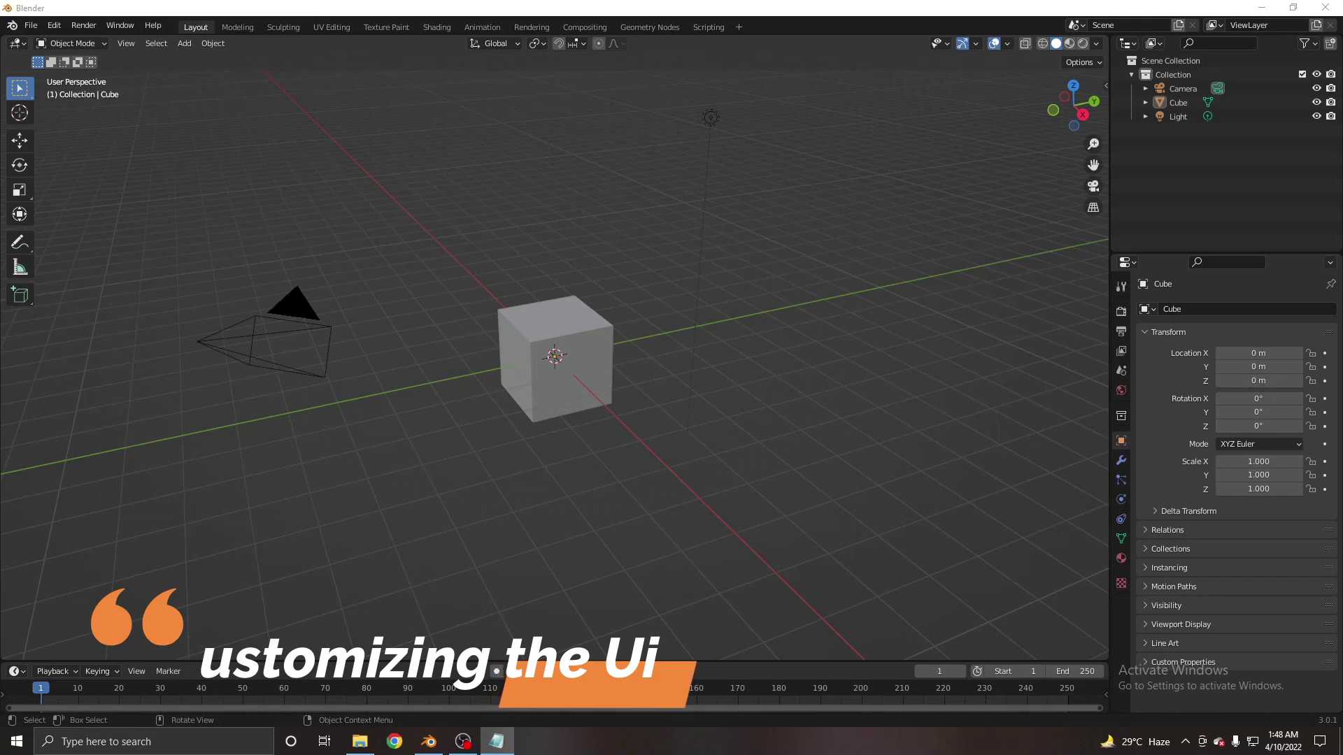
Delete the default cube, camera and light so the scene is empty
click(823, 243)
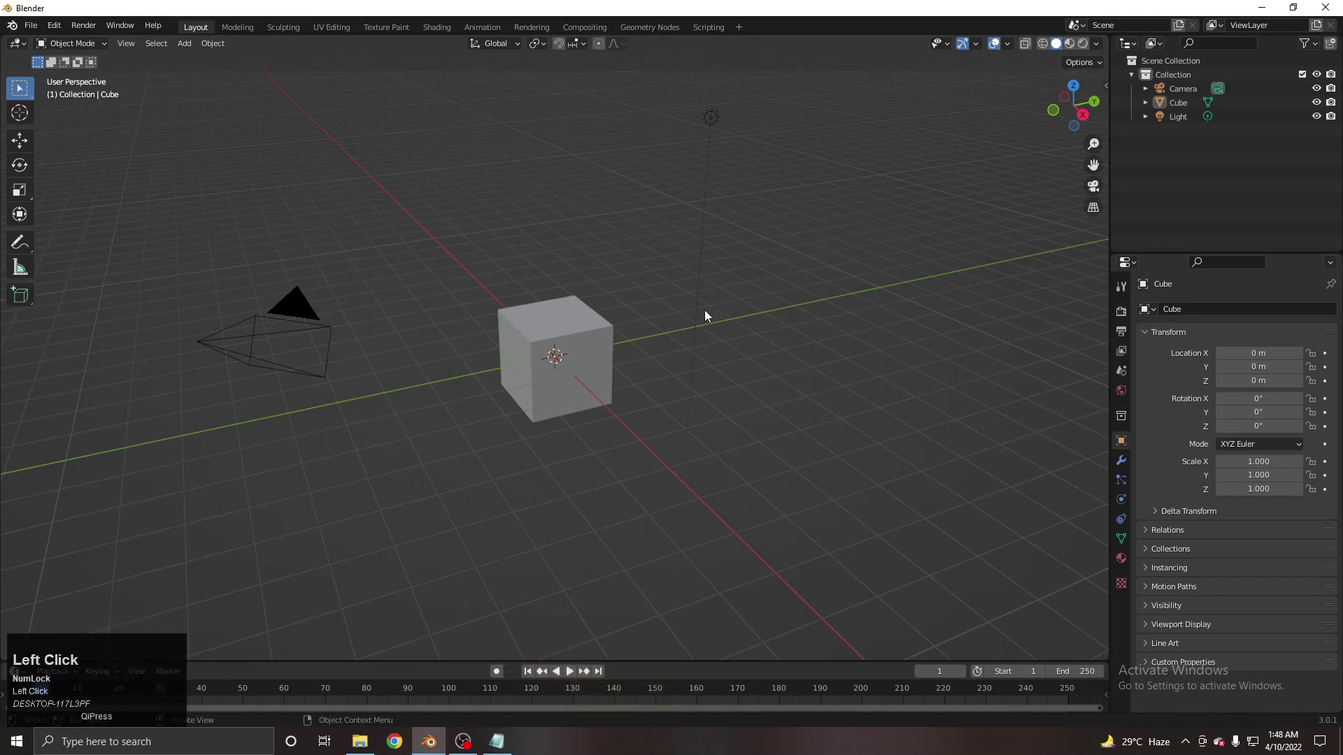
key(a)
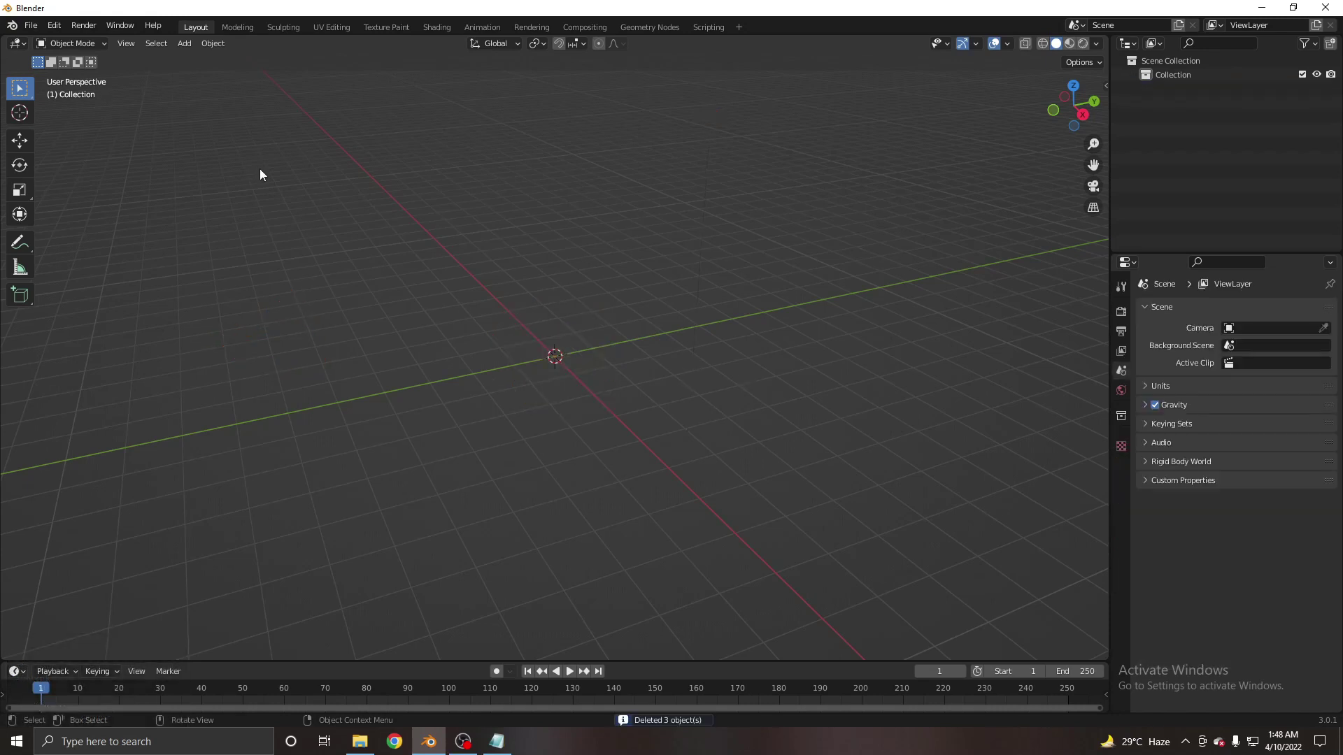
In Preferences Add-ons, search 'pie' and enable the 3D Viewport Pie Menus add-on
click(54, 26)
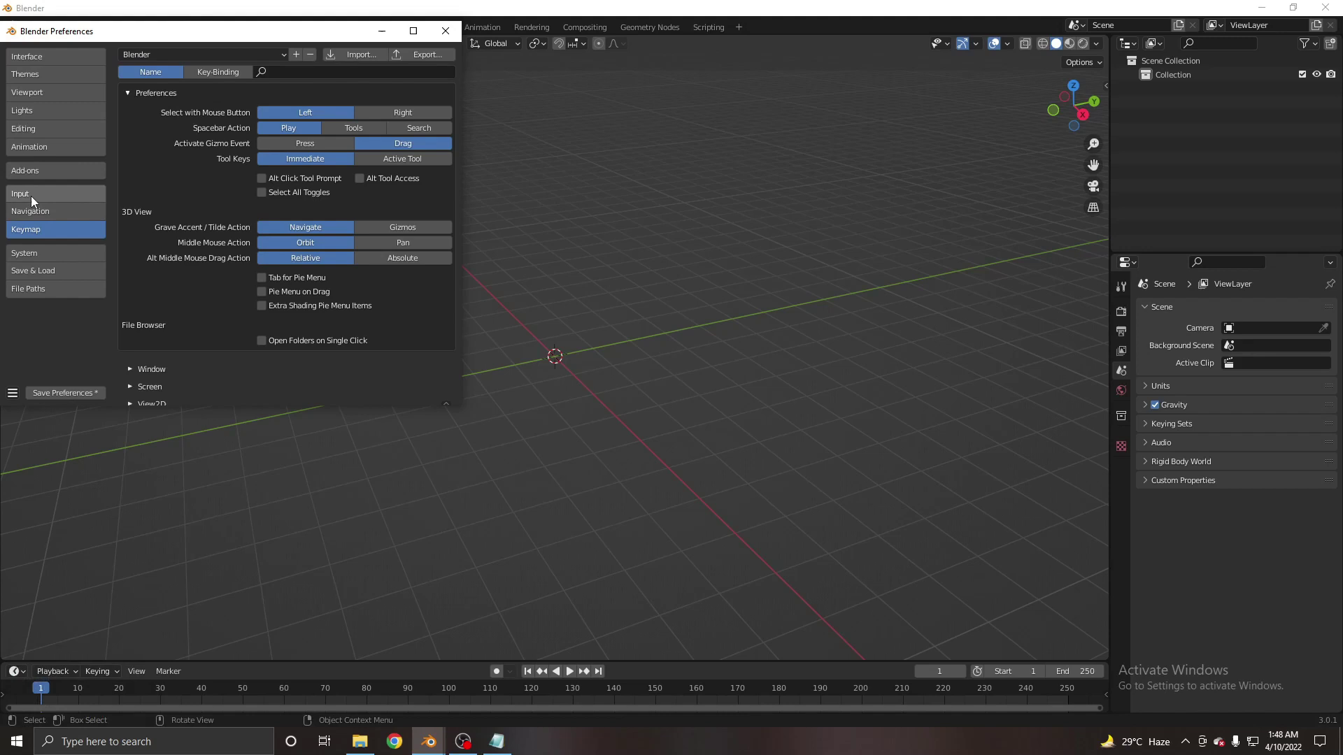
click(65, 178)
key(p)
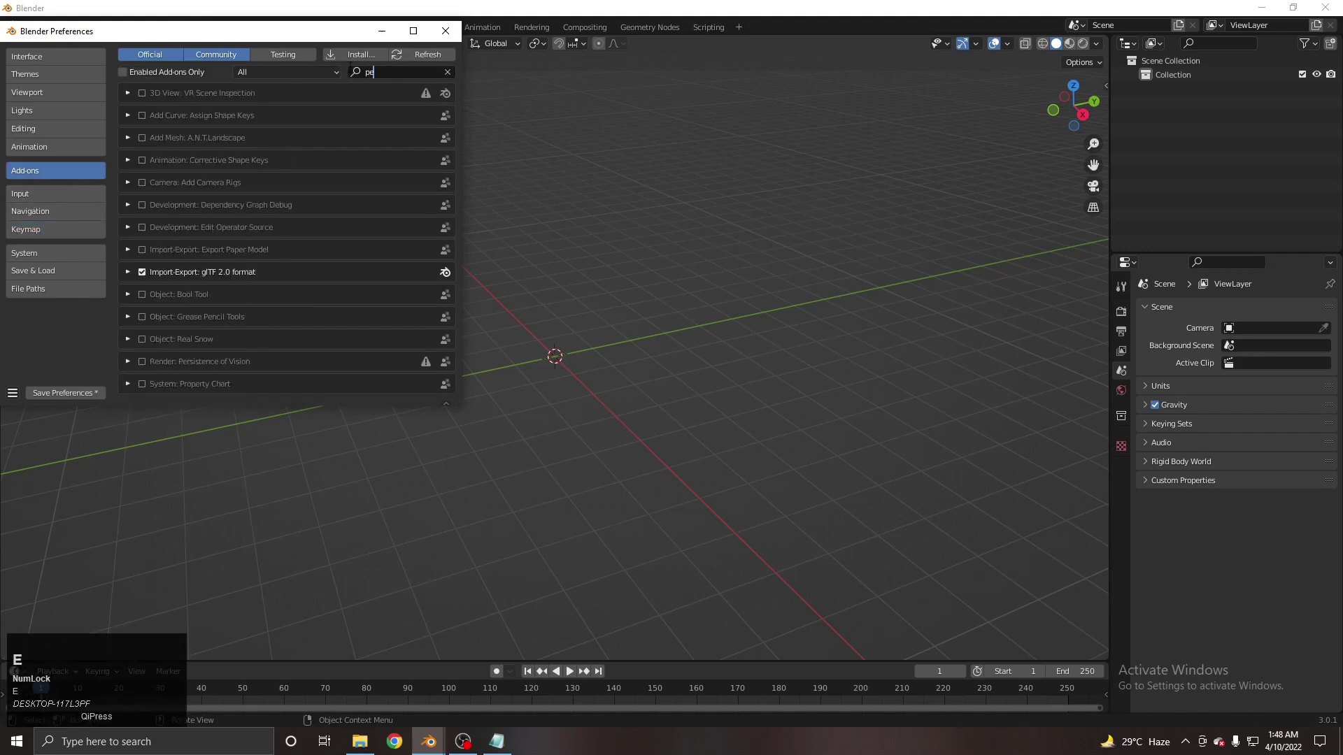
key(i)
text(ie)
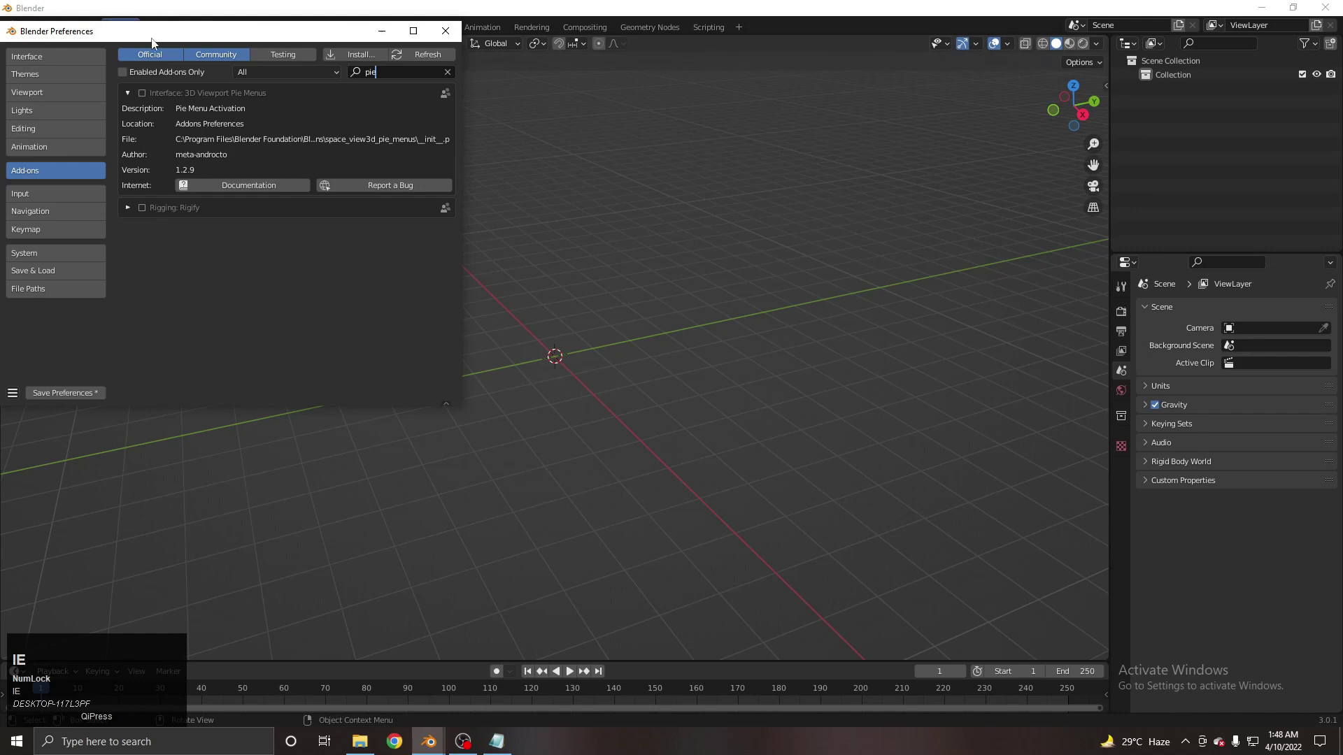
click(141, 102)
Leave only the shading pie active and switch on Tab for Pie Menu in Keymap
scroll(down, 3)
drag(444, 121, 440, 333)
scroll(down, 3)
click(447, 306)
scroll(down, 3)
click(442, 325)
scroll(up, 3)
click(443, 114)
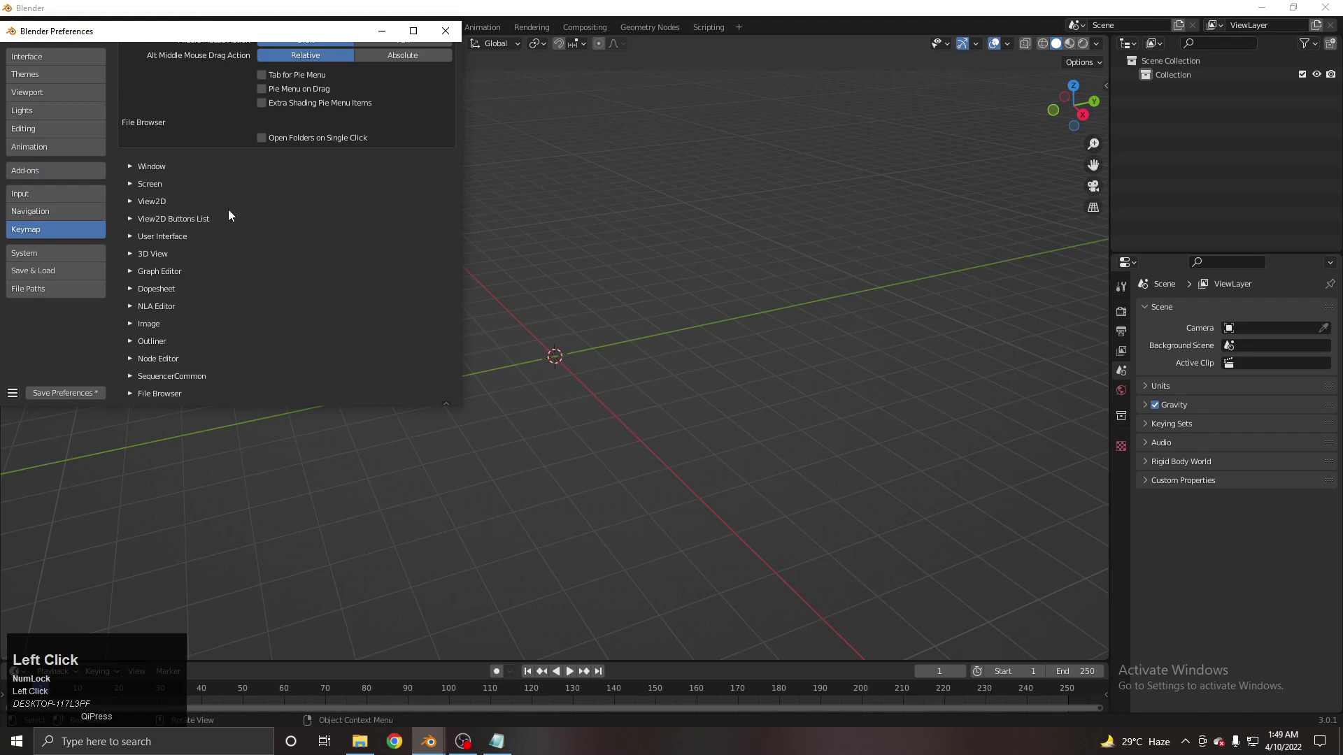
scroll(up, 3)
click(294, 283)
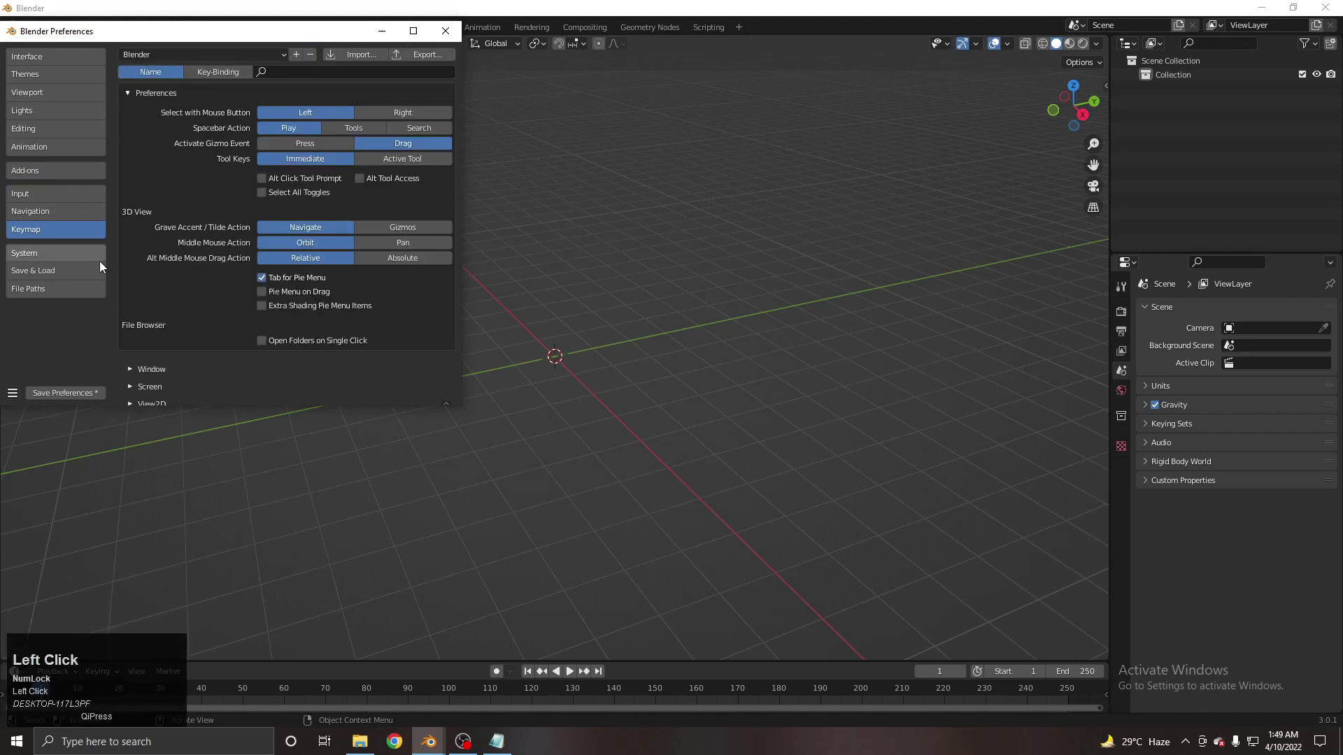
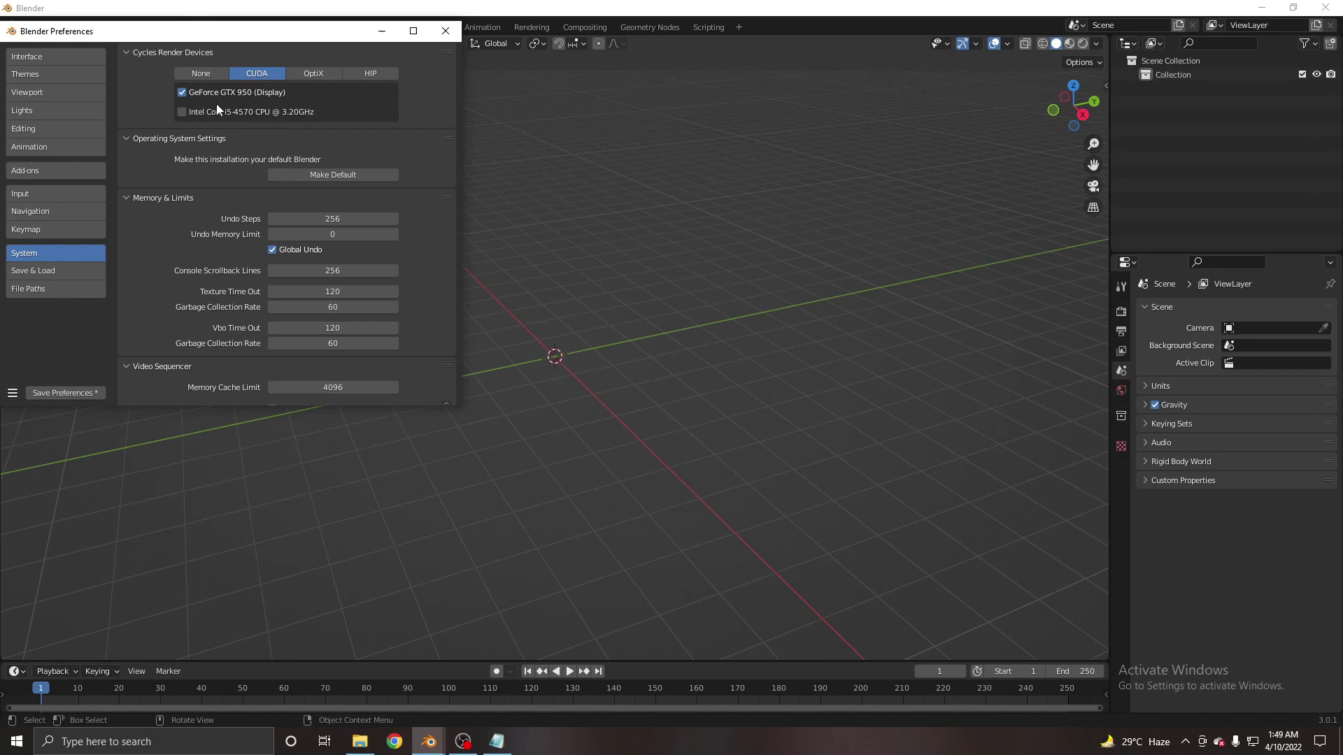
Enable the CPU alongside the GPU as CUDA render devices and close Preferences
click(270, 111)
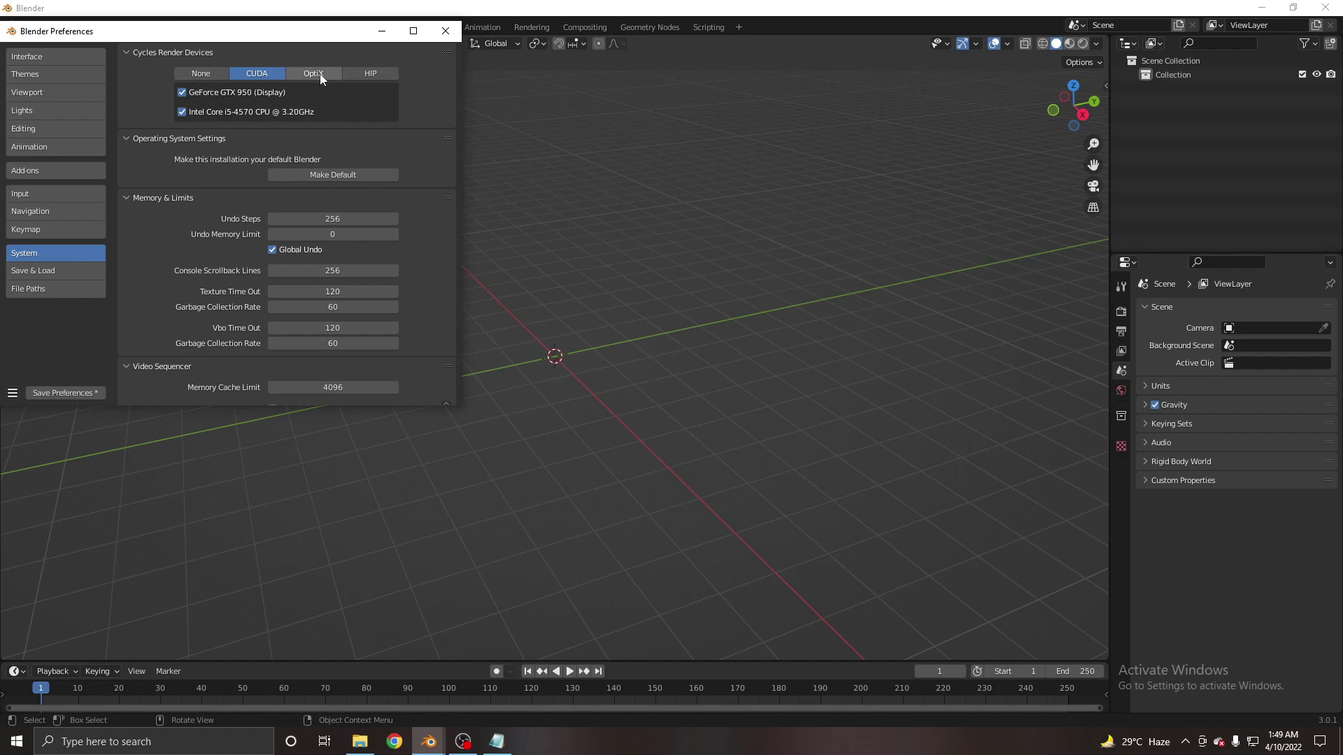
click(332, 78)
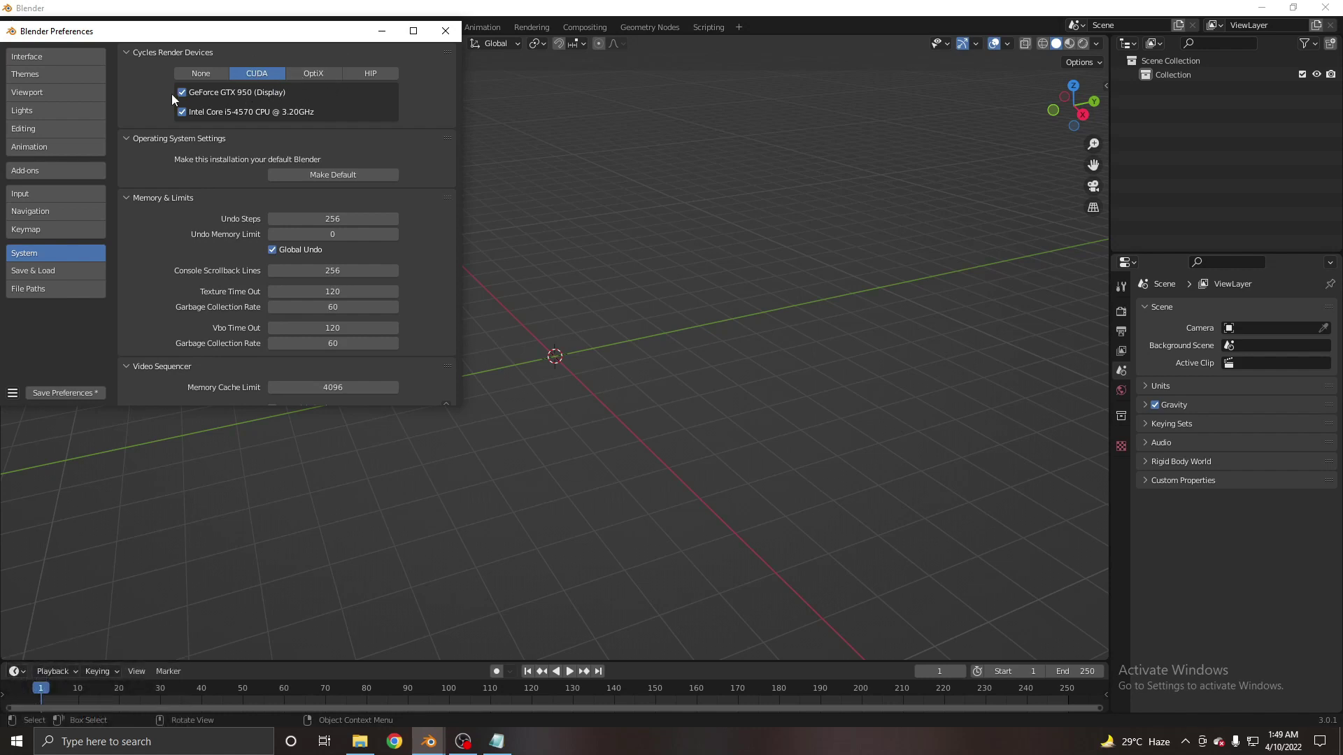
drag(59, 396, 612, 291)
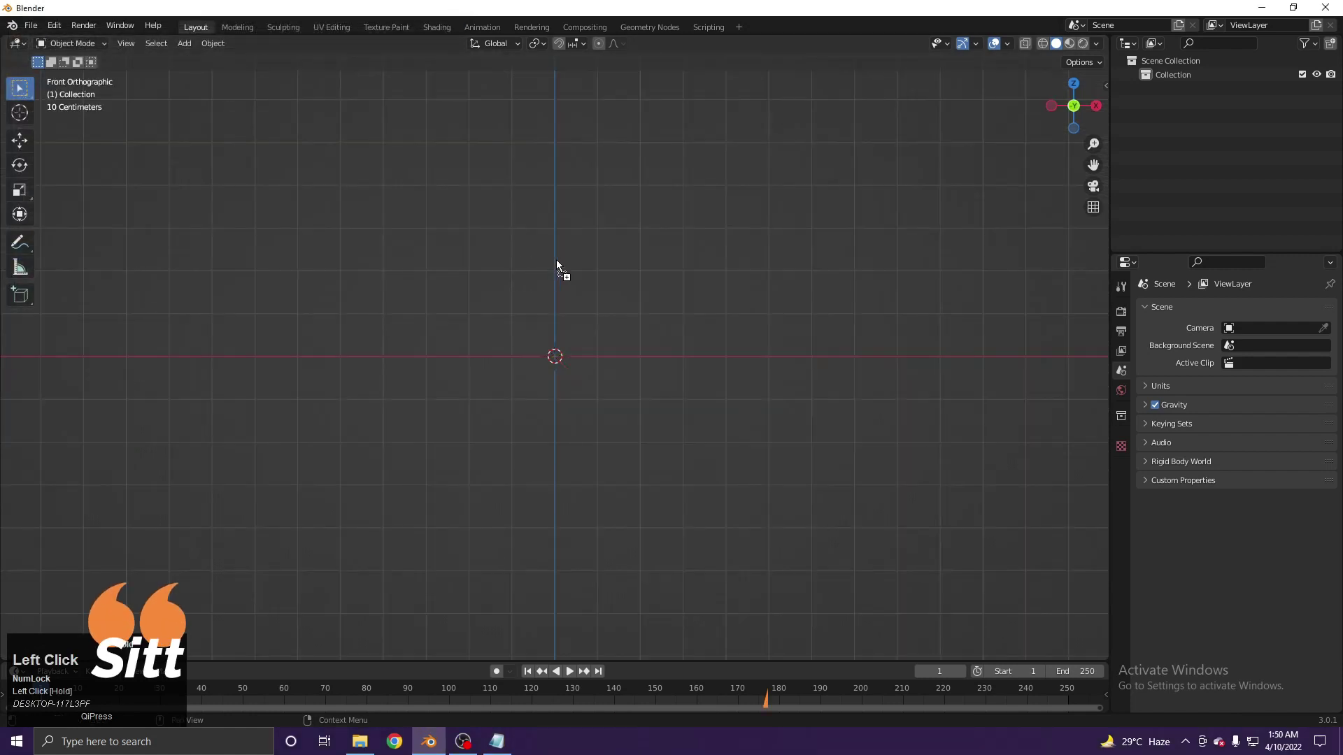
Move the reference image vertically and along Y so the figure's feet rest at the origin
middle_click(613, 291)
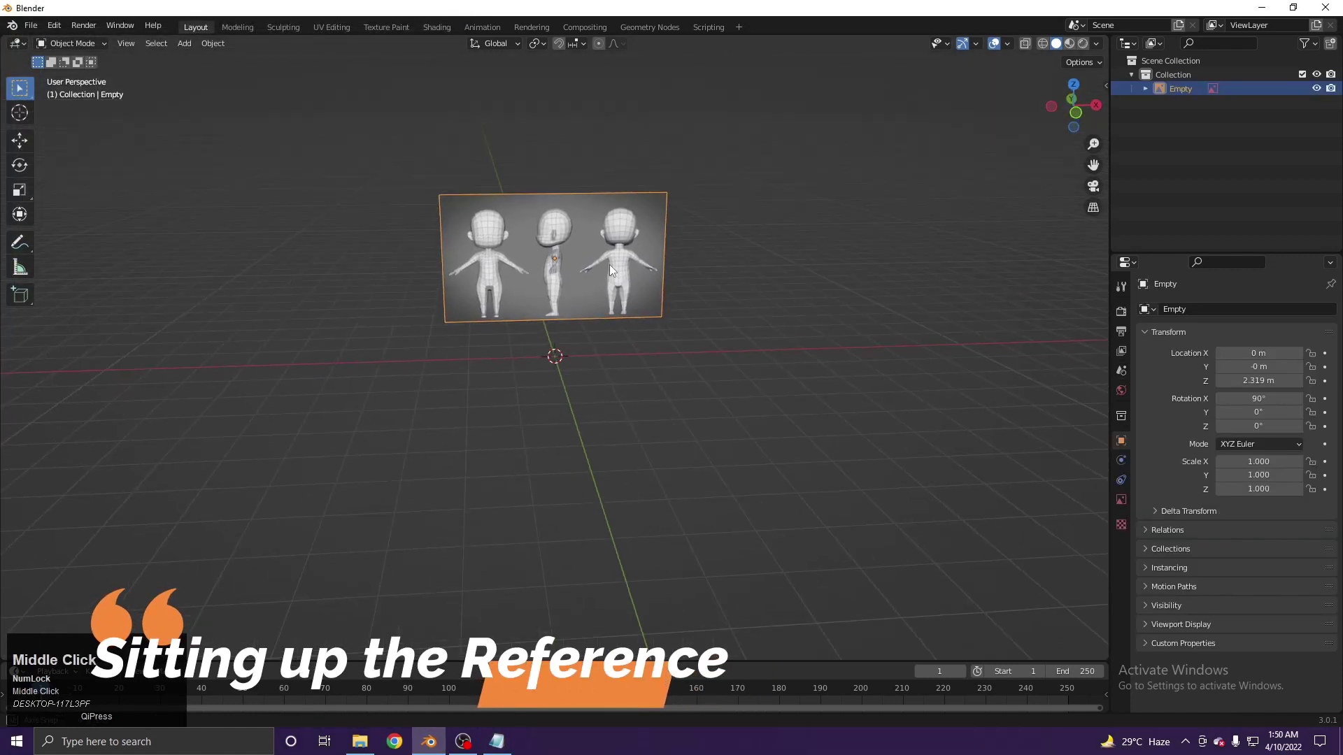
key(g)
key(z)
click(611, 294)
middle_click(683, 305)
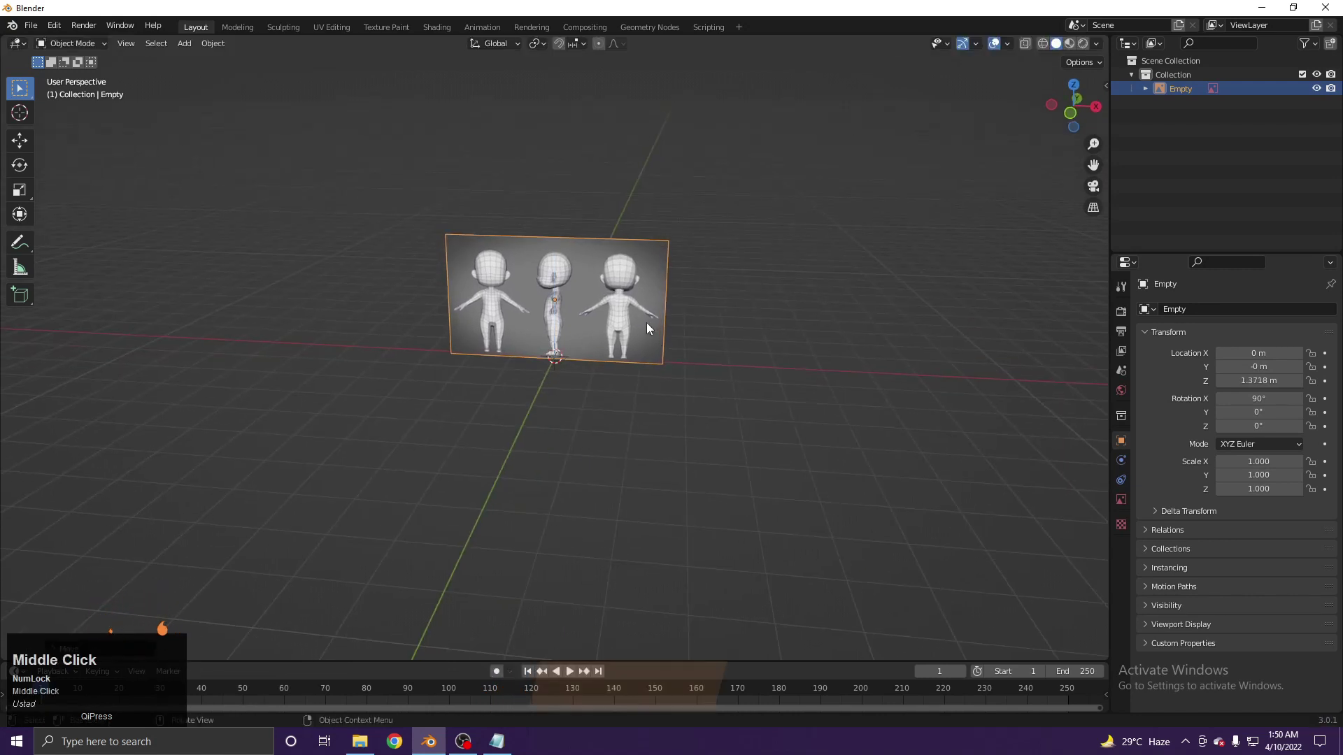
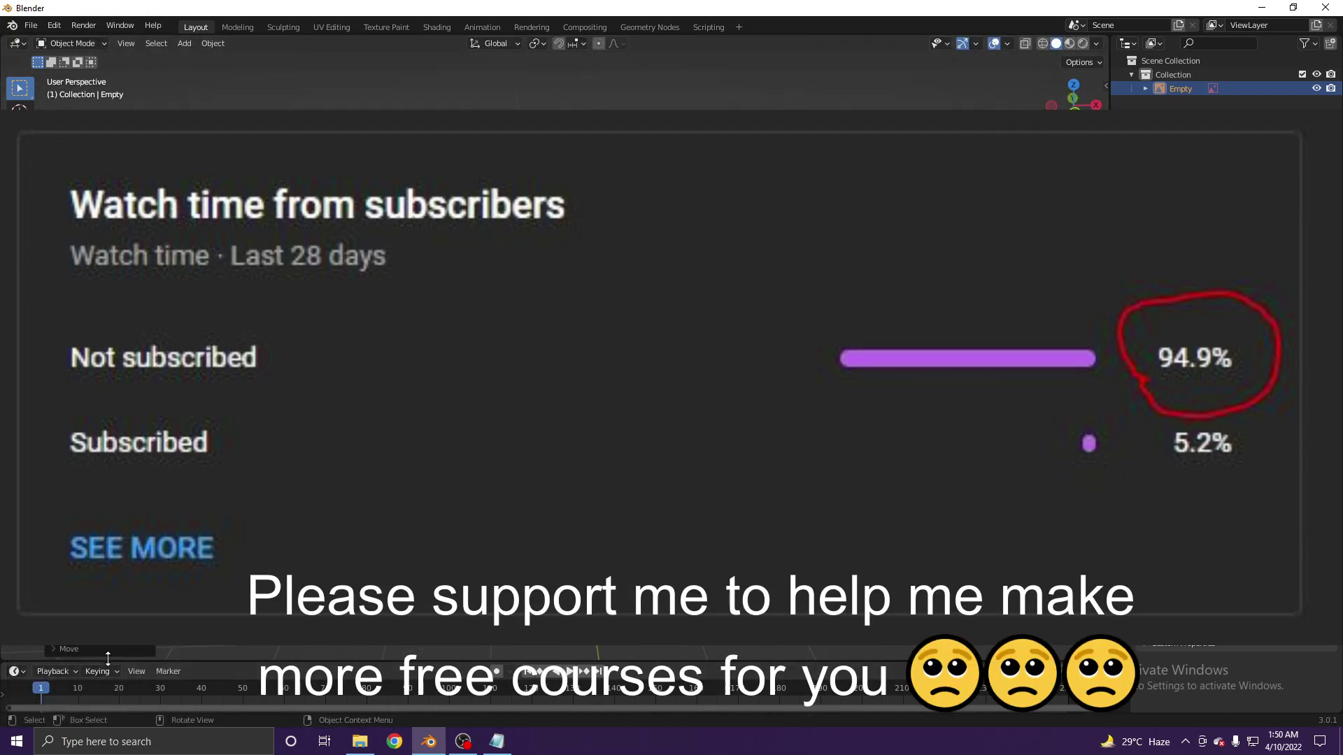
middle_click(664, 435)
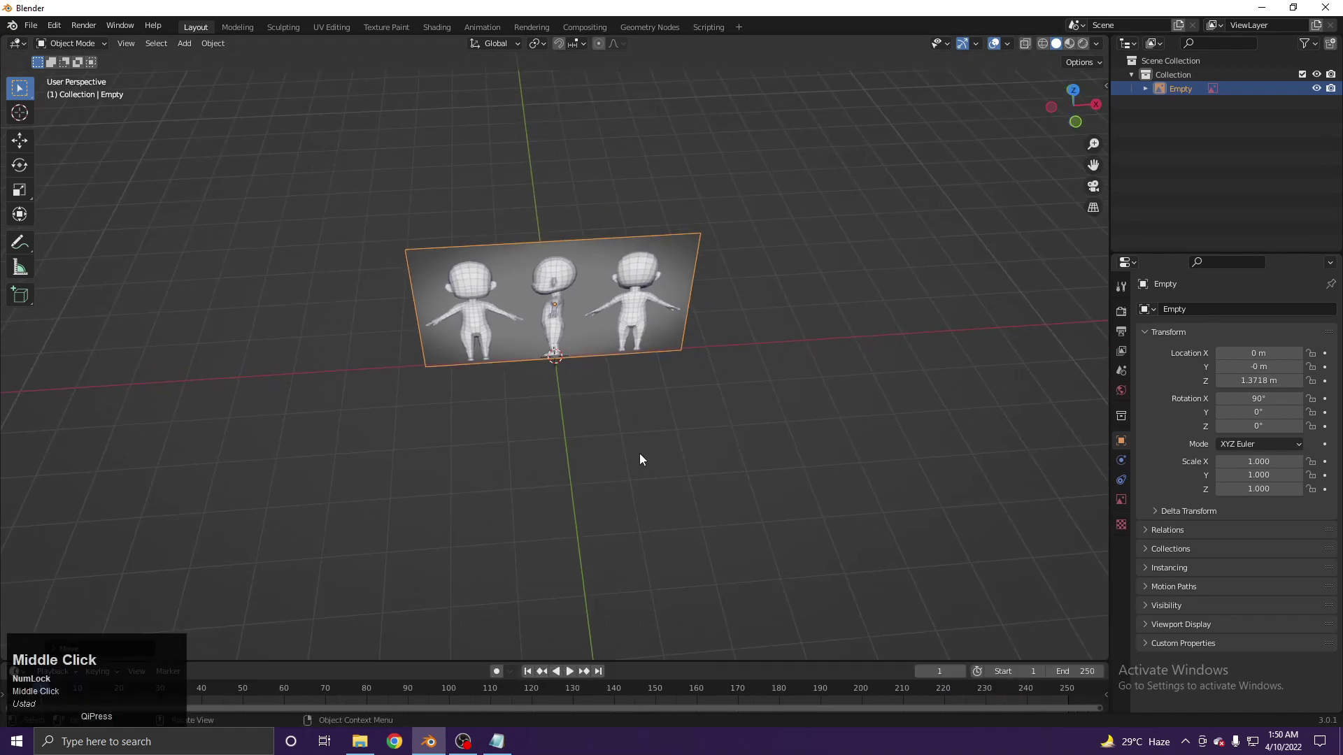
key(g)
key(y)
click(645, 362)
scroll(up, 3)
key(g)
click(802, 256)
Fine-tune the image position, deselect it and inspect it from several angles
click(403, 340)
scroll(up, 3)
scroll(down, 3)
key(g)
click(584, 355)
scroll(down, 3)
middle_click(589, 351)
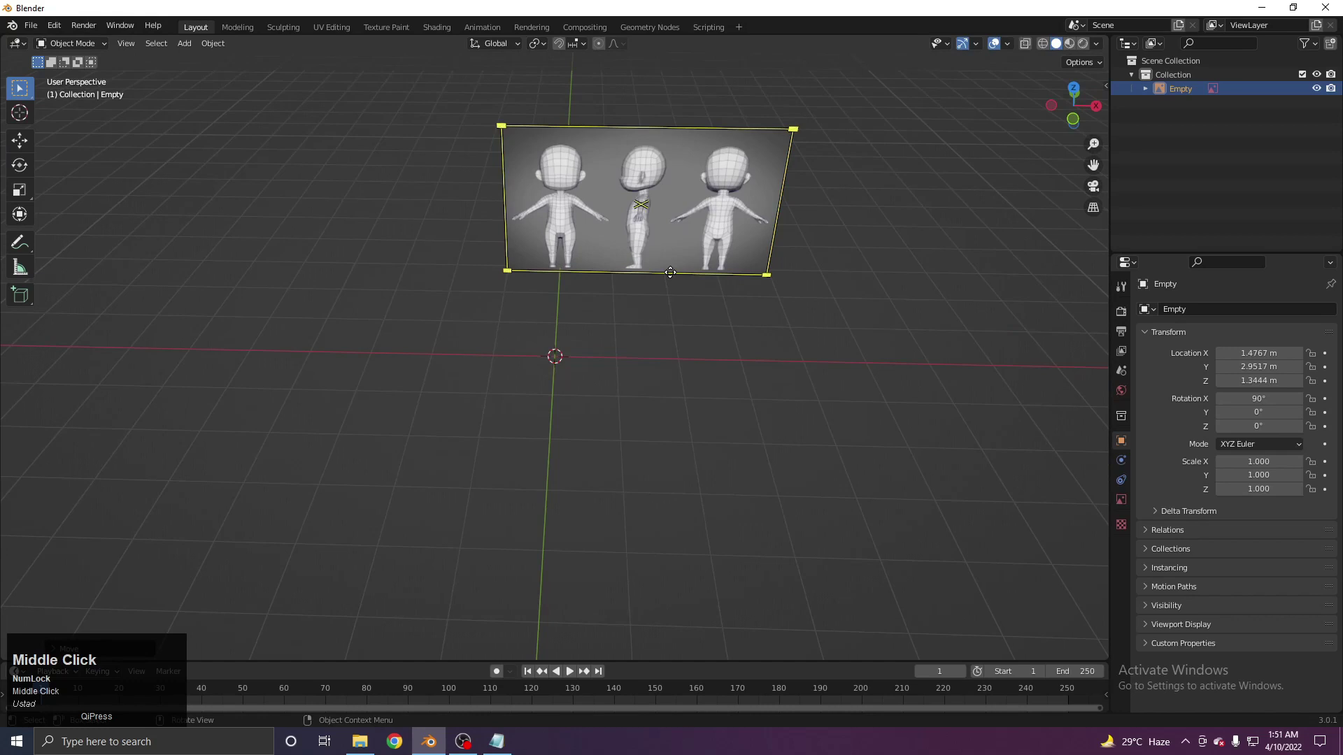
click(855, 387)
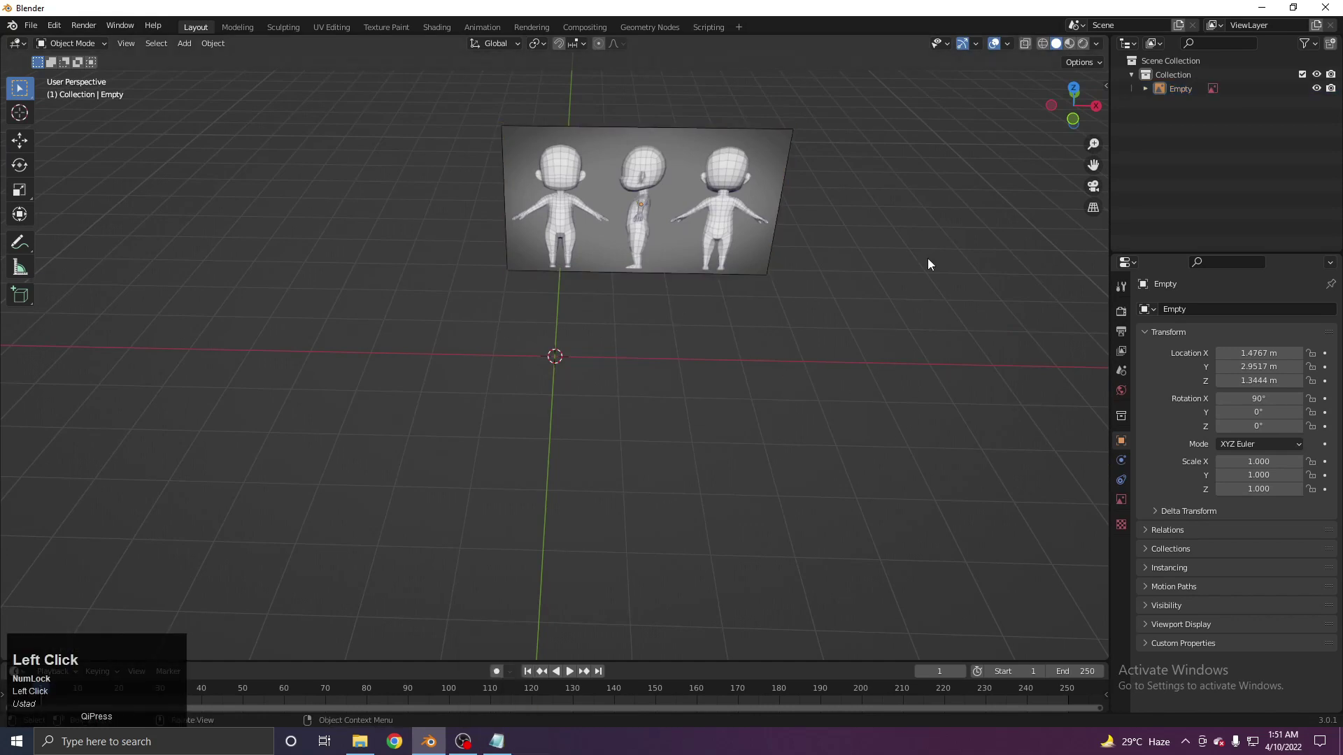
scroll(up, 3)
middle_click(556, 387)
scroll(down, 3)
scroll(up, 3)
middle_click(646, 427)
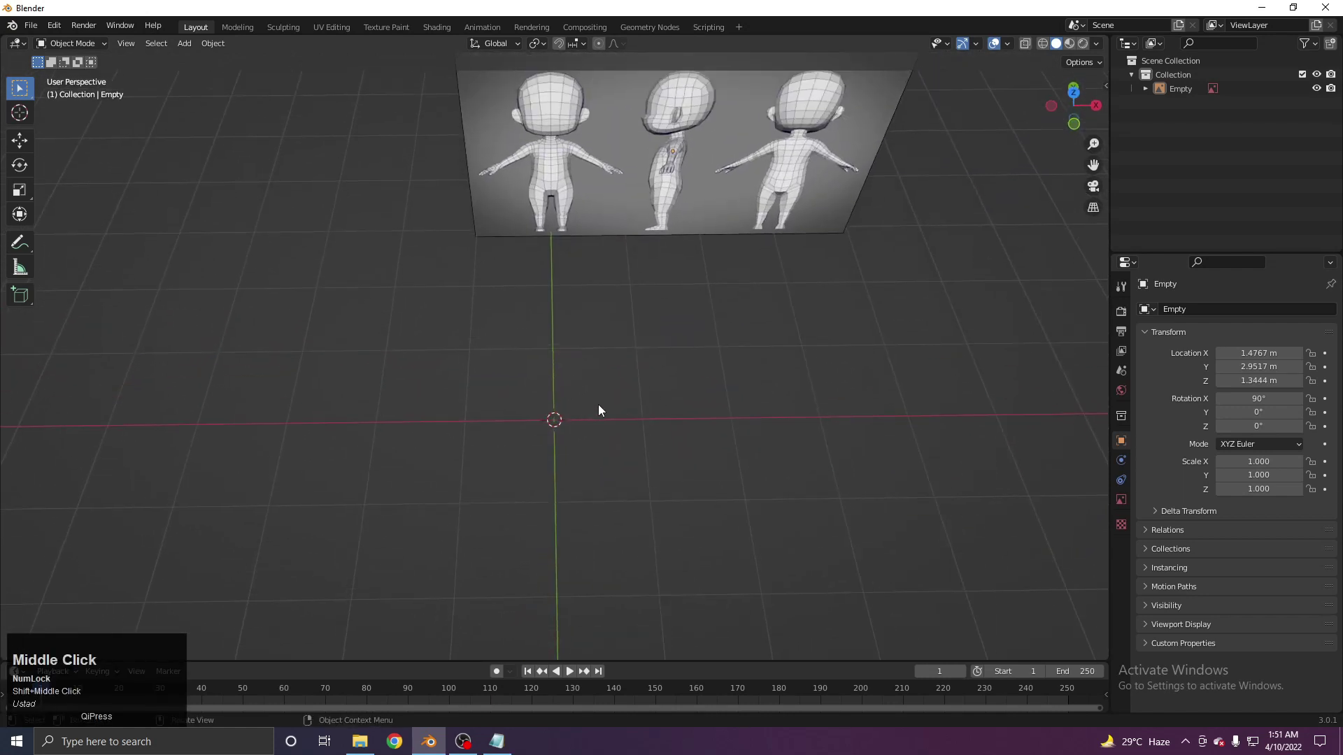
Orbit around the upright reference image to check its placement, ending in a top view
scroll(up, 3)
middle_click(605, 371)
scroll(down, 3)
middle_click(615, 384)
scroll(up, 3)
middle_click(604, 357)
middle_click(604, 348)
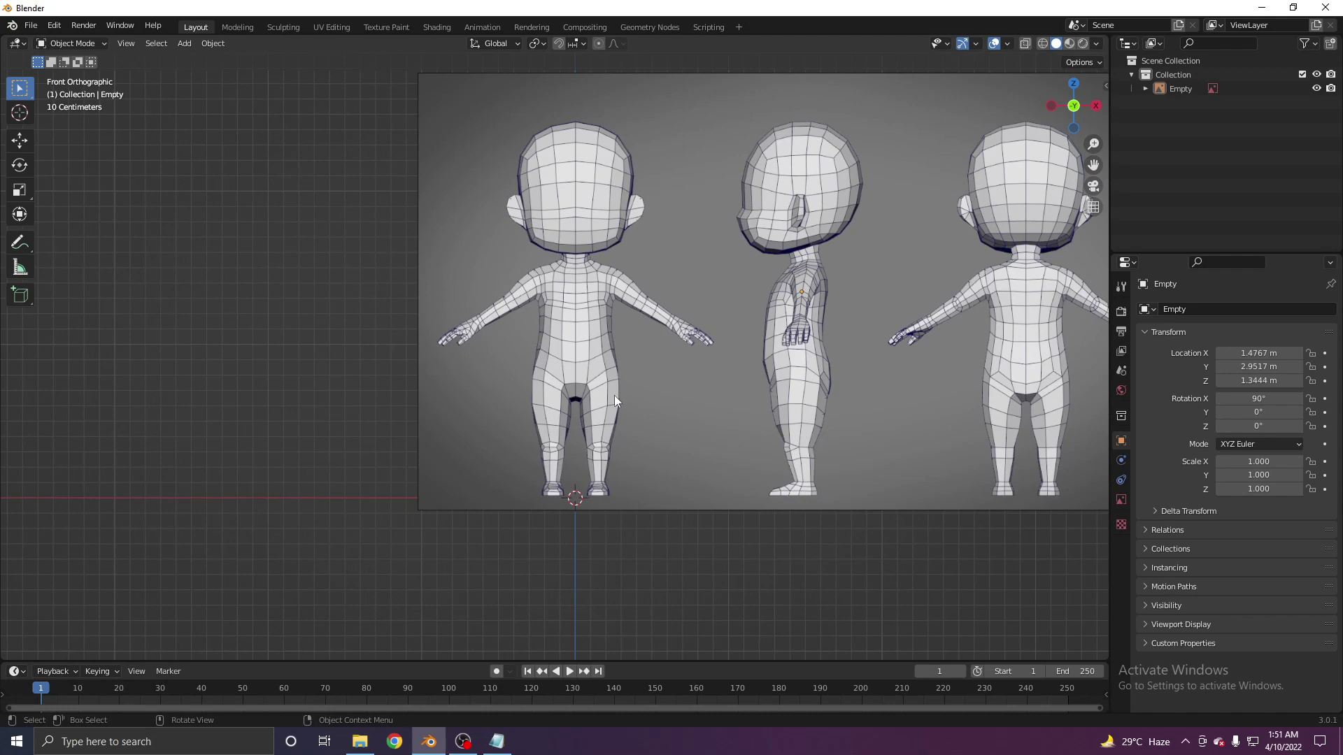
middle_click(578, 460)
middle_click(579, 454)
click(620, 332)
key(g)
right_click(656, 332)
scroll(down, 3)
middle_click(647, 355)
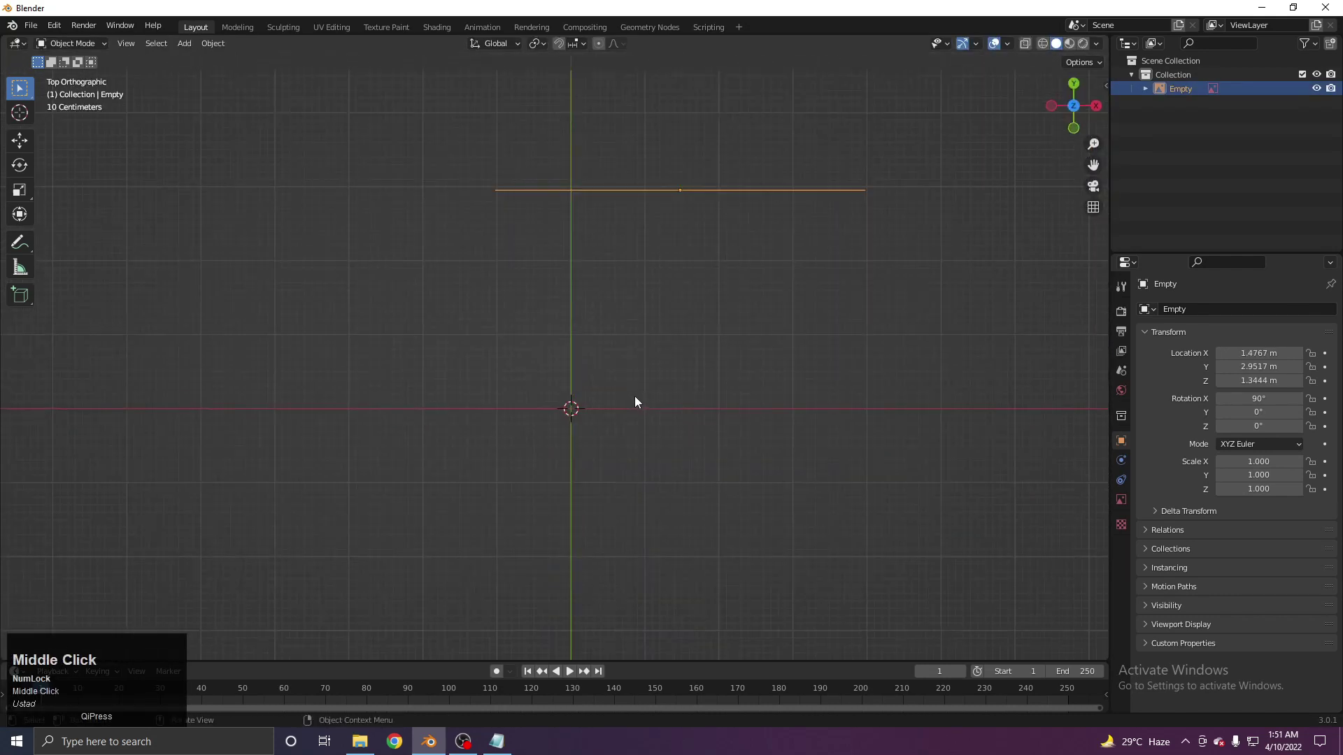
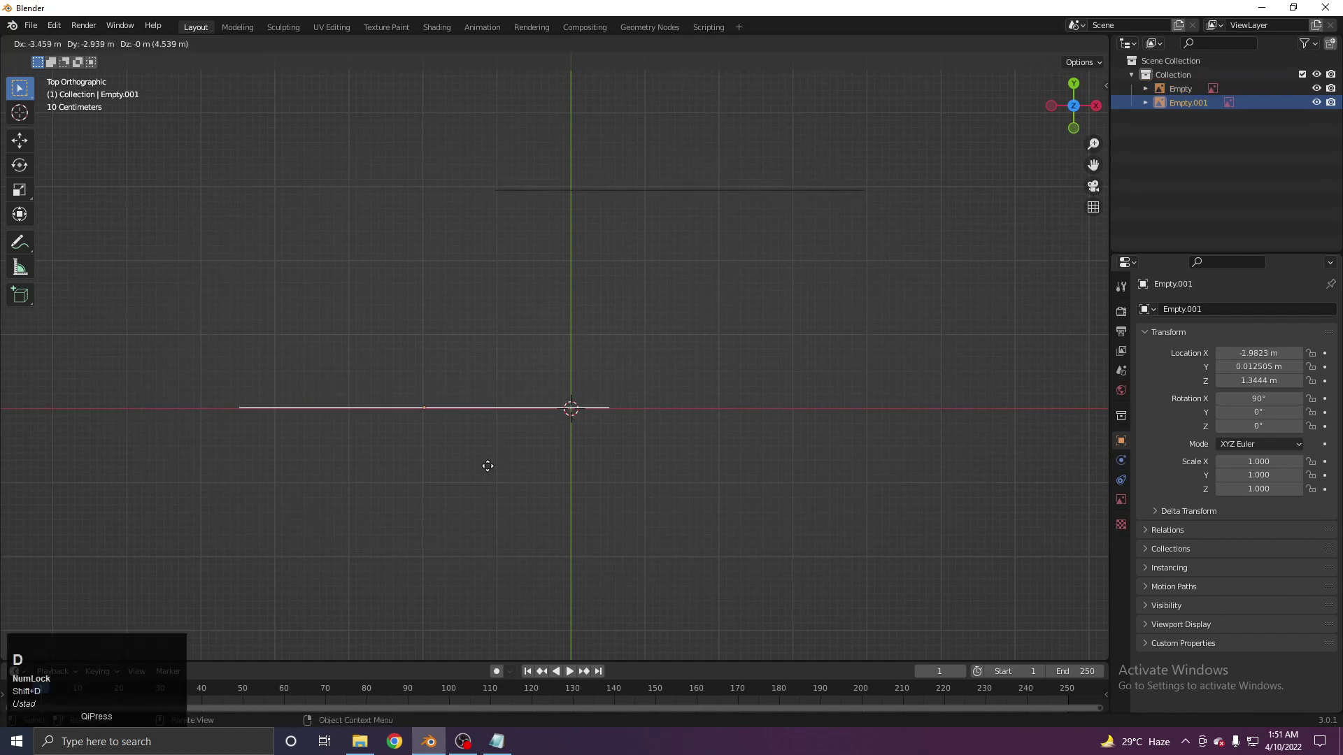
Place the duplicated image left of the origin and rotate it 90° about Z
click(489, 473)
key(r)
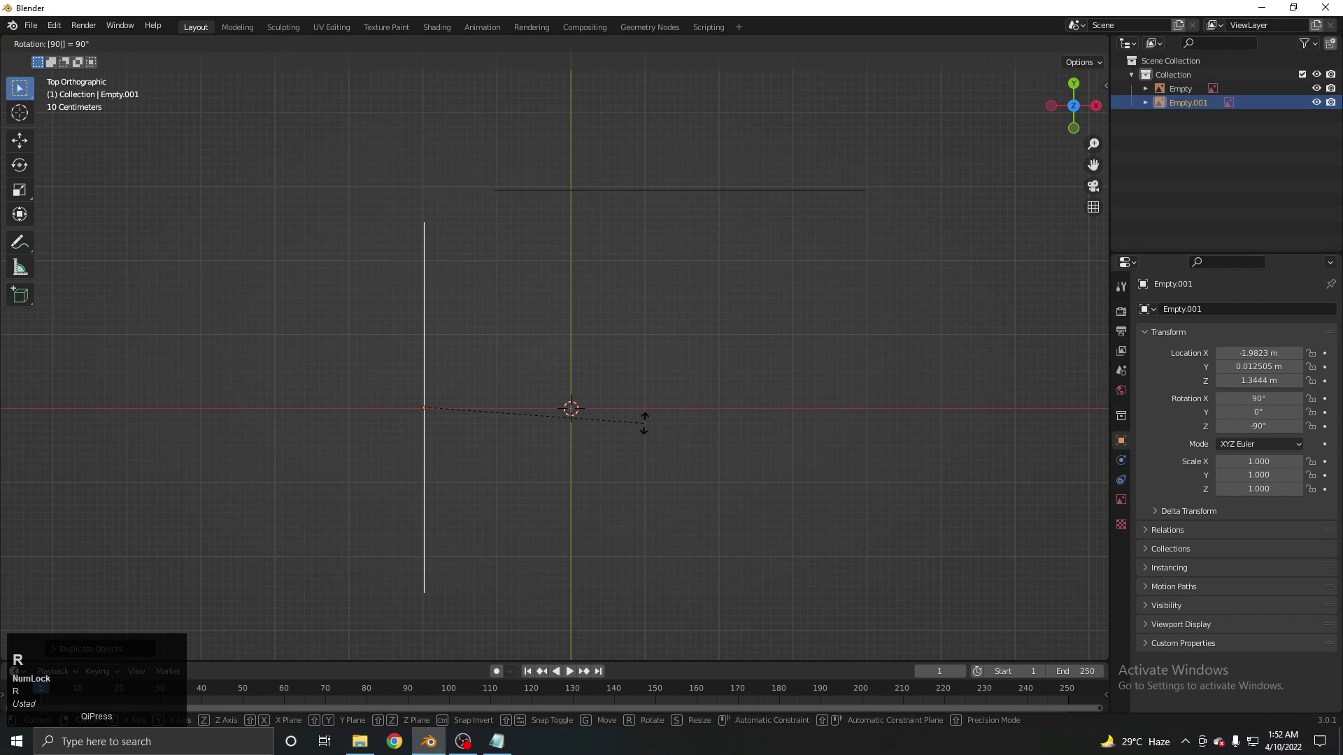
middle_click(614, 426)
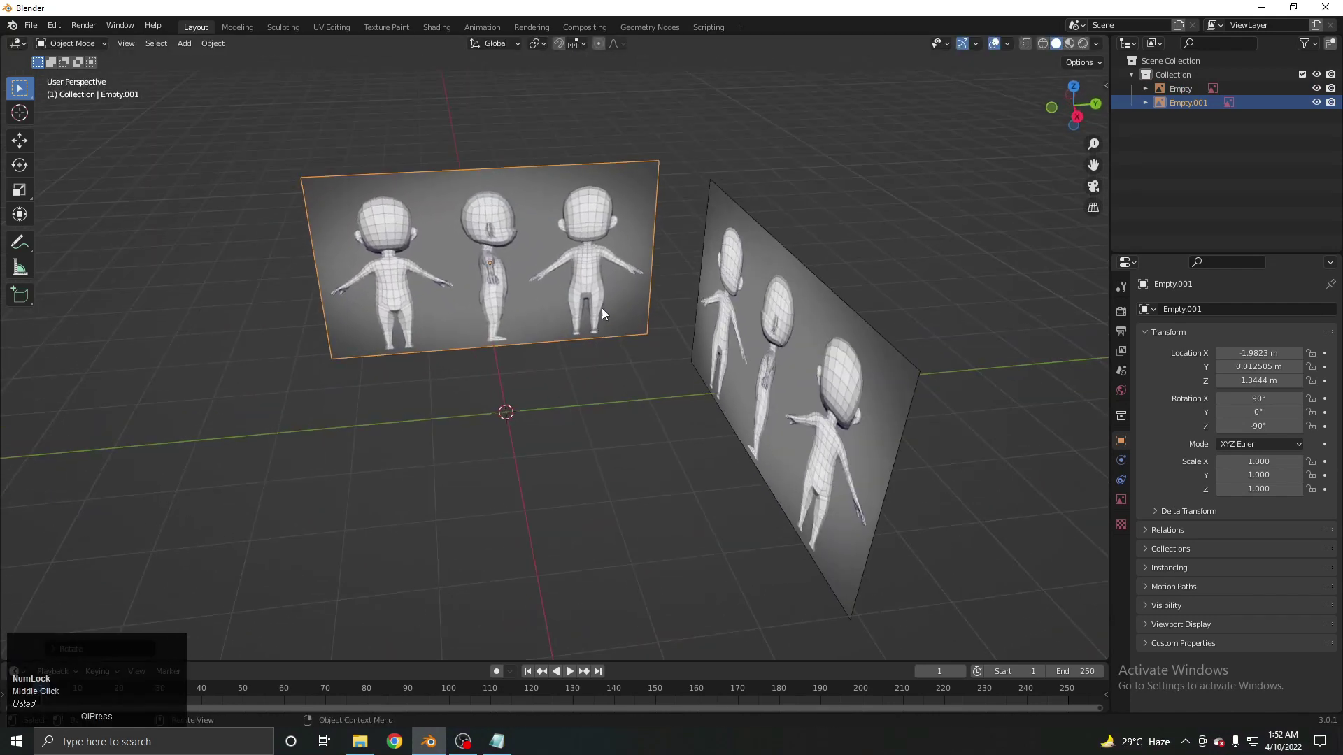
scroll(up, 3)
middle_click(566, 398)
scroll(down, 3)
middle_click(510, 337)
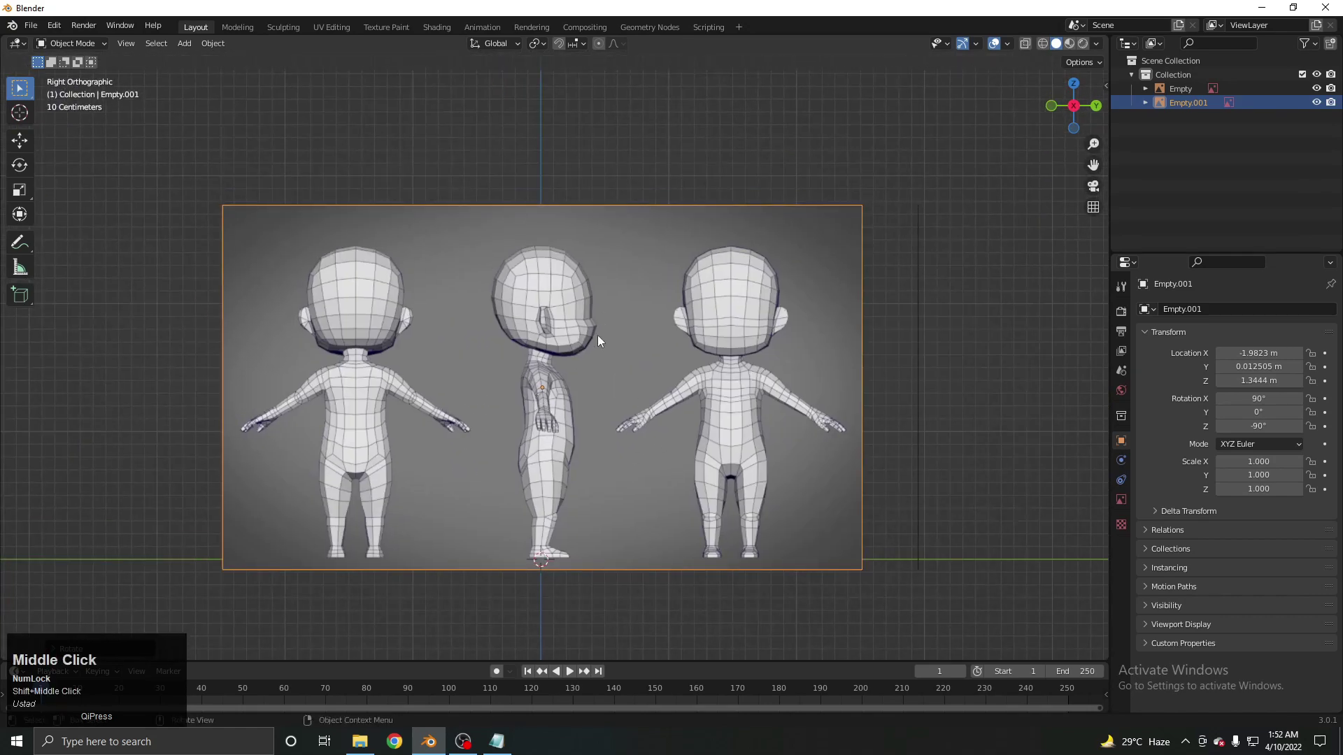
scroll(down, 3)
Orbit around both images to verify the side copy stands at right angles
middle_click(579, 379)
scroll(up, 3)
middle_click(568, 344)
scroll(down, 3)
middle_click(542, 393)
scroll(up, 3)
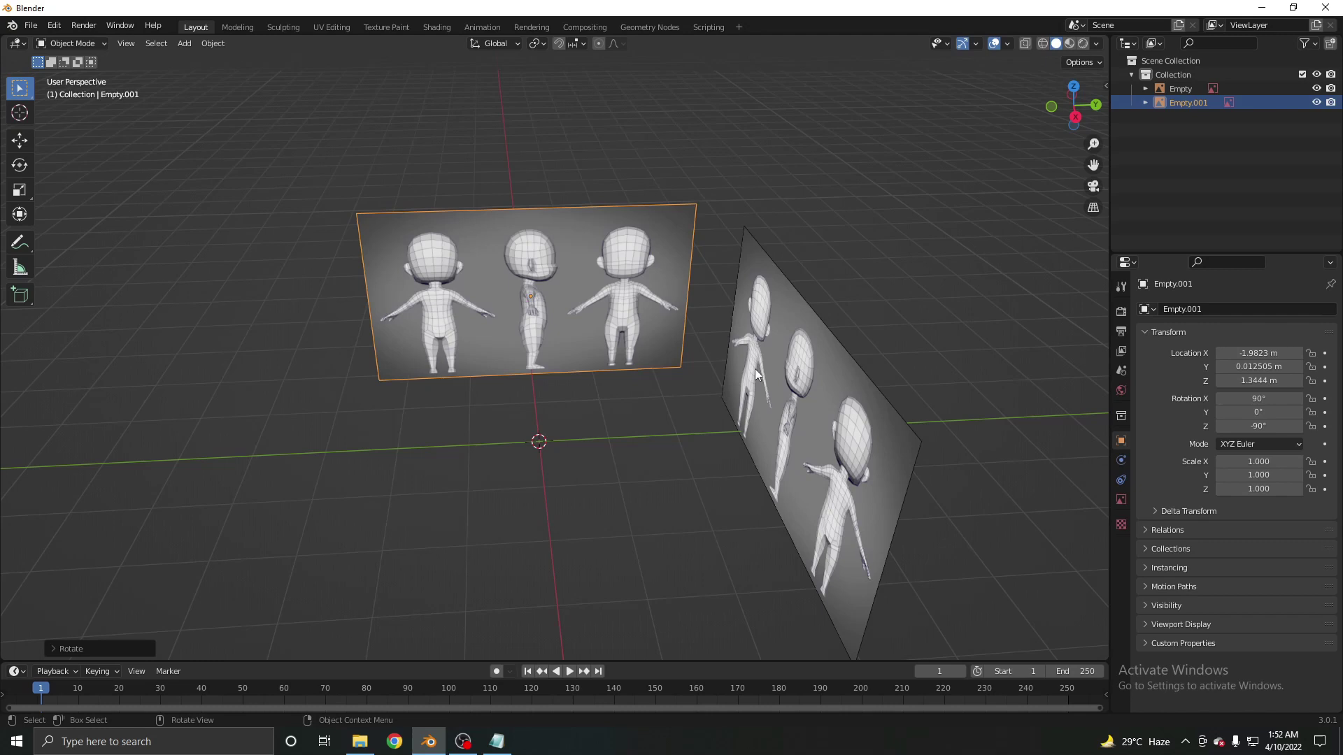
key(g)
right_click(527, 391)
middle_click(653, 361)
scroll(down, 3)
middle_click(629, 409)
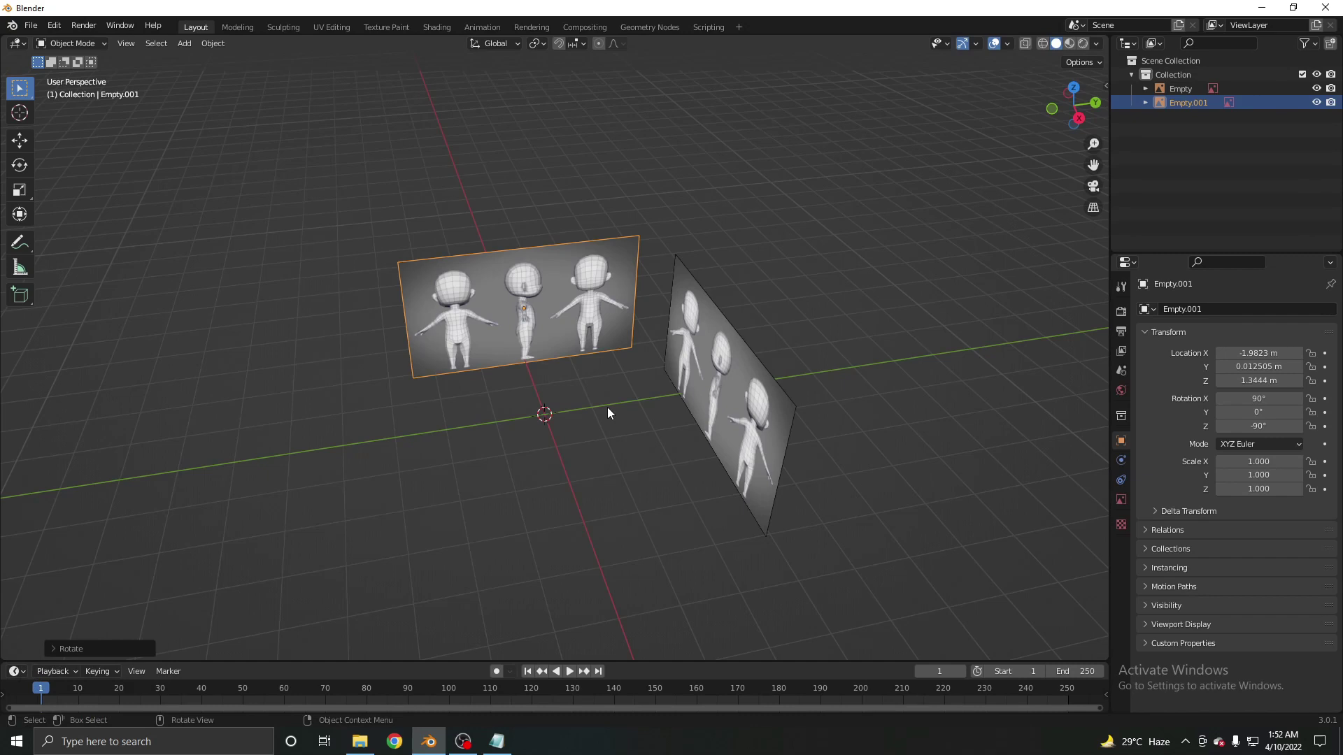
Scale the side image by -1 on one axis to mirror it horizontally
key(s)
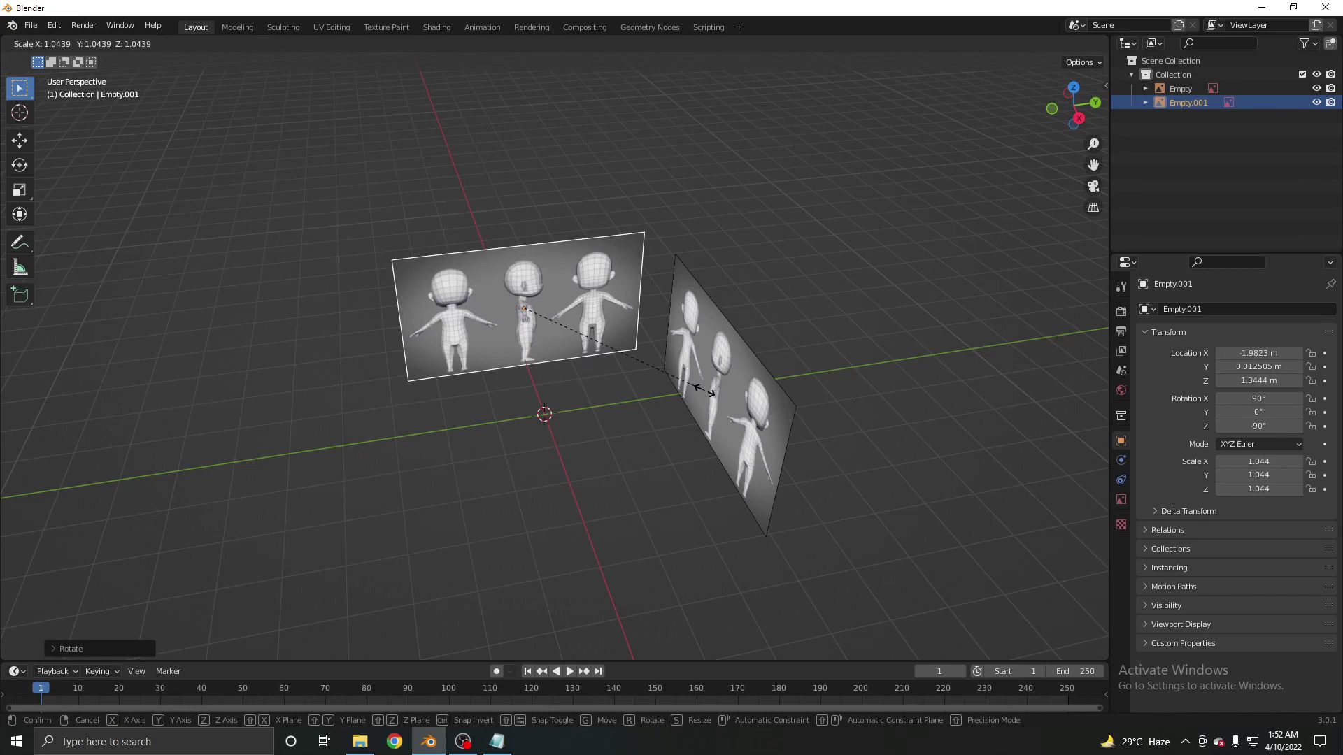
key(y)
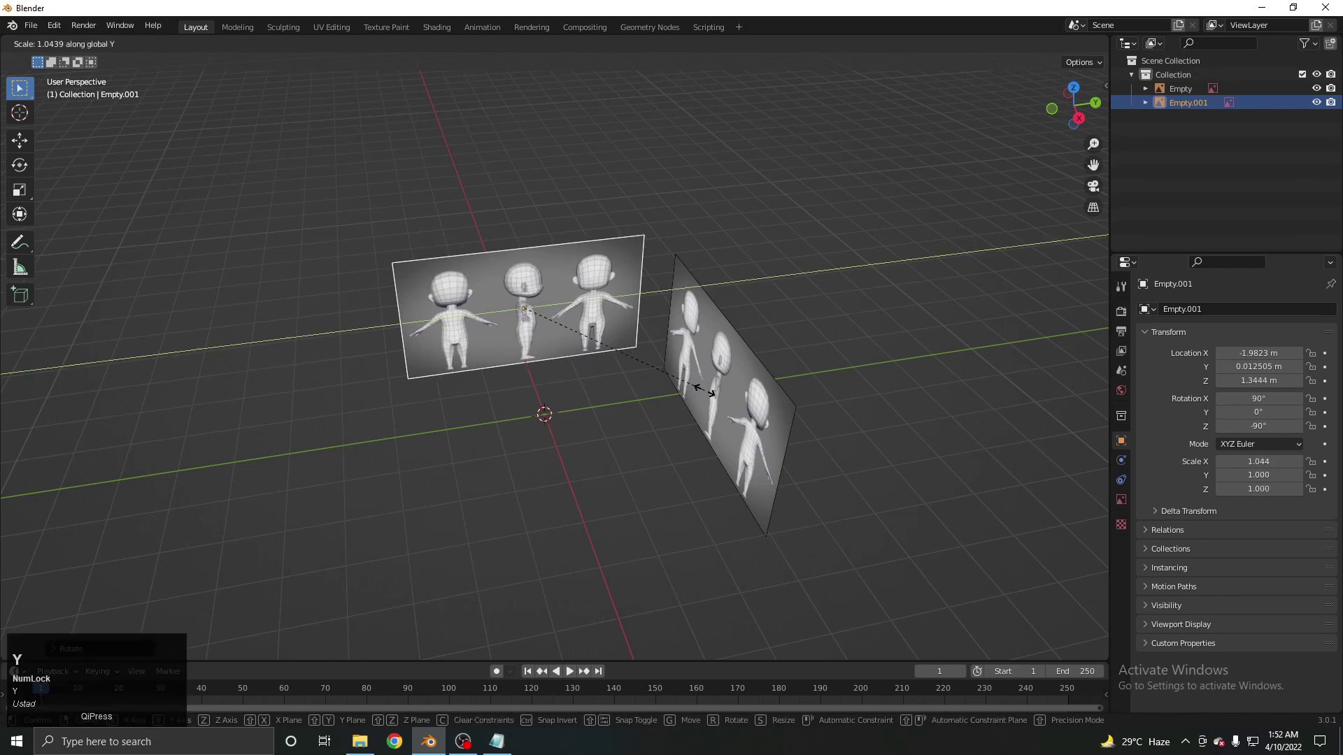
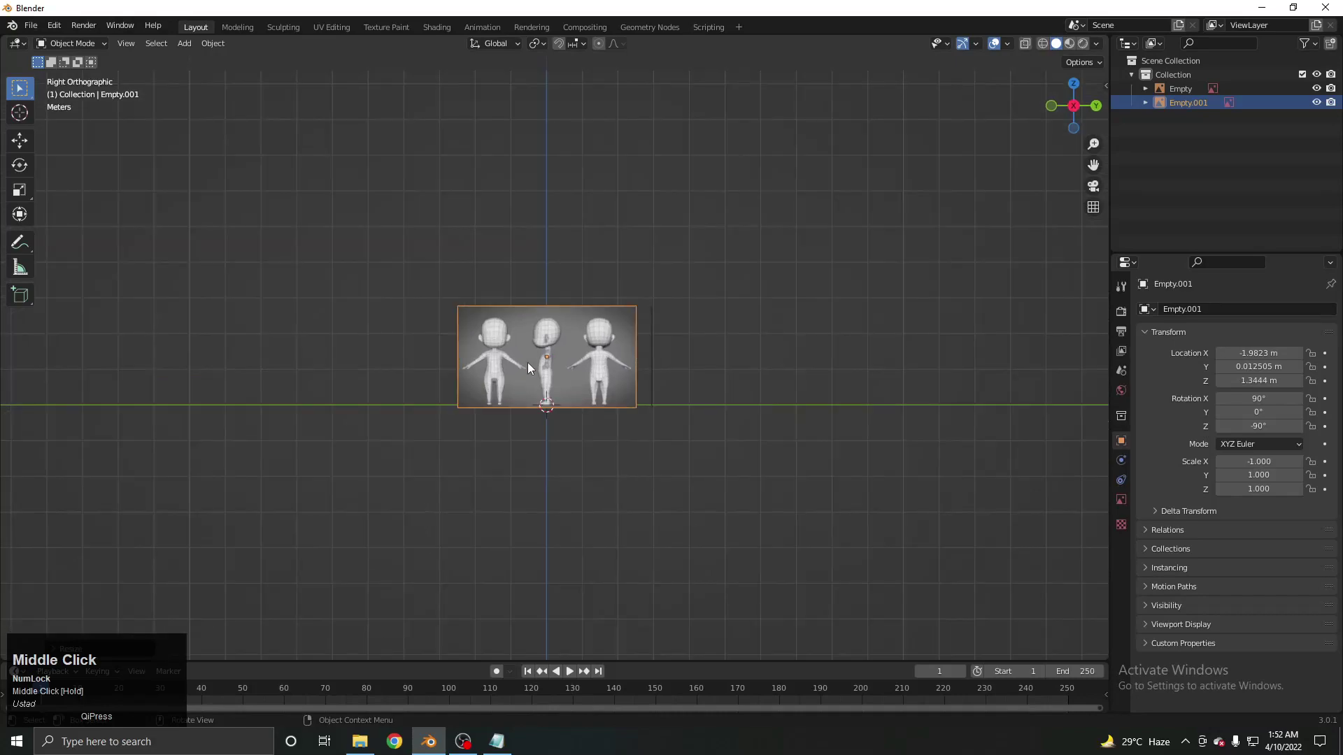
scroll(up, 3)
middle_click(495, 389)
Select the front reference image and check it from the front and in perspective
scroll(down, 3)
middle_click(616, 402)
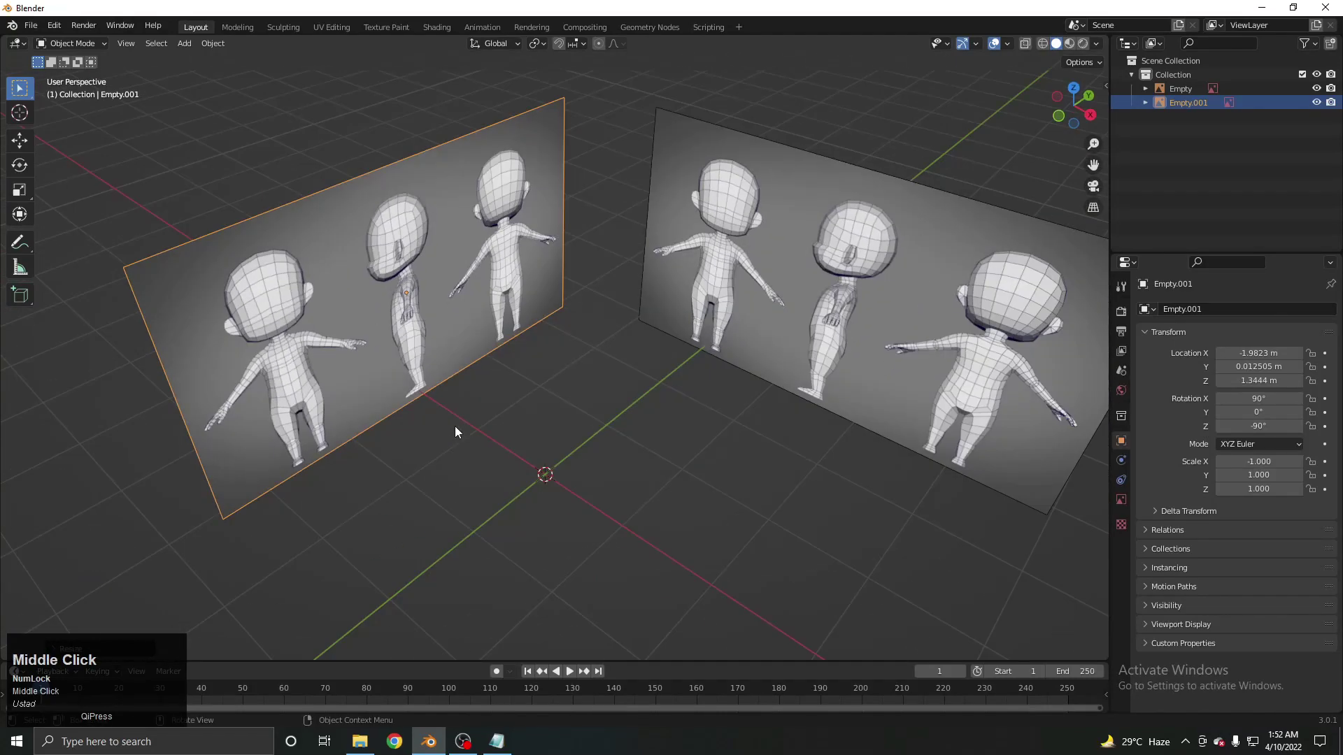
scroll(down, 3)
middle_click(660, 387)
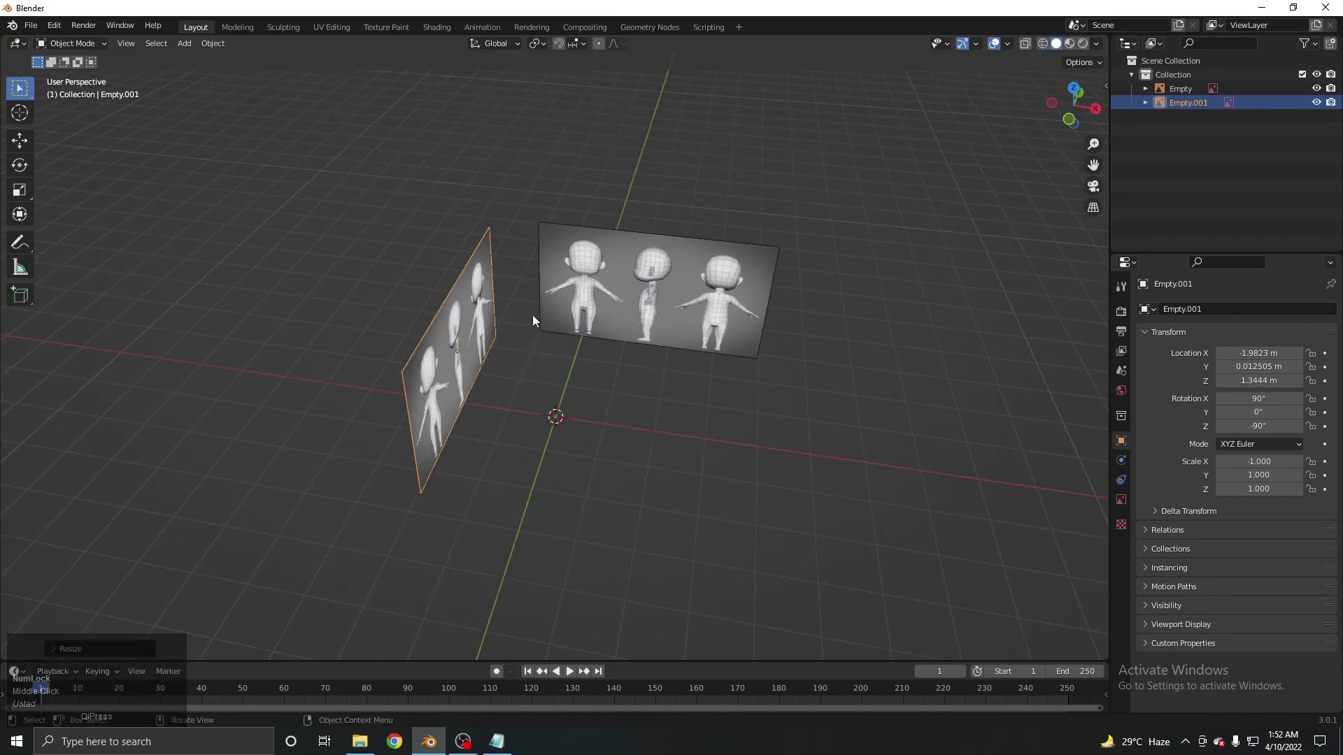
click(635, 277)
key(g)
right_click(648, 295)
click(639, 299)
key(g)
right_click(615, 293)
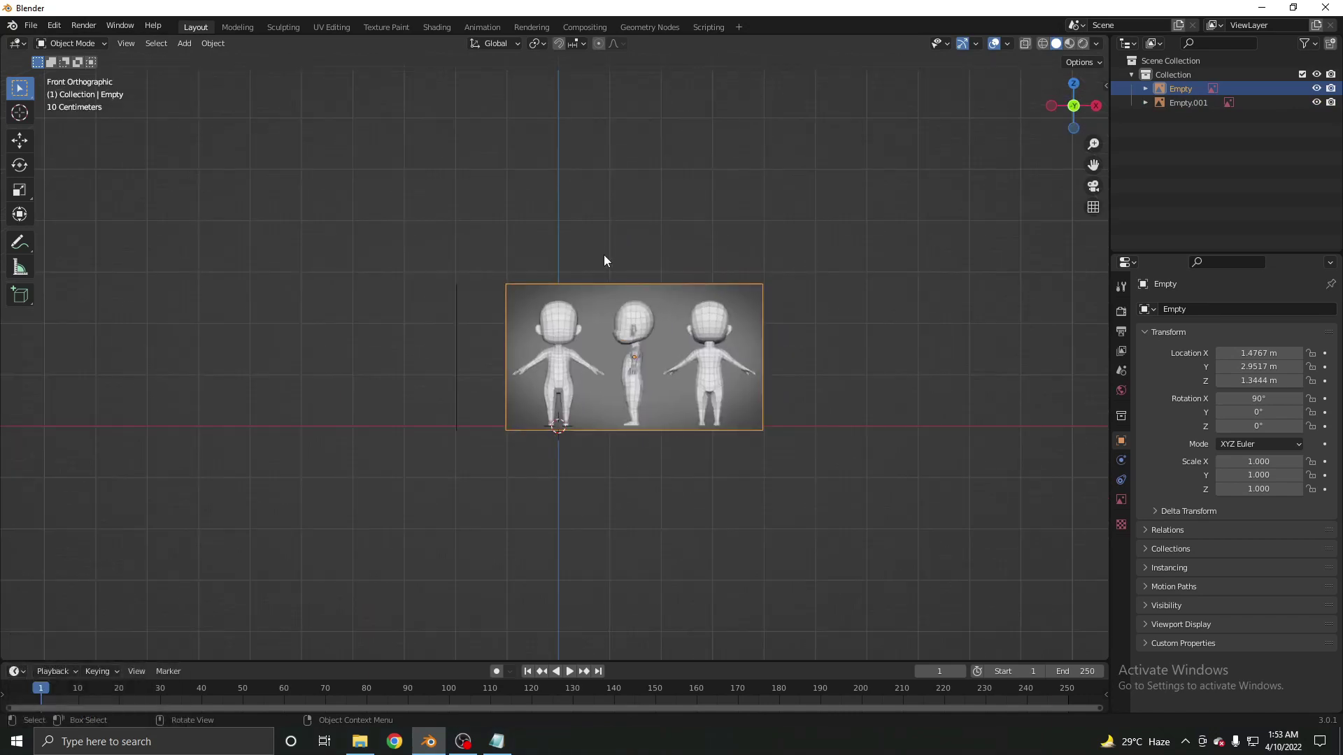
middle_click(585, 312)
scroll(up, 3)
middle_click(581, 386)
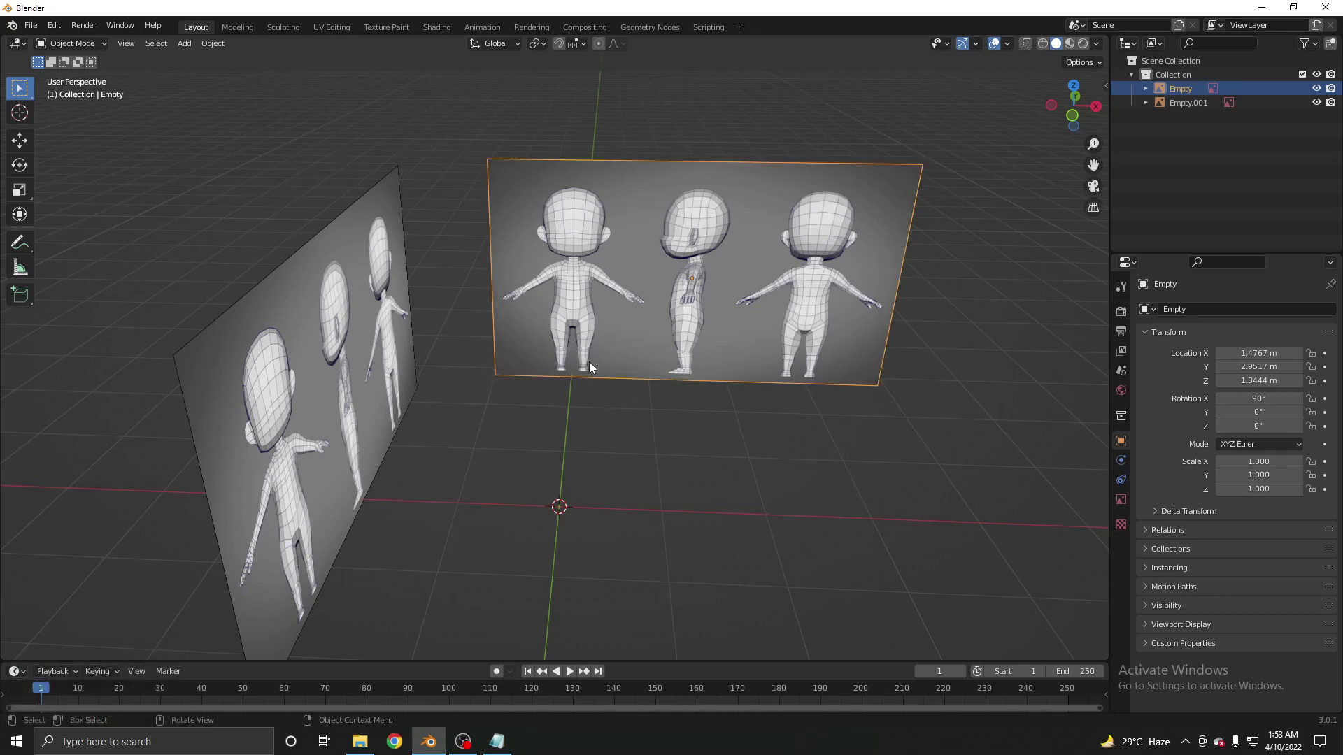
scroll(down, 3)
middle_click(635, 368)
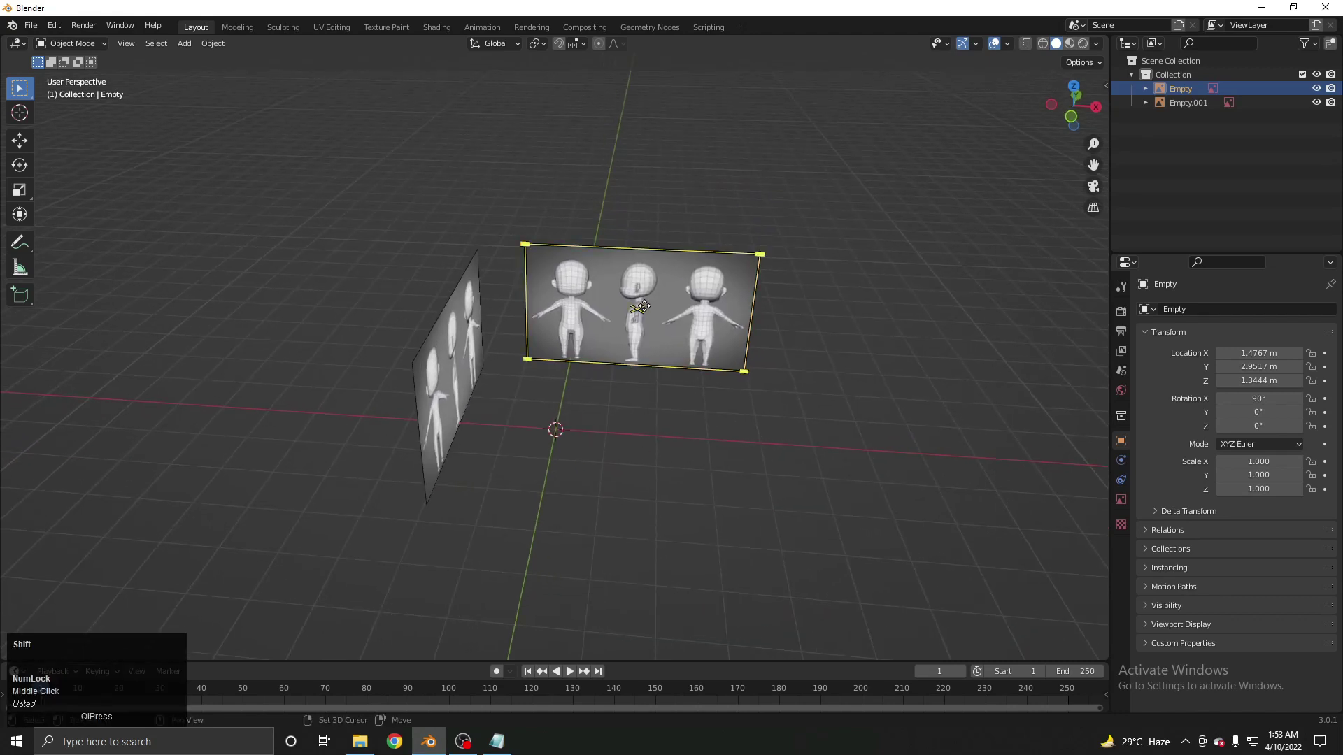
Add a new cube mesh at the world origin via Shift+A
key(shift+a)
click(700, 328)
key(g)
right_click(662, 392)
middle_click(664, 408)
key(g)
right_click(649, 364)
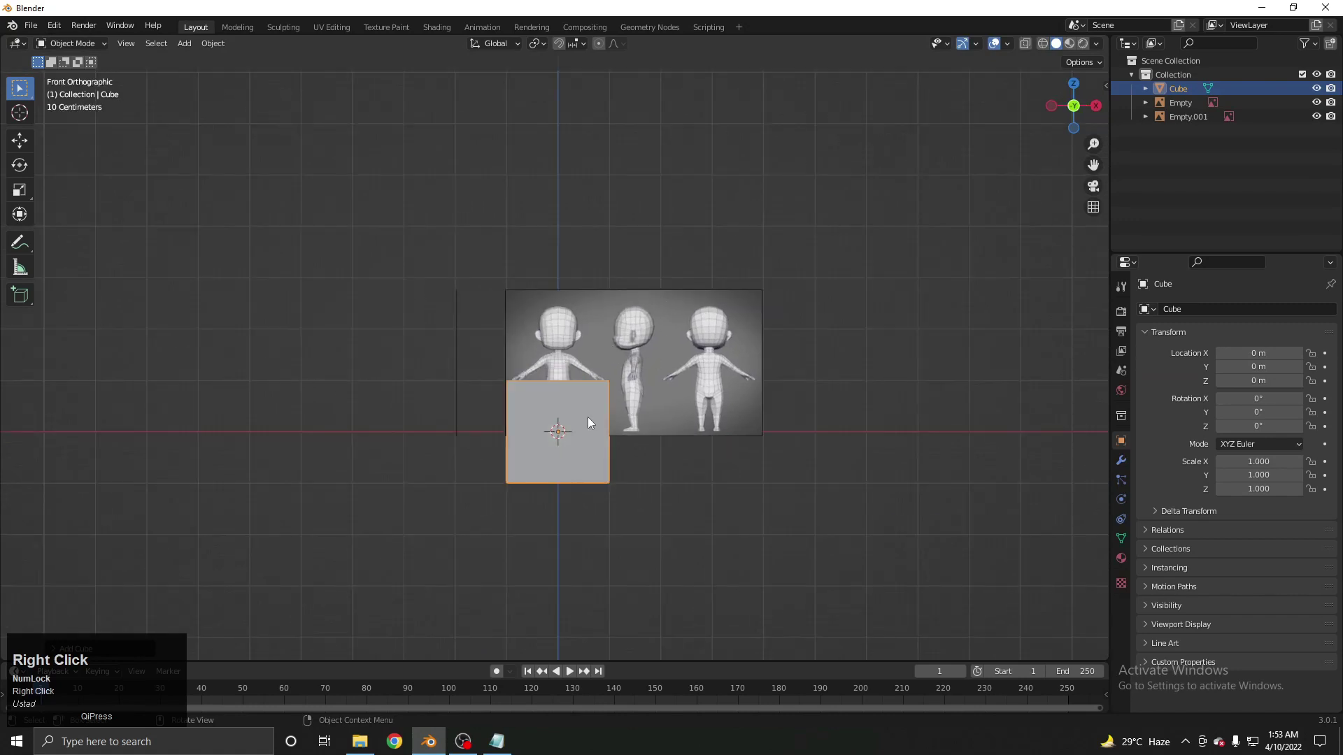
Toggle the cube into and out of Edit Mode
middle_click(600, 402)
scroll(up, 3)
key(Tab)
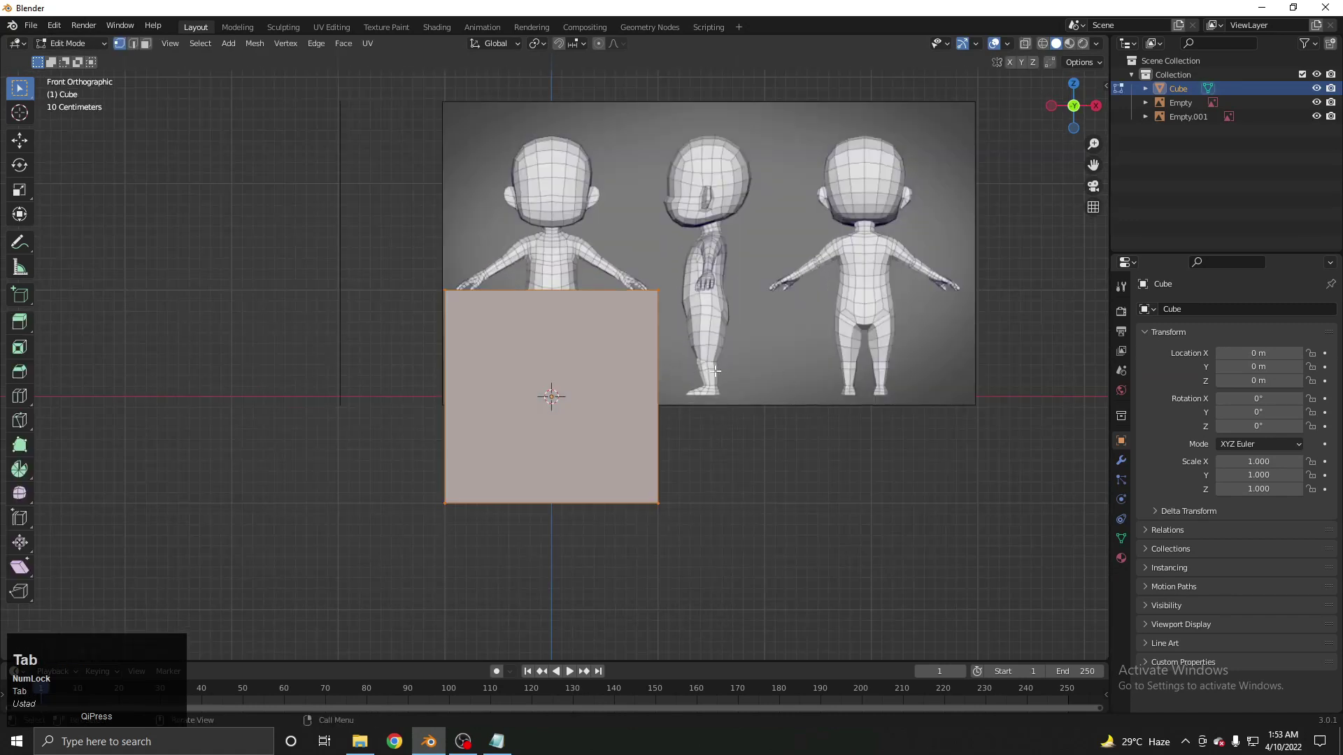
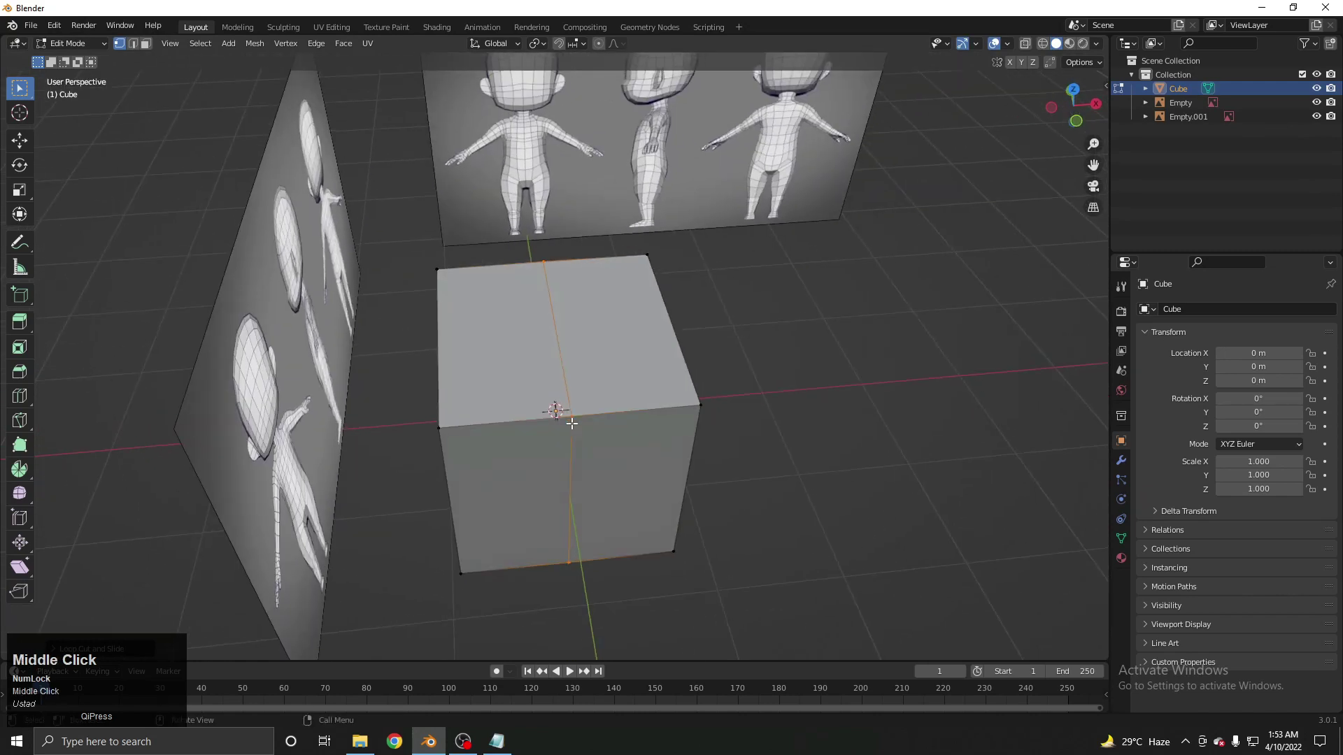
key(Tab)
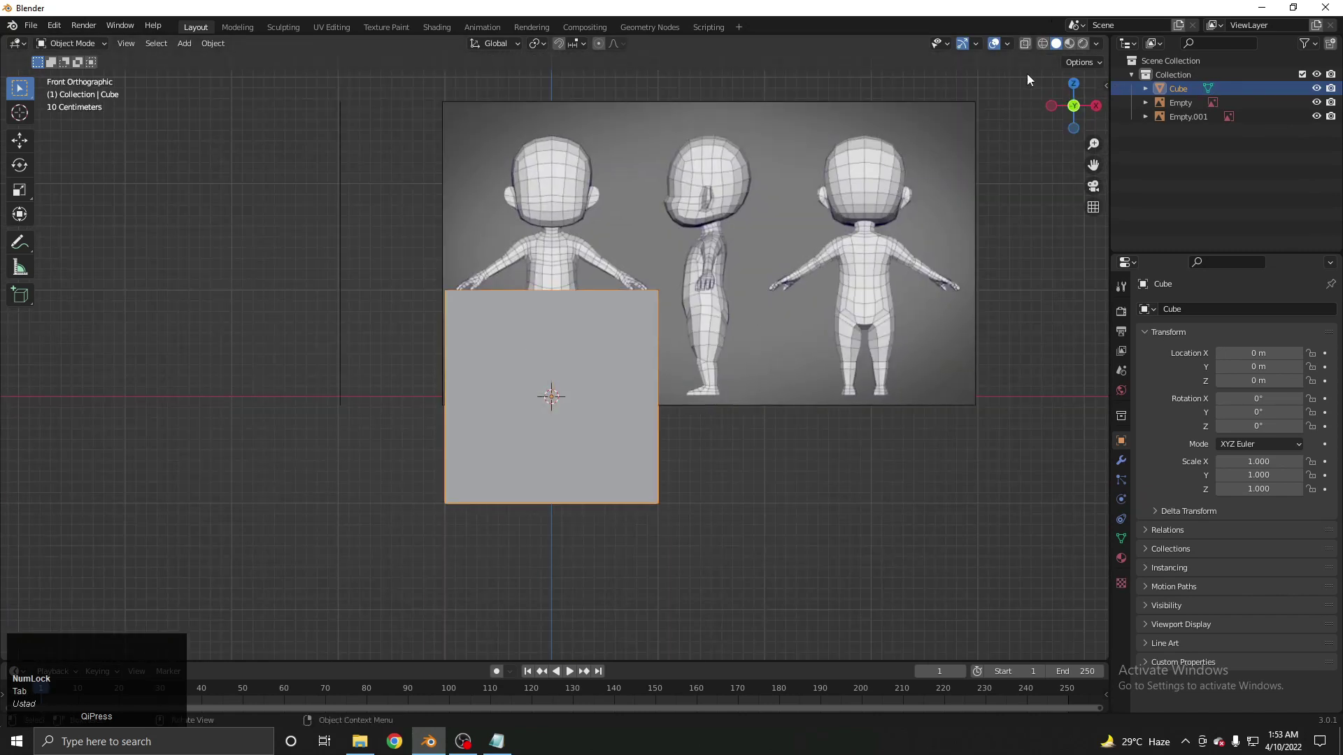
Use the shading pie and X-Ray so the reference shows through the cube's wireframe
key(z)
key(z)
key(z)
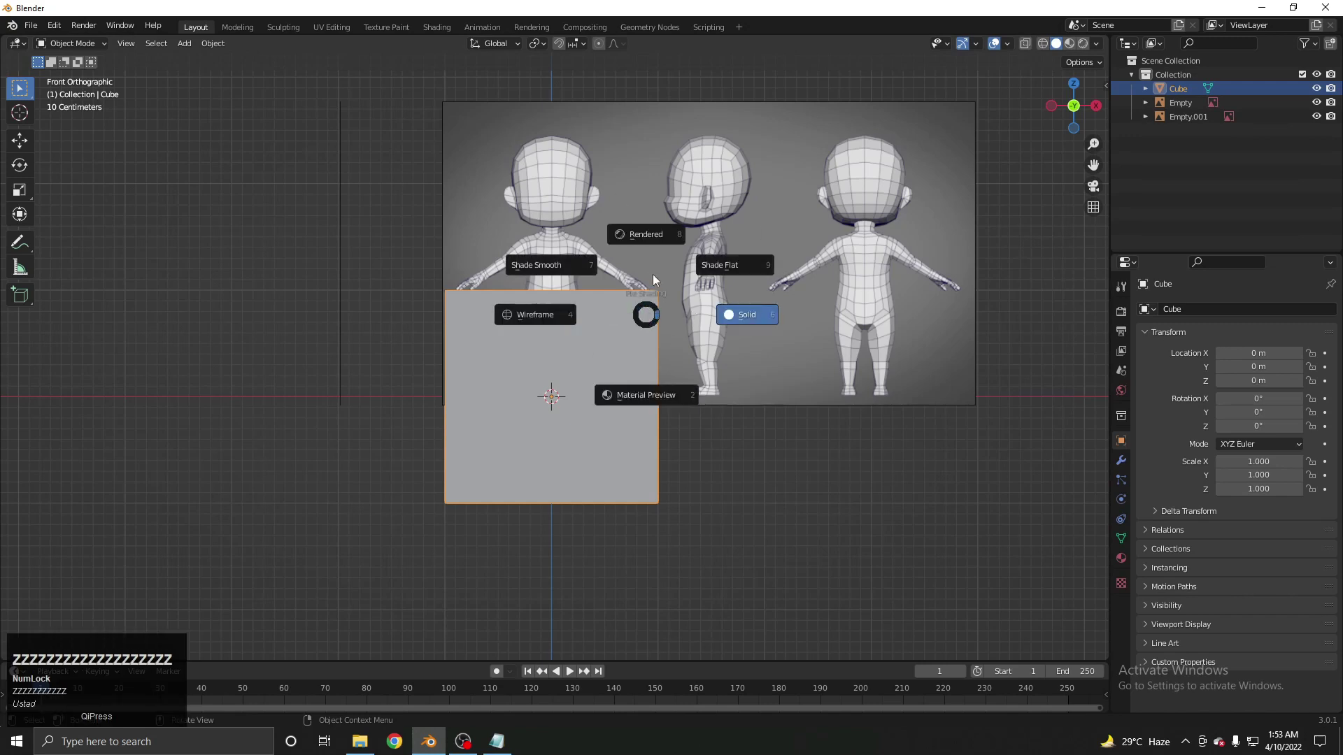
key(z)
key(z)
key(z)
key(z)
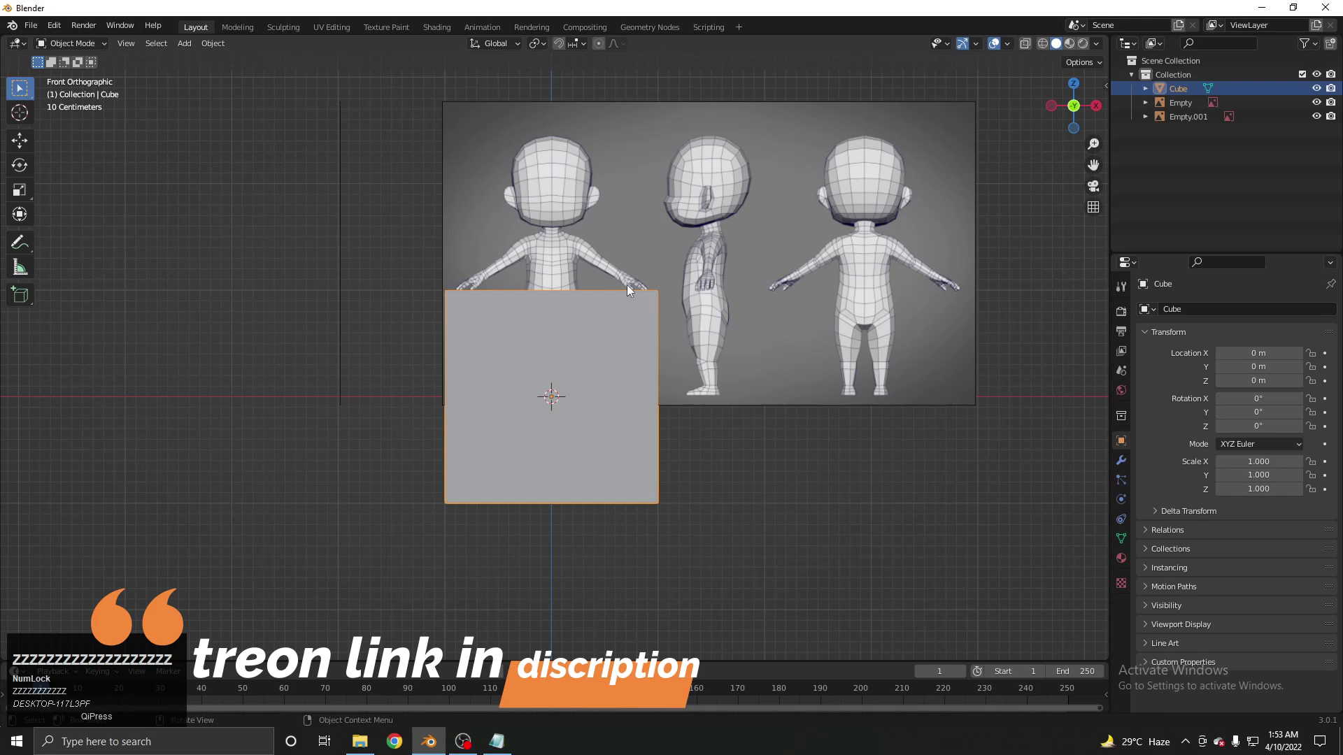
text(ZZZZZZZZZZZZZZZZZZZZ)
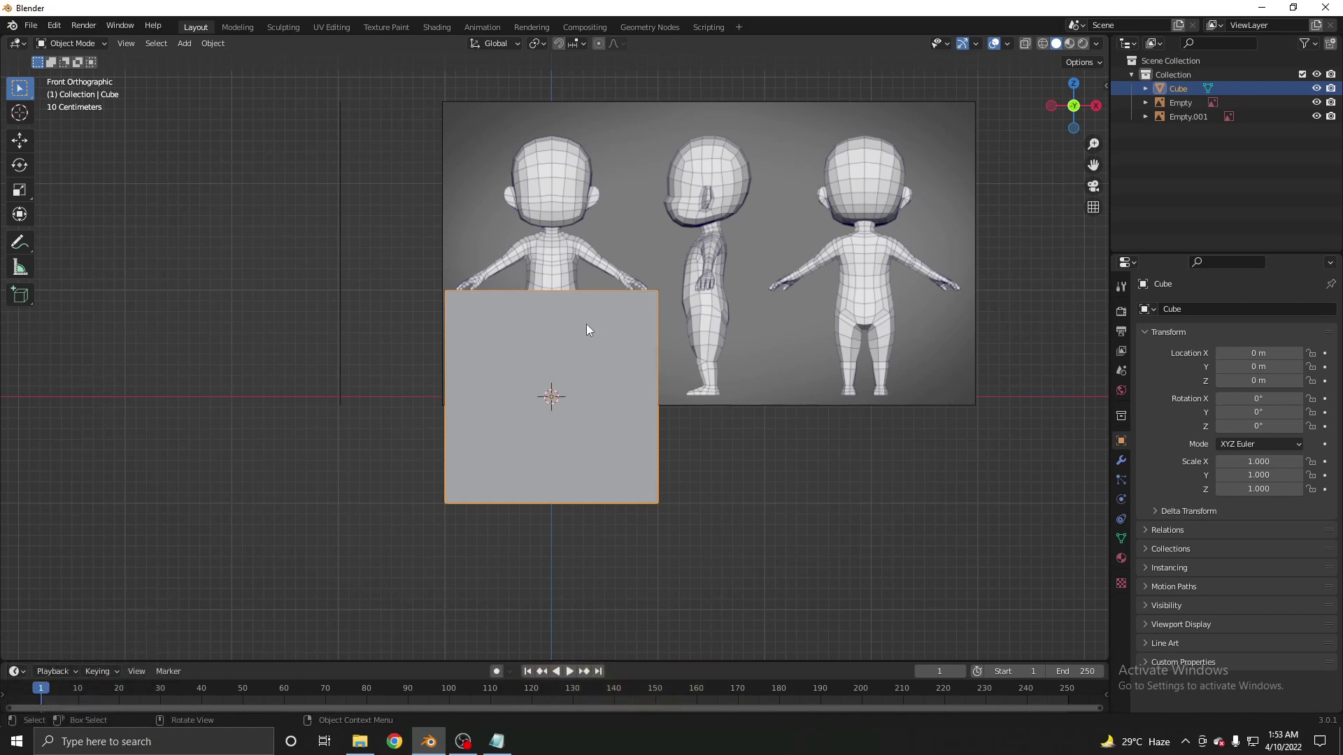
key(z)
key(z)
key(z)
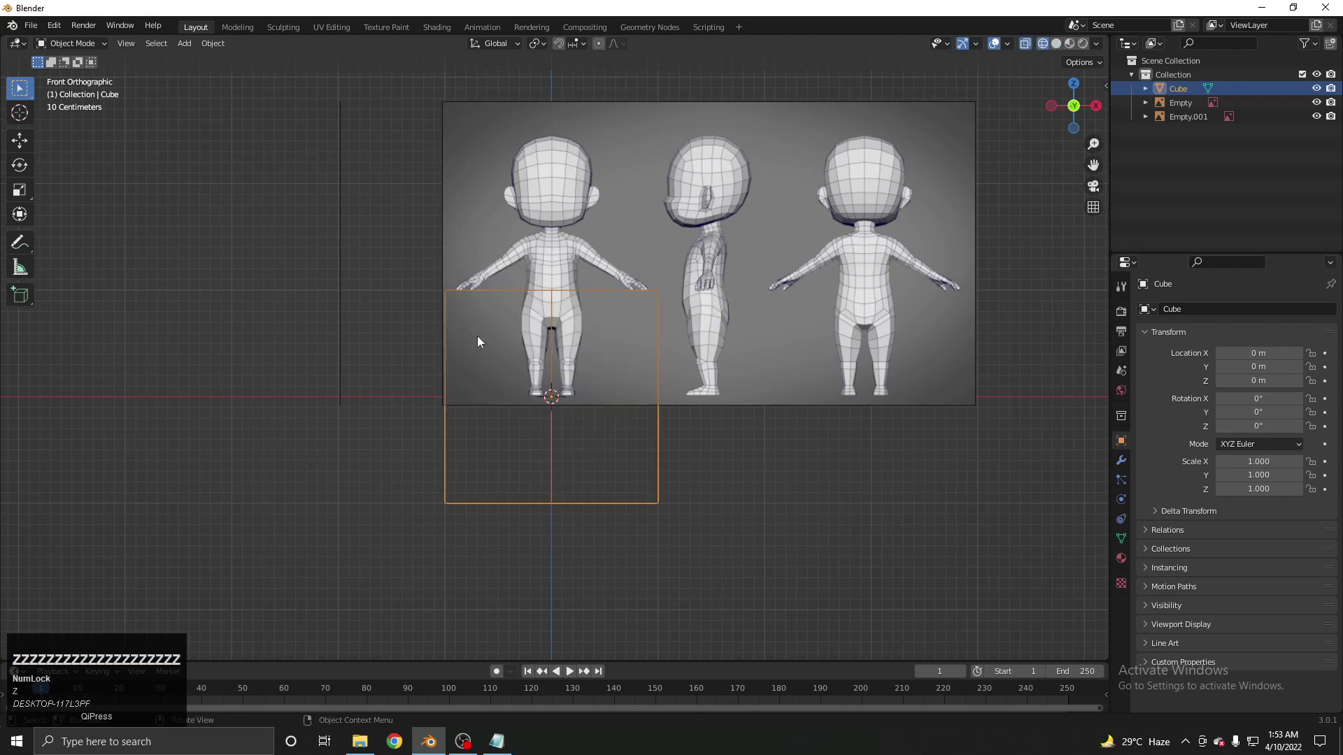
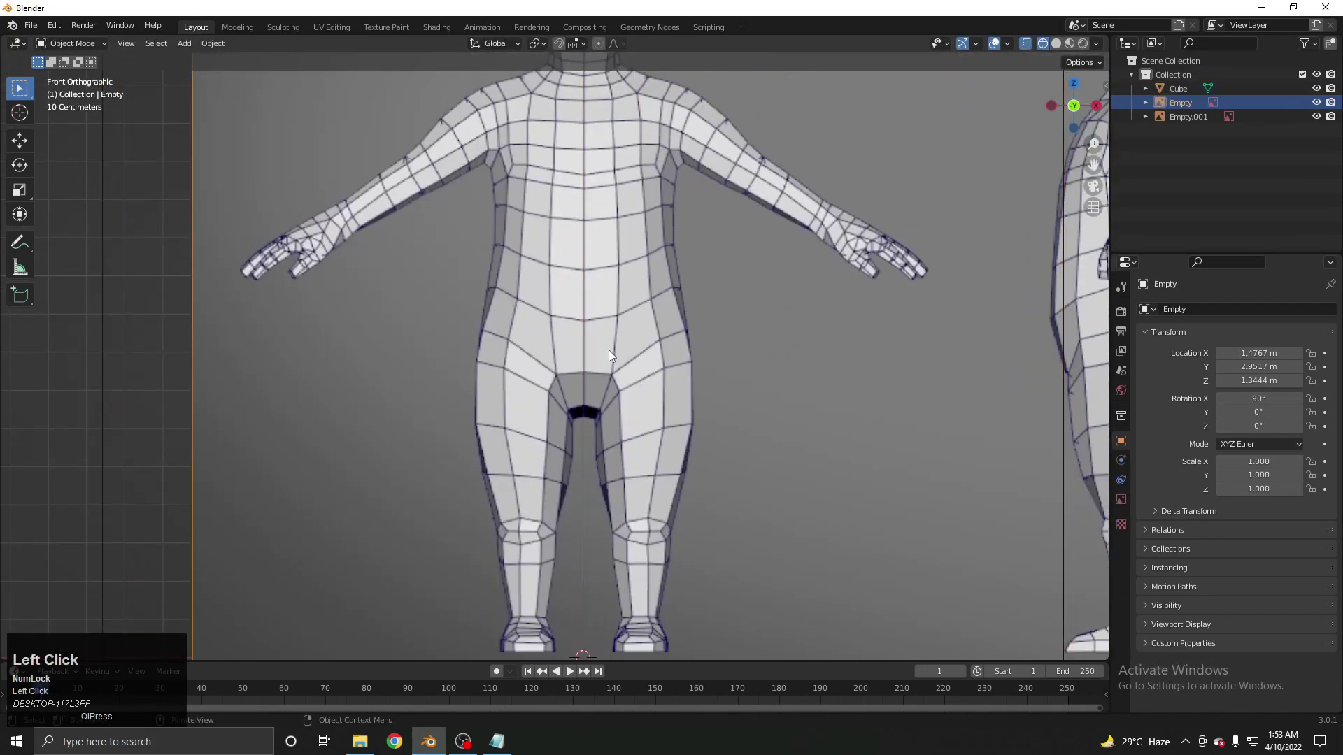
Re-centre the front reference empty sideways along X over the origin
scroll(up, 3)
middle_click(629, 406)
middle_click(524, 339)
key(g)
text(gx)
right_click(538, 281)
scroll(down, 3)
key(g)
right_click(556, 276)
scroll(up, 3)
middle_click(526, 283)
scroll(up, 3)
key(g)
key(x)
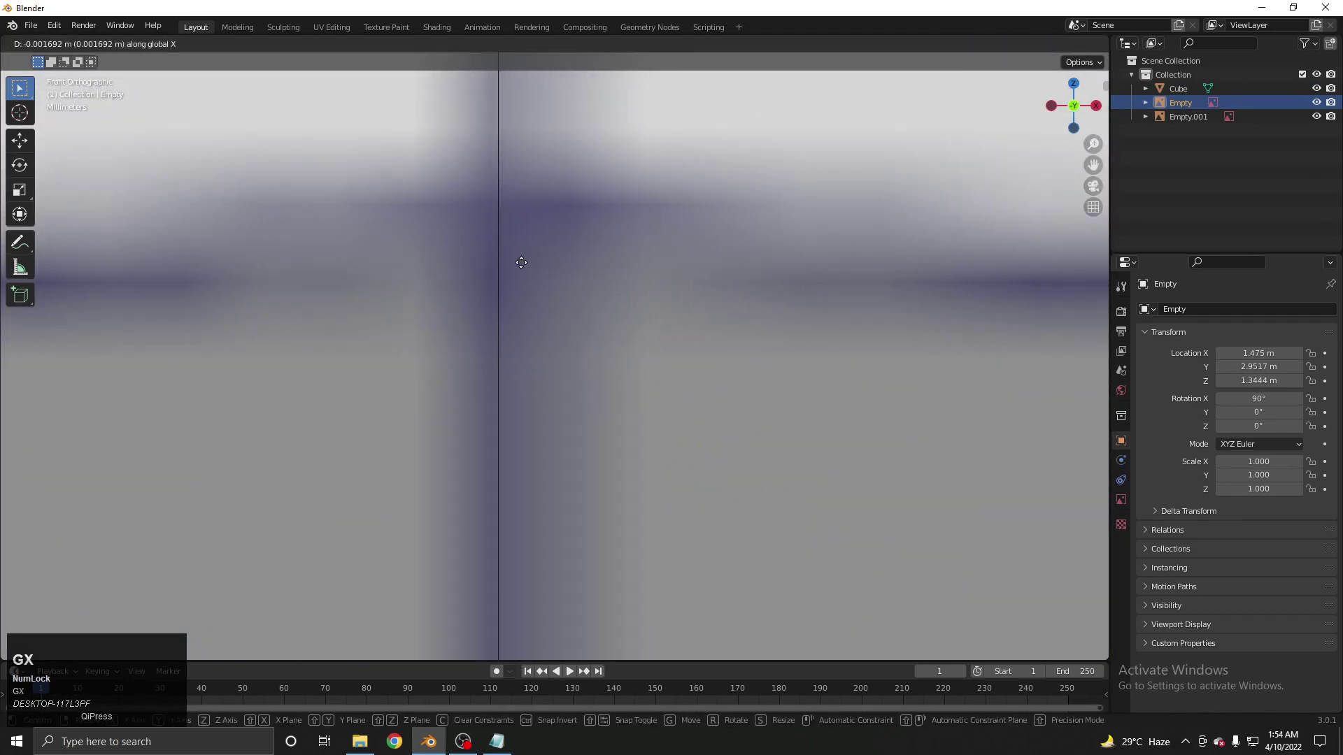
click(527, 267)
scroll(down, 3)
scroll(down, 3)
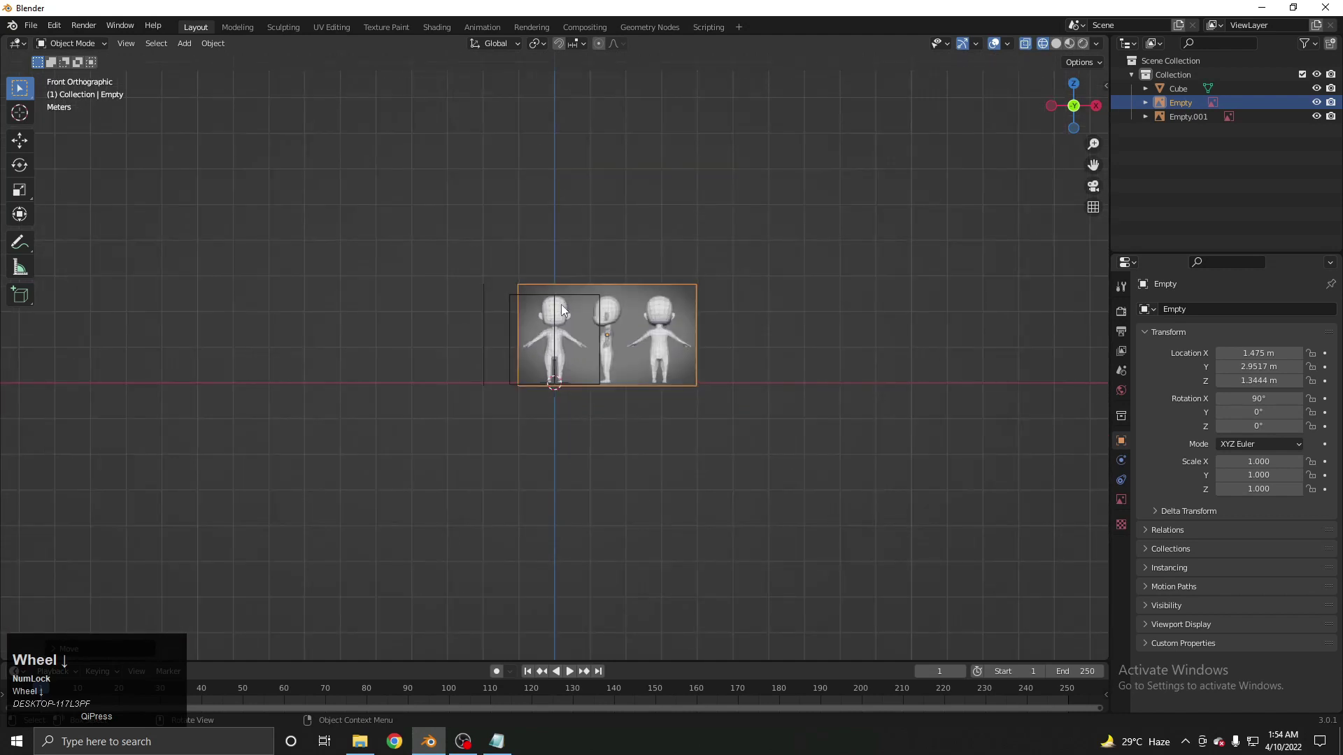
From a side view, scale the cube up to about 1.258
middle_click(577, 330)
scroll(up, 3)
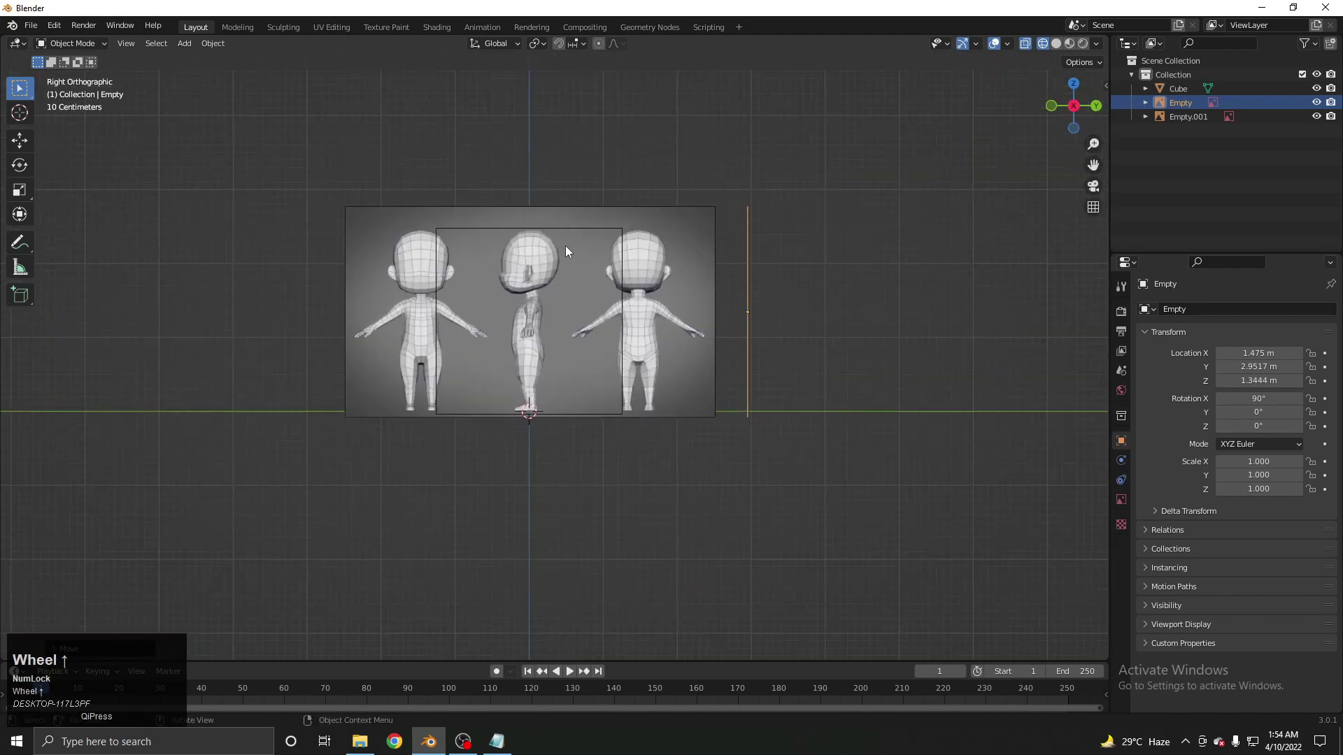
click(590, 230)
middle_click(588, 237)
key(Tab)
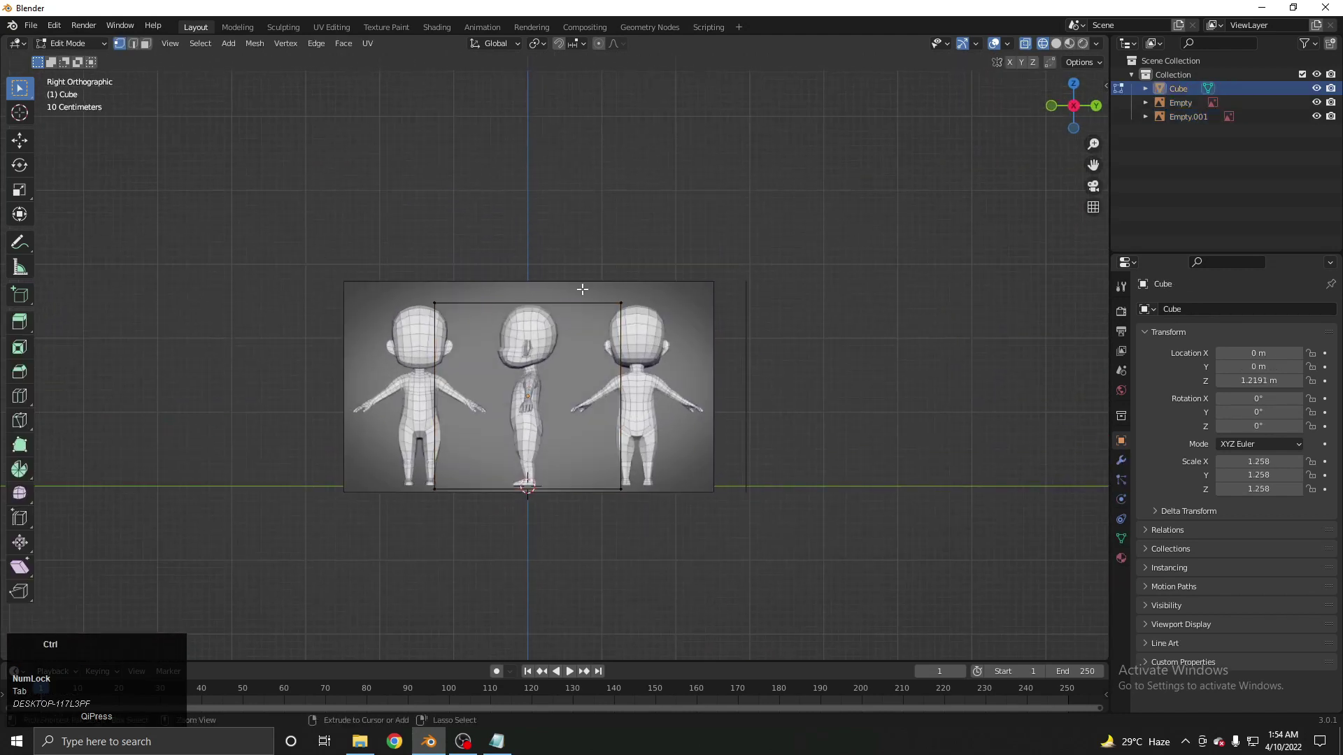
key(ctrl+r)
click(551, 326)
right_click(550, 327)
key(Tab)
Check the cube against the side reference image, adjusting along Y
middle_click(548, 445)
scroll(up, 3)
click(551, 368)
middle_click(556, 363)
scroll(up, 3)
middle_click(570, 362)
middle_click(568, 259)
middle_click(569, 287)
key(g)
key(y)
click(566, 380)
scroll(down, 3)
middle_click(555, 365)
scroll(up, 3)
middle_click(586, 248)
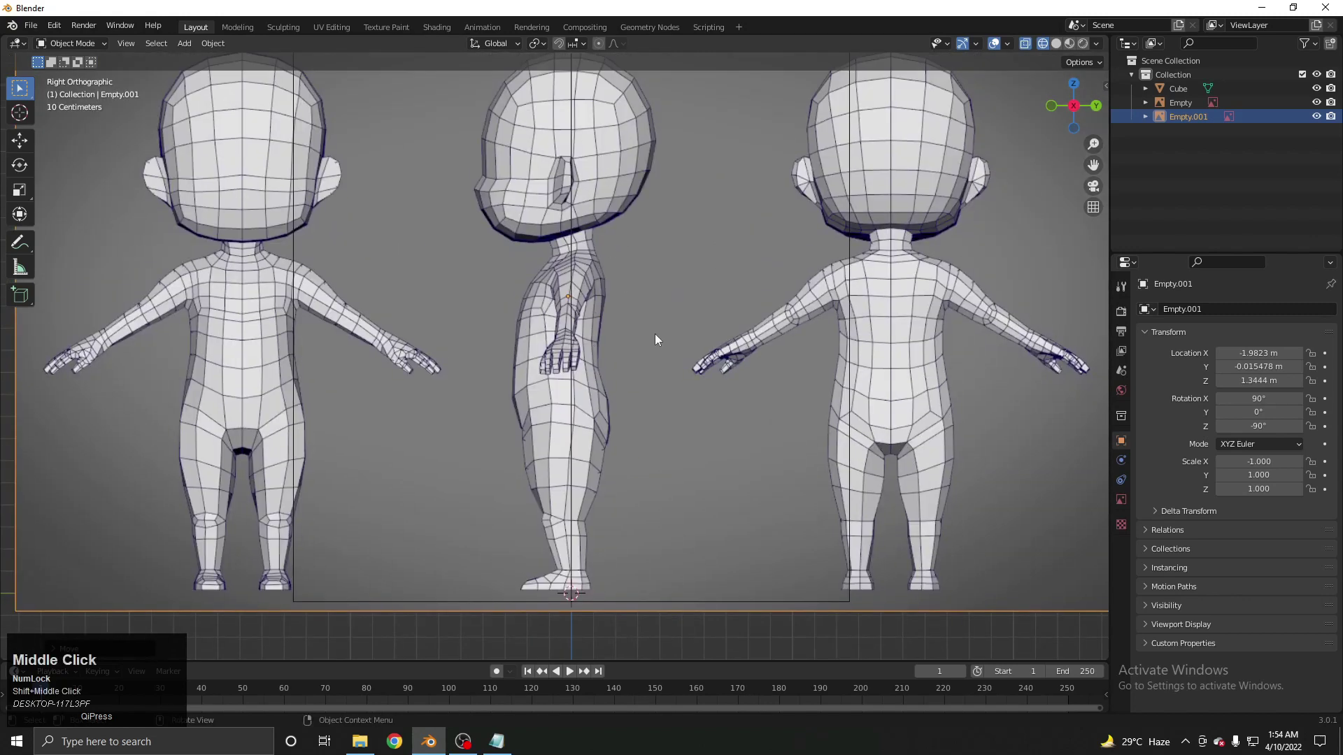
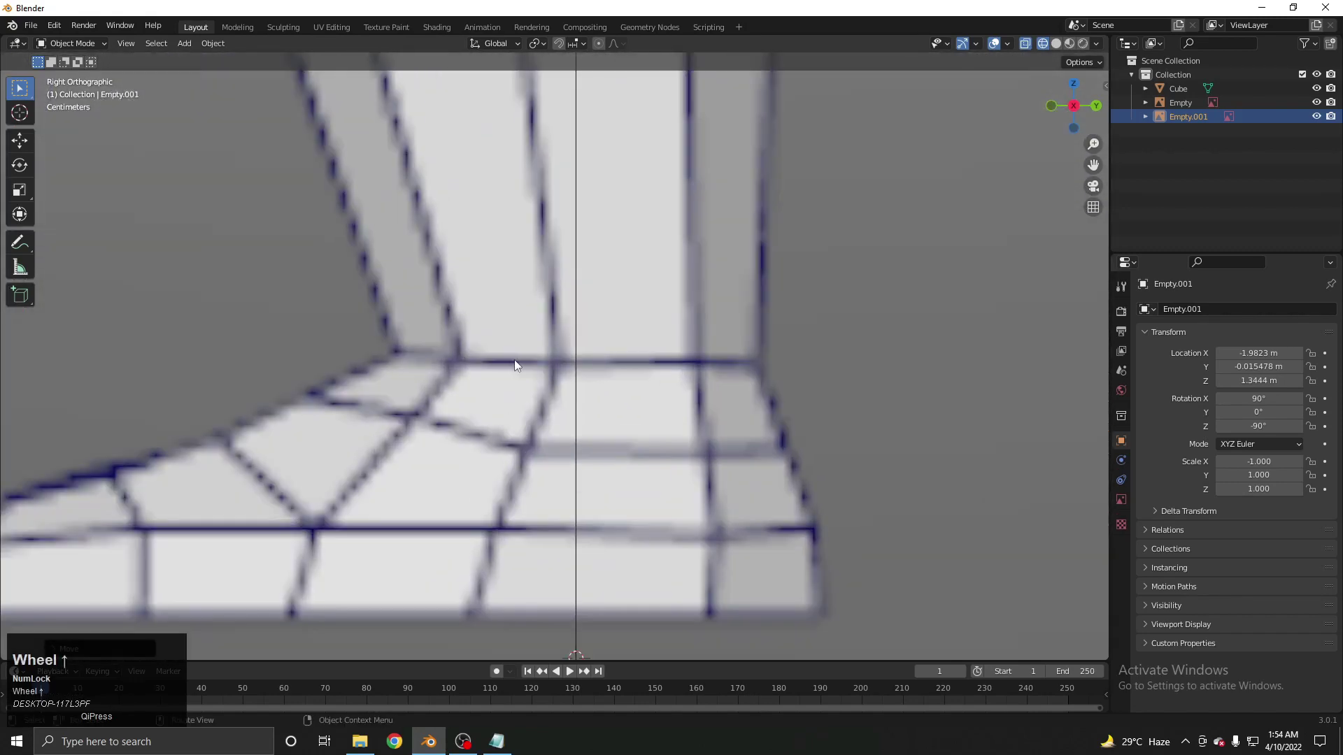
Review the cube's fit from several angles, undoing an accidental delete with Ctrl+Z
scroll(up, 3)
scroll(down, 3)
scroll(up, 3)
scroll(down, 3)
middle_click(505, 383)
scroll(down, 3)
middle_click(592, 403)
scroll(up, 3)
click(606, 390)
key(x)
middle_click(607, 389)
key(ctrl+z)
scroll(up, 3)
scroll(down, 3)
middle_click(568, 366)
Hide both reference images with H
click(378, 301)
key(h)
click(777, 232)
key(h)
Raise the cube along Z so its base sits near ground level
click(588, 355)
scroll(up, 3)
middle_click(562, 439)
key(g)
text(gz)
click(580, 373)
scroll(up, 3)
middle_click(653, 308)
Finish raising the cube along Z to span the character's height
key(g)
key(z)
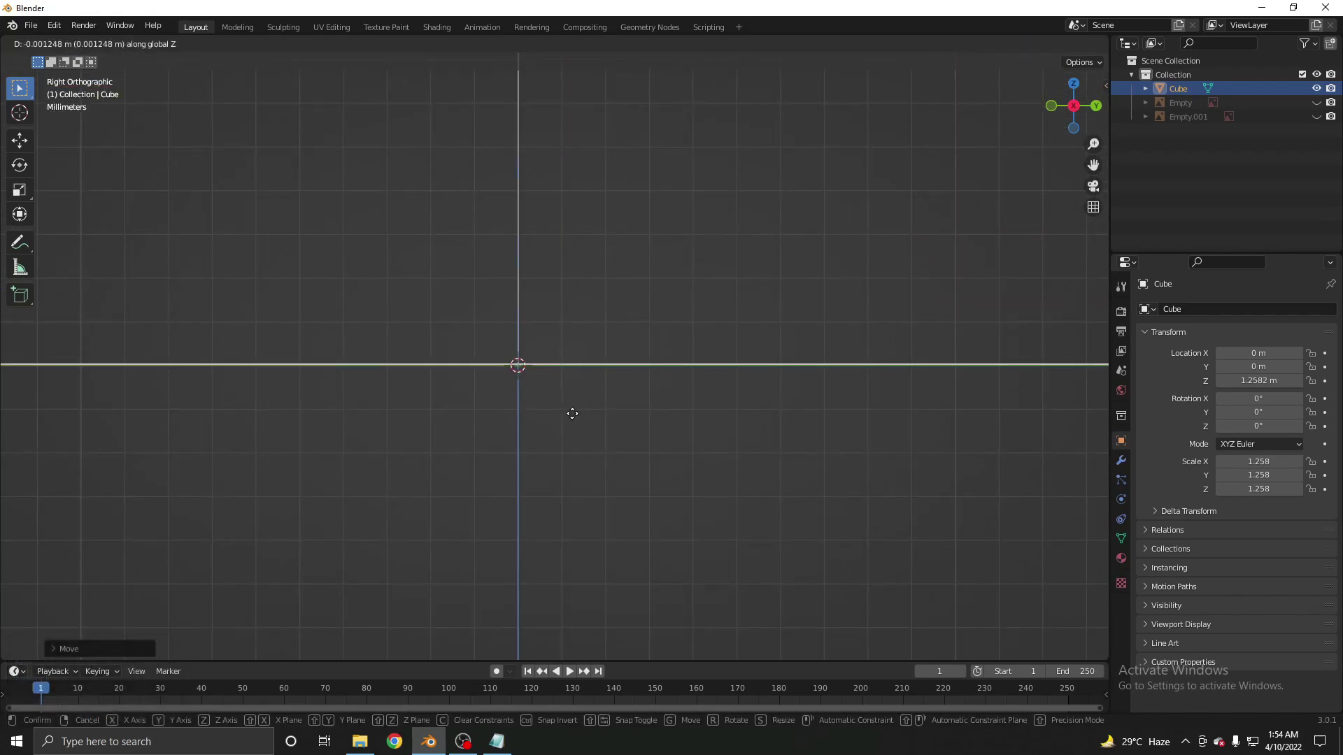
scroll(down, 3)
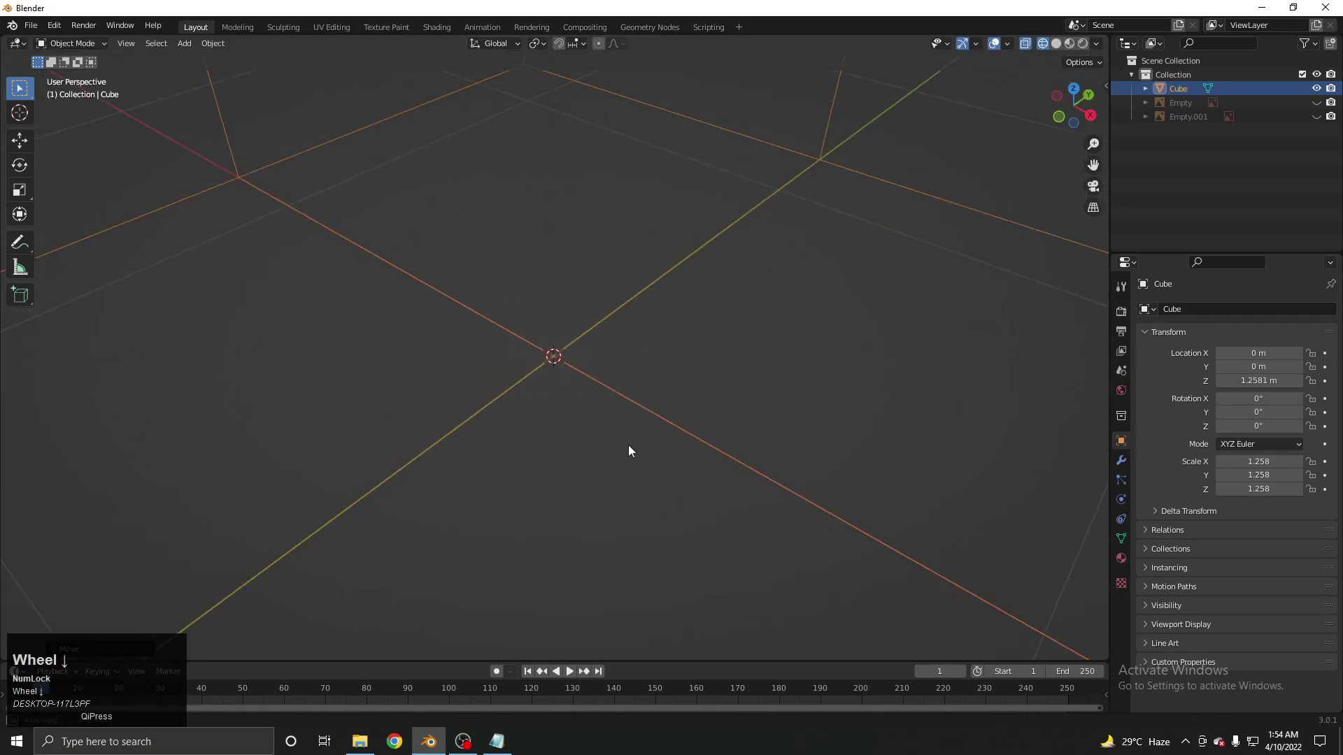
click(676, 435)
Unhide the reference images (Alt+H) and check the front figure against the ground line
key(alt+h)
scroll(up, 3)
click(804, 207)
middle_click(735, 230)
scroll(up, 3)
click(711, 288)
scroll(up, 3)
scroll(down, 3)
middle_click(657, 284)
scroll(down, 3)
Lower the side reference image along Z so its feet meet the ground line
click(457, 293)
scroll(up, 3)
key(g)
text(gz)
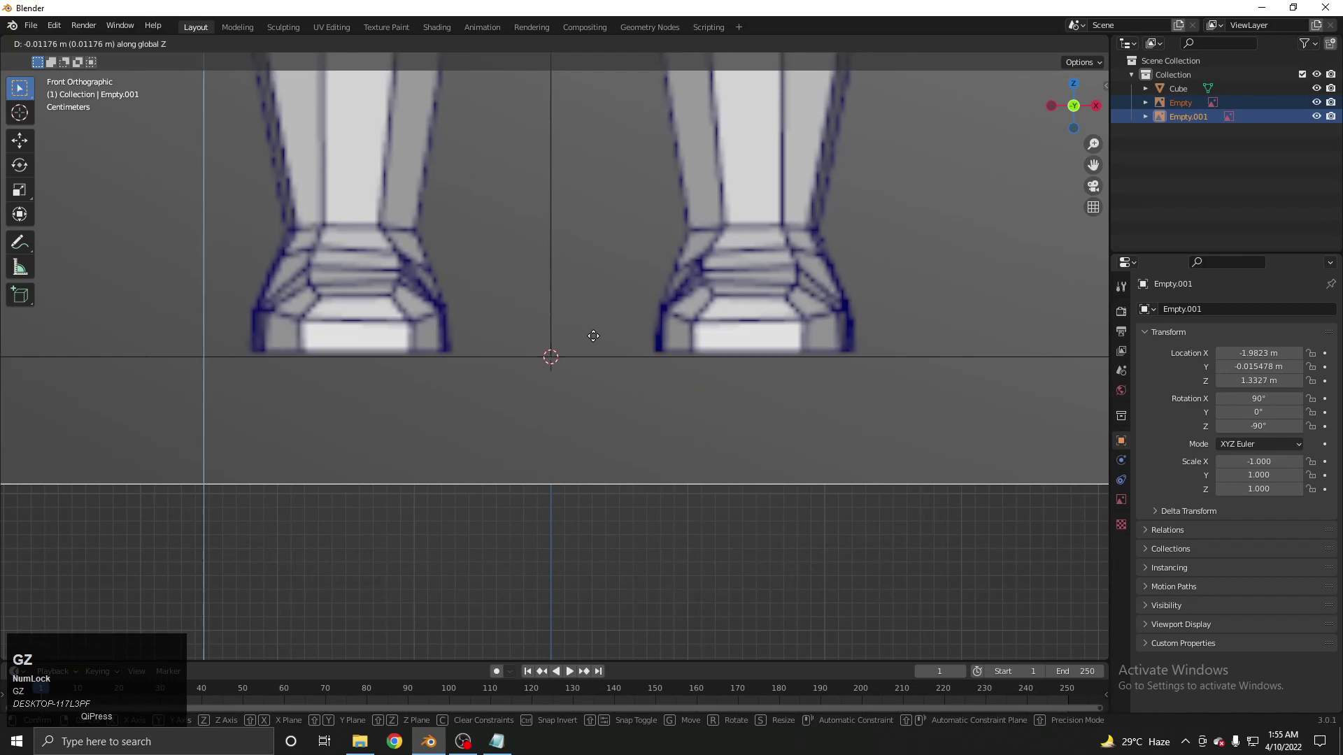
click(598, 342)
Verify both references align from several angles and select the cube for removal
scroll(down, 3)
middle_click(524, 305)
scroll(up, 3)
scroll(down, 3)
middle_click(569, 304)
scroll(up, 3)
click(577, 190)
scroll(down, 3)
middle_click(710, 311)
scroll(up, 3)
click(655, 379)
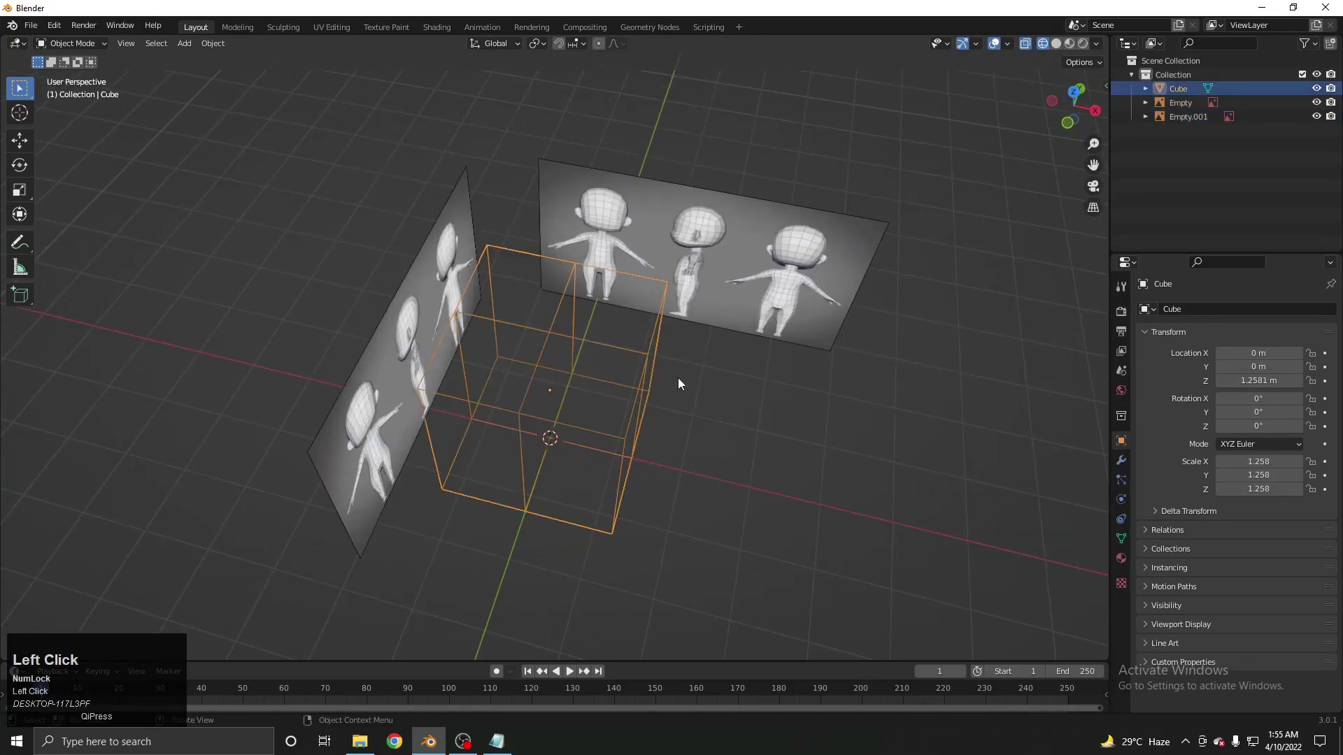
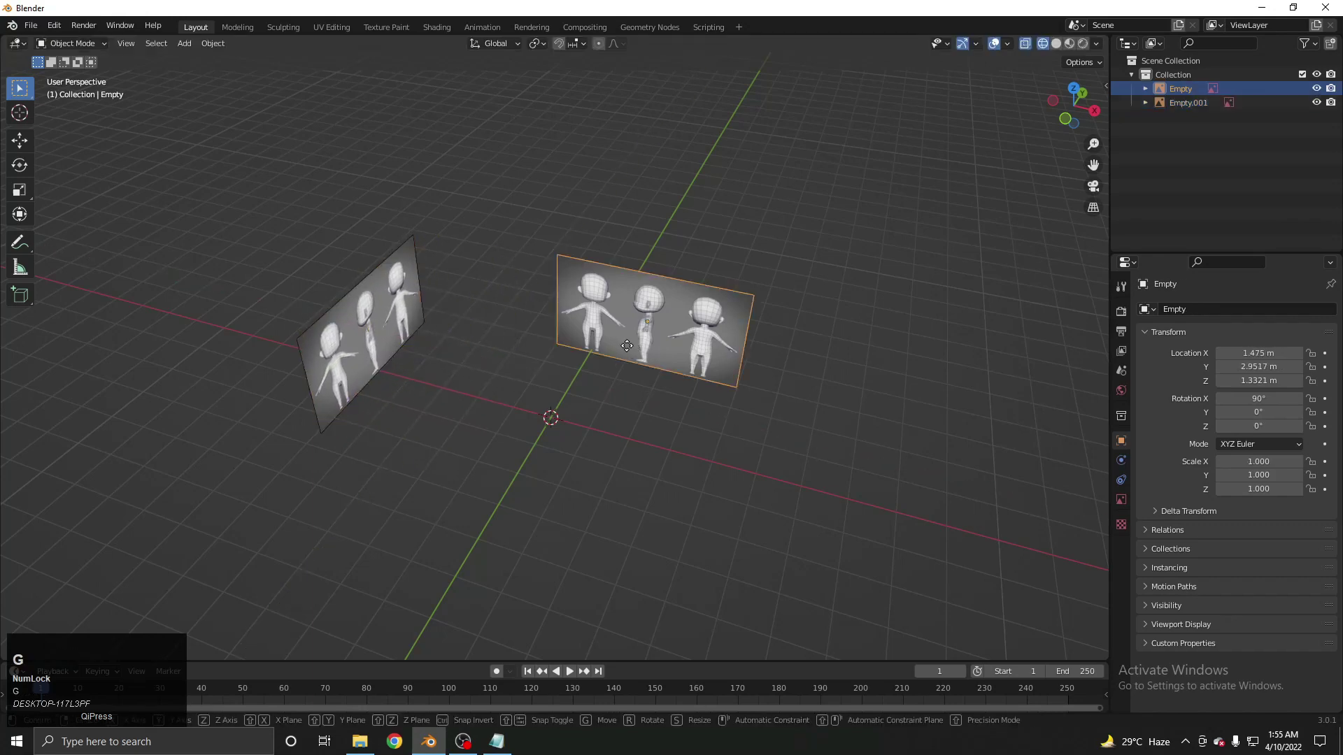
Move the front reference empty back along Y to 5.2063, cancelling the save dialog
key(y)
click(652, 305)
middle_click(619, 347)
click(672, 390)
key(ctrl+s)
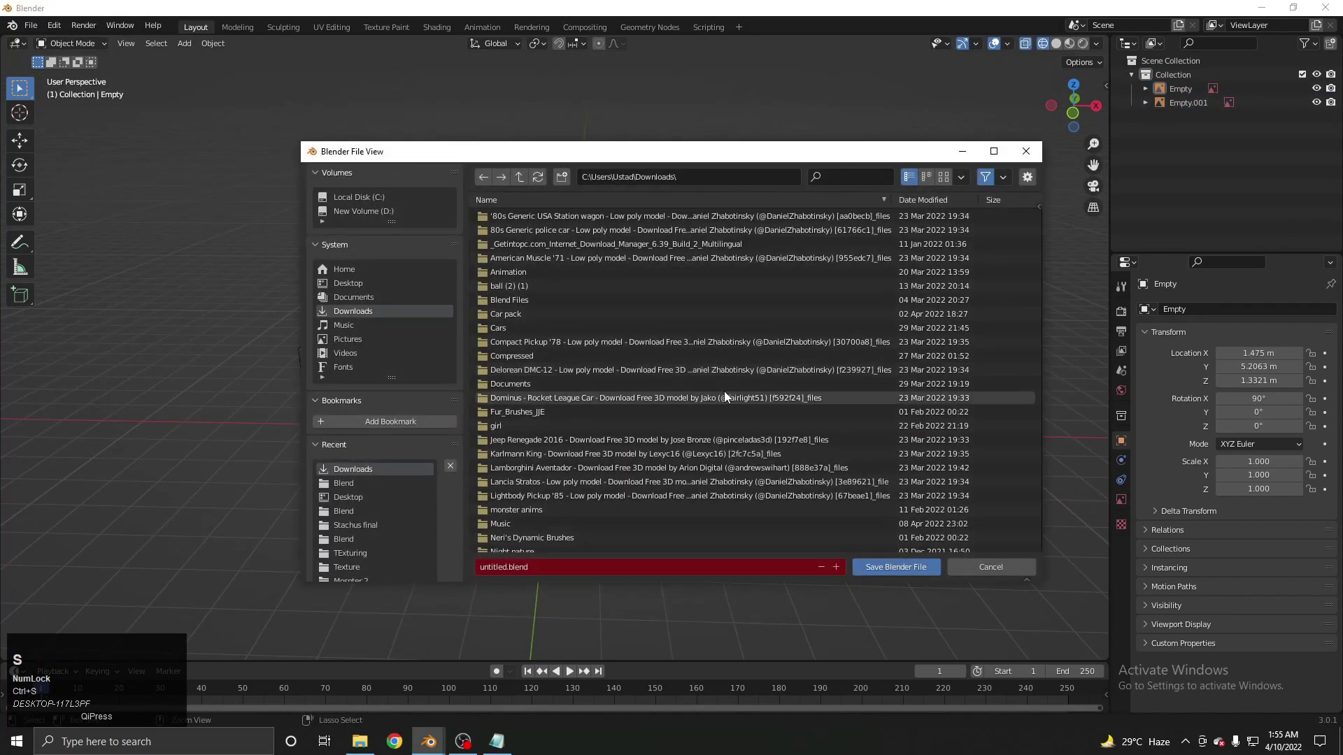
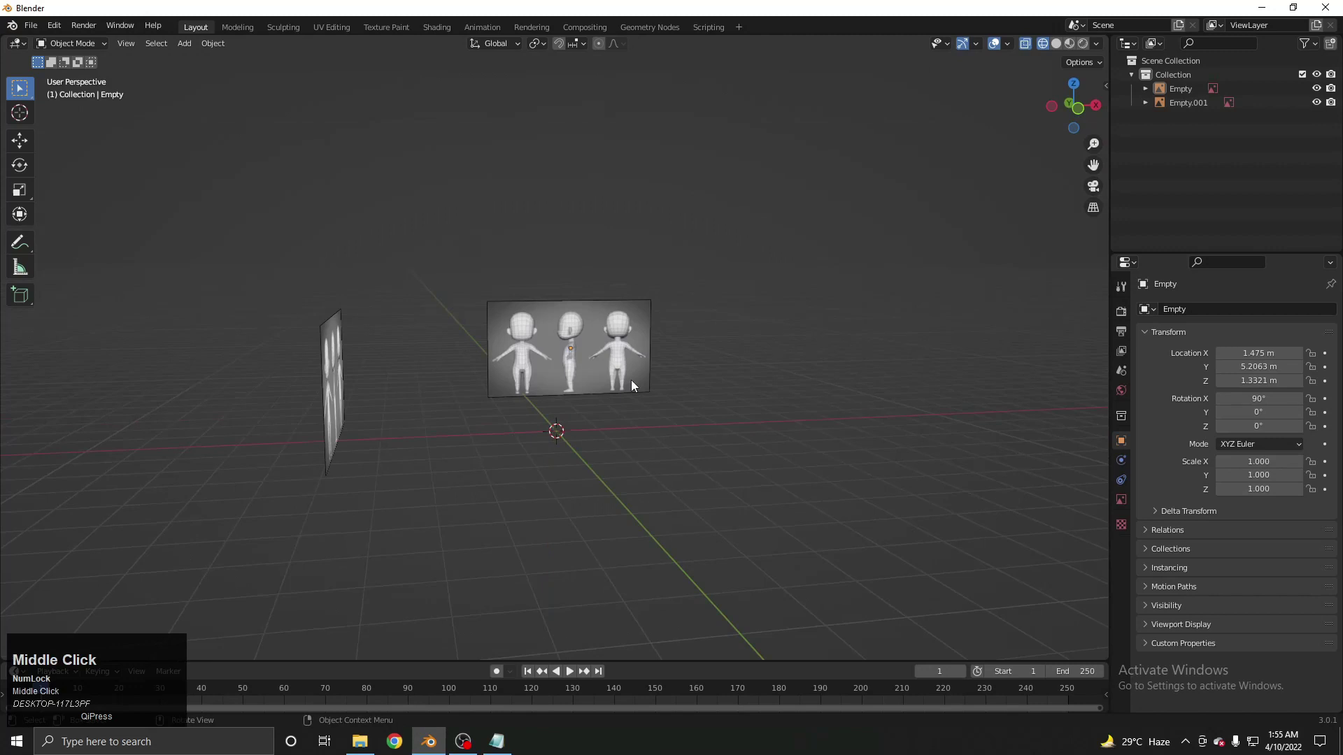
Orbit around the references and bring up the Add menu with Shift+A
scroll(up, 3)
middle_click(562, 381)
middle_click(564, 336)
key(shift+a)
key(shift+a)
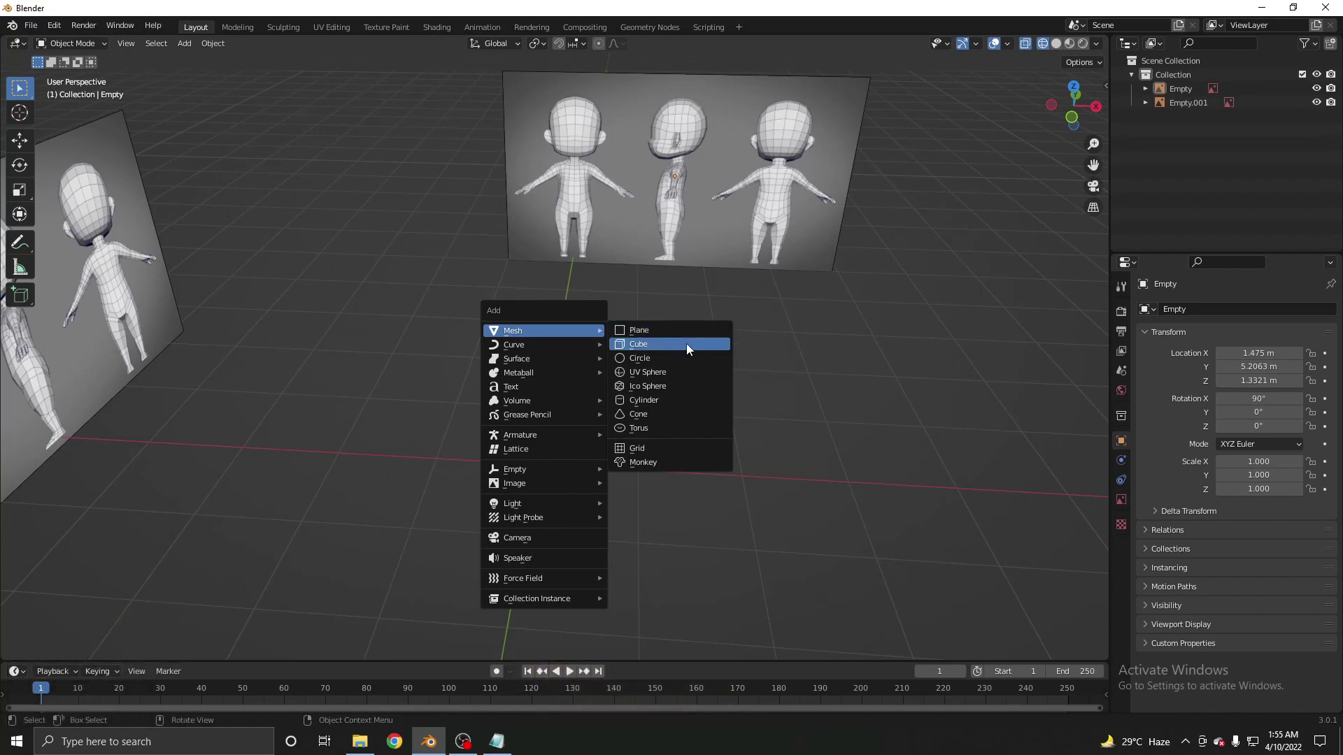
key(shift+a)
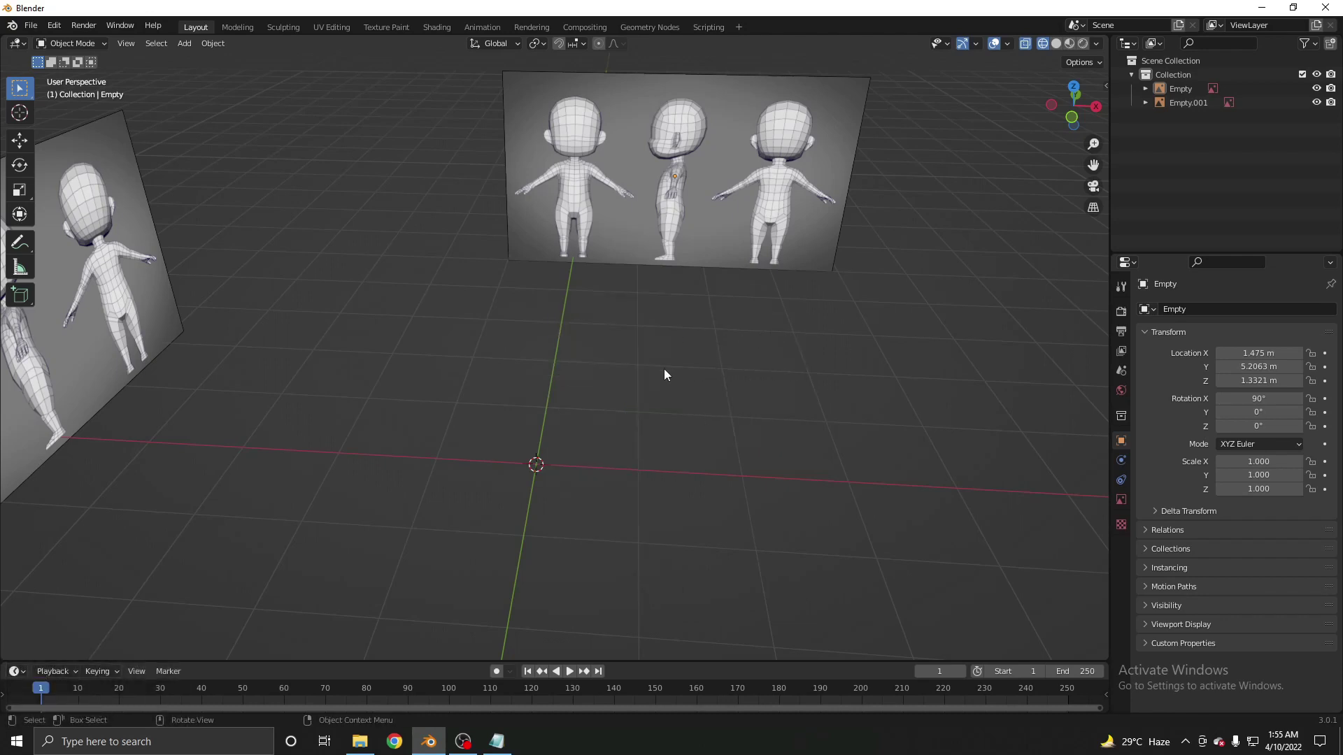
middle_click(629, 371)
middle_click(628, 379)
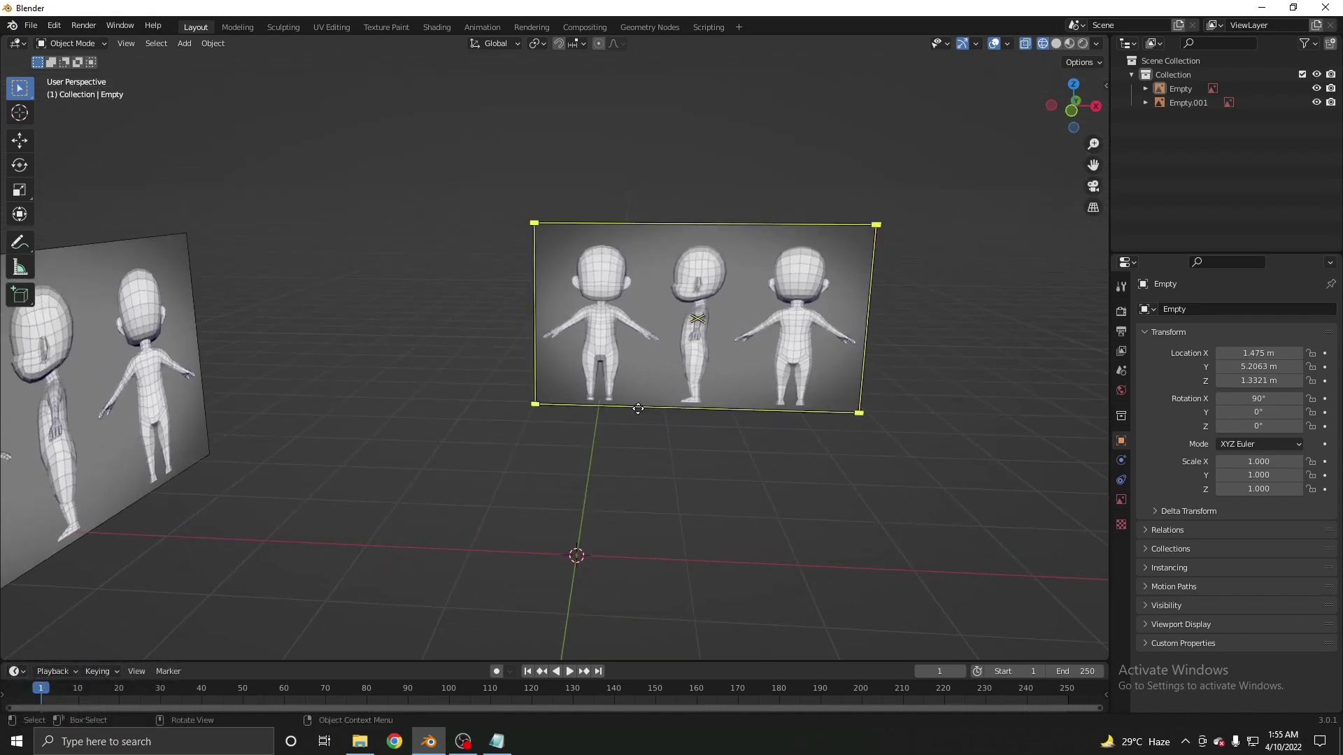
middle_click(667, 399)
Add a 32-vertex cylinder mesh at the world origin and orbit around it
key(shift+a)
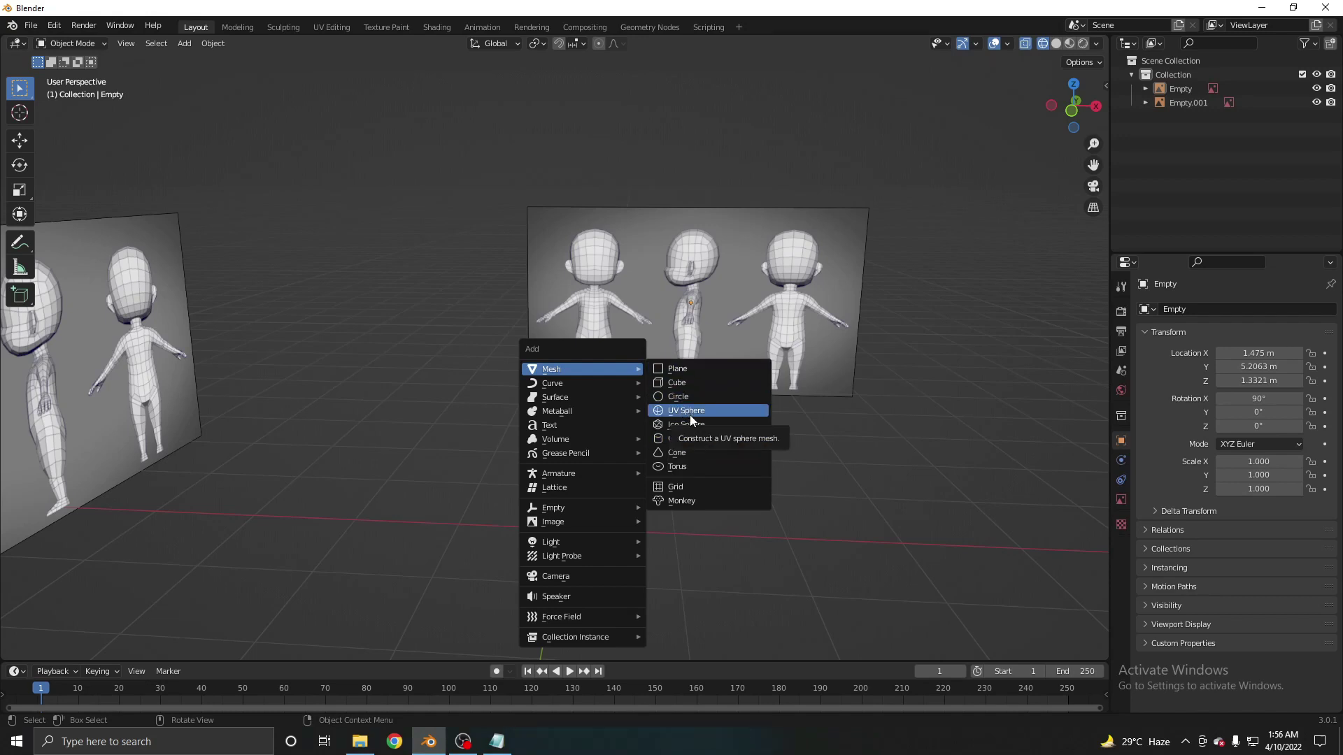
click(683, 445)
scroll(down, 3)
middle_click(661, 415)
scroll(up, 3)
middle_click(596, 431)
middle_click(596, 447)
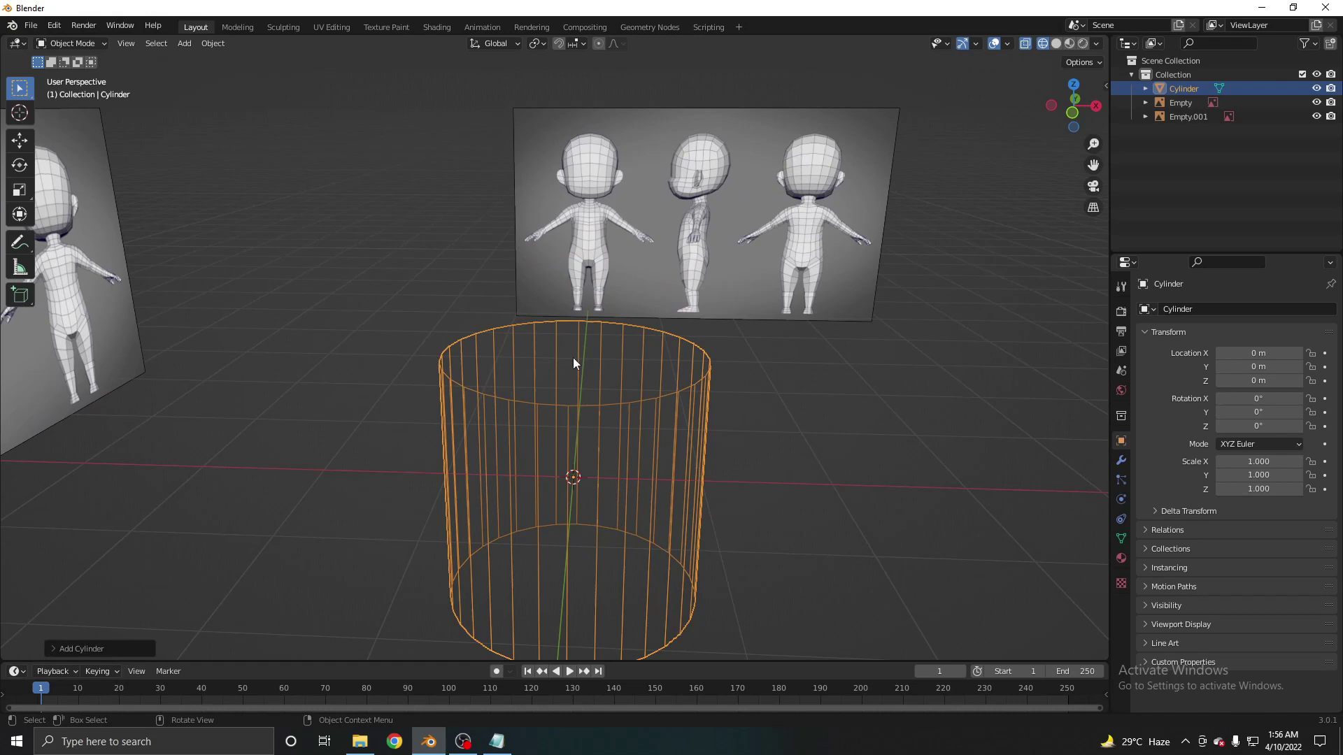
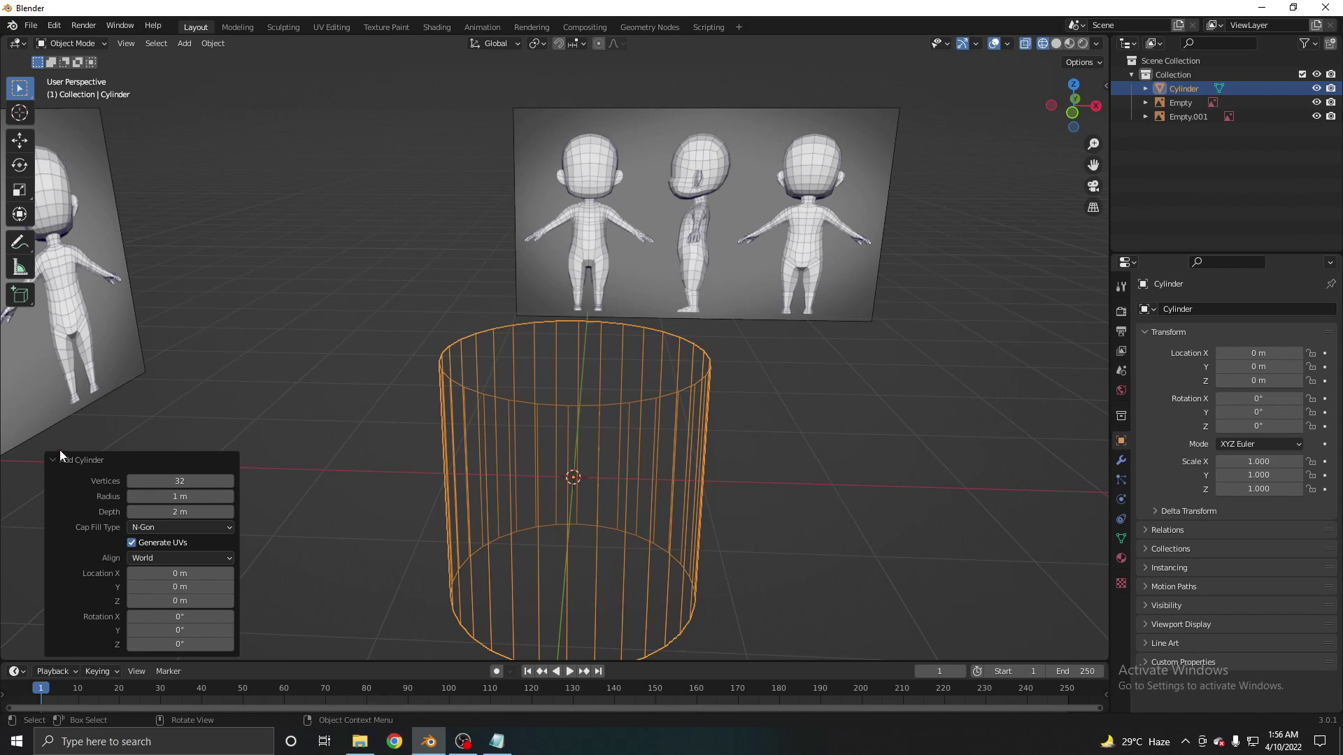
Set the cylinder's Vertices to 10 in the Add Cylinder panel and show it solid
click(75, 635)
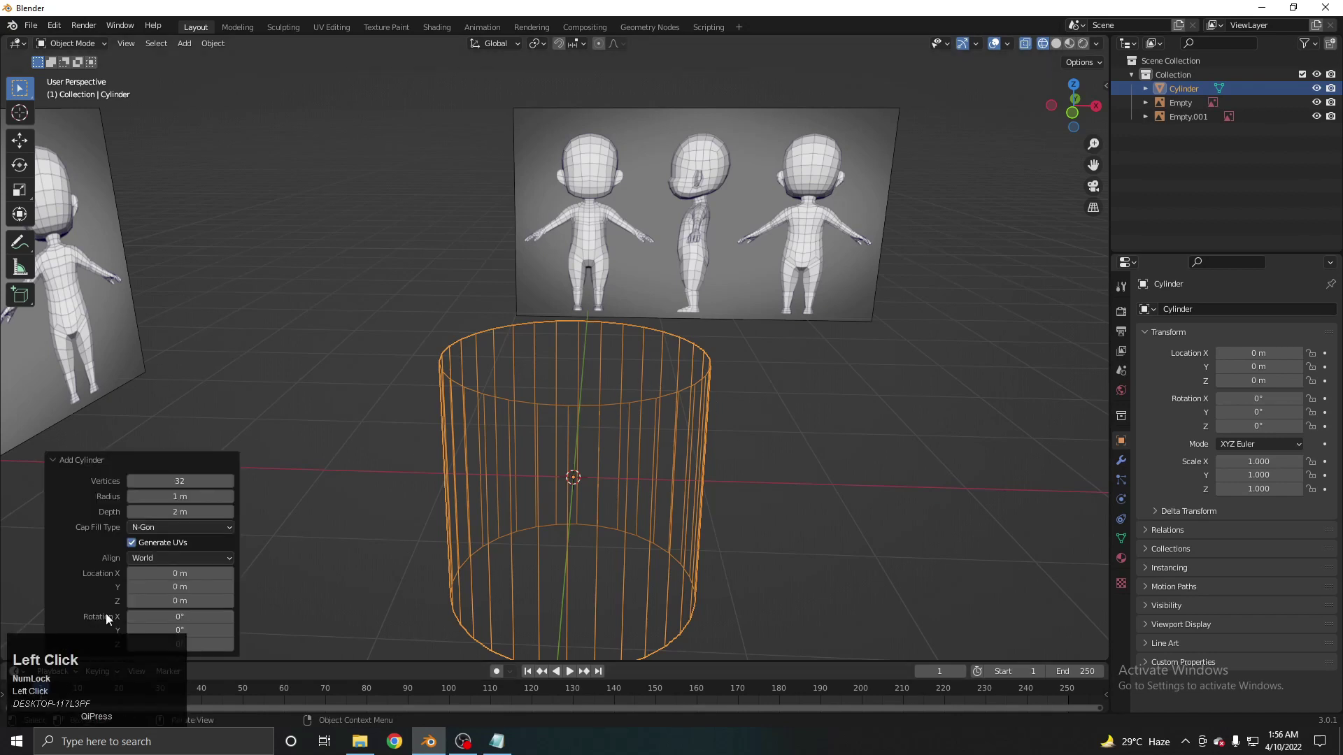
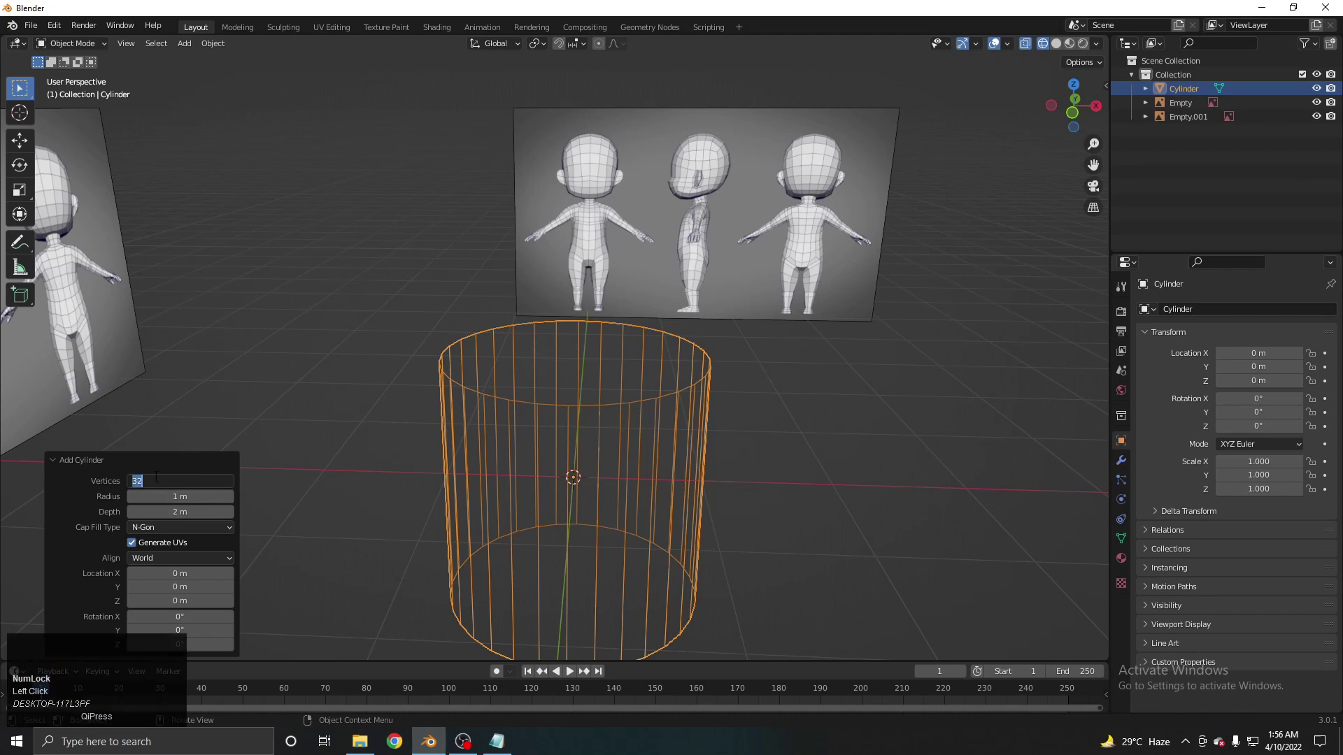
click(669, 293)
key(z)
Inspect the ten-sided cylinder from above and the side, then enter Edit Mode
middle_click(599, 452)
scroll(down, 3)
middle_click(612, 340)
scroll(up, 3)
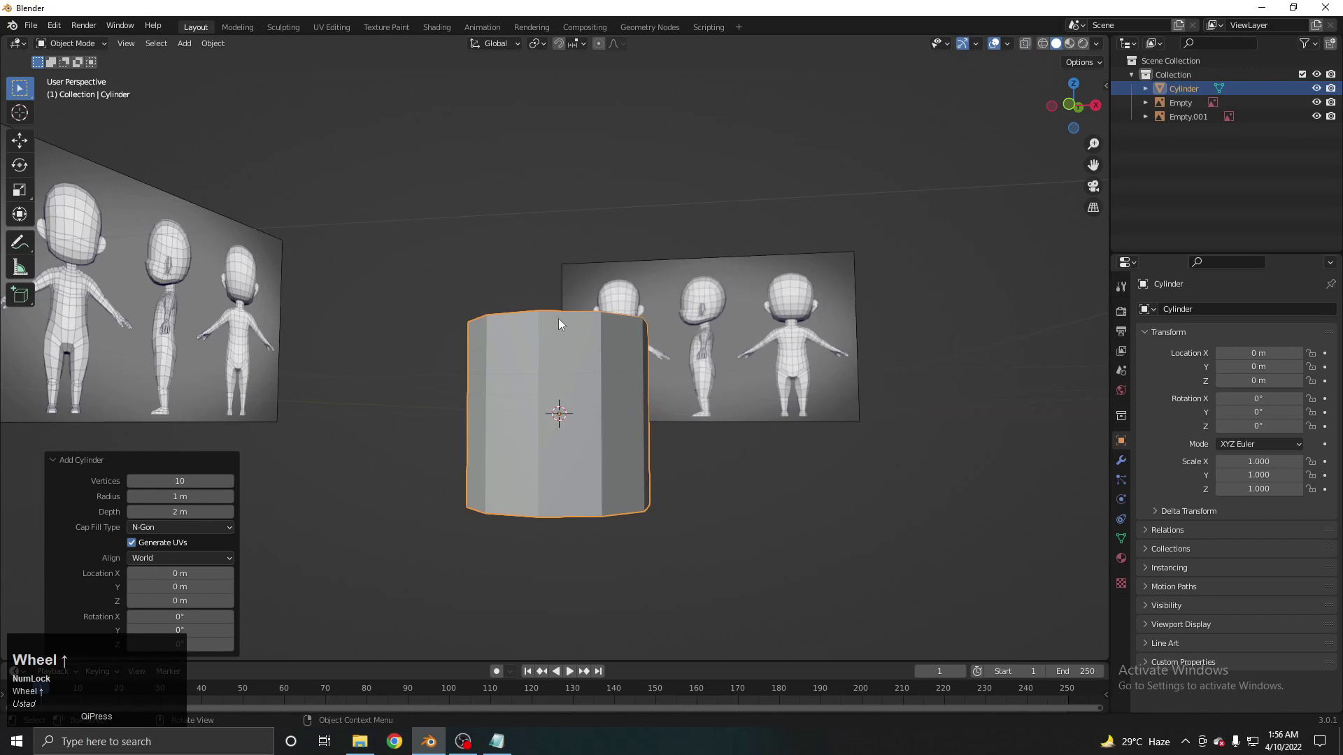
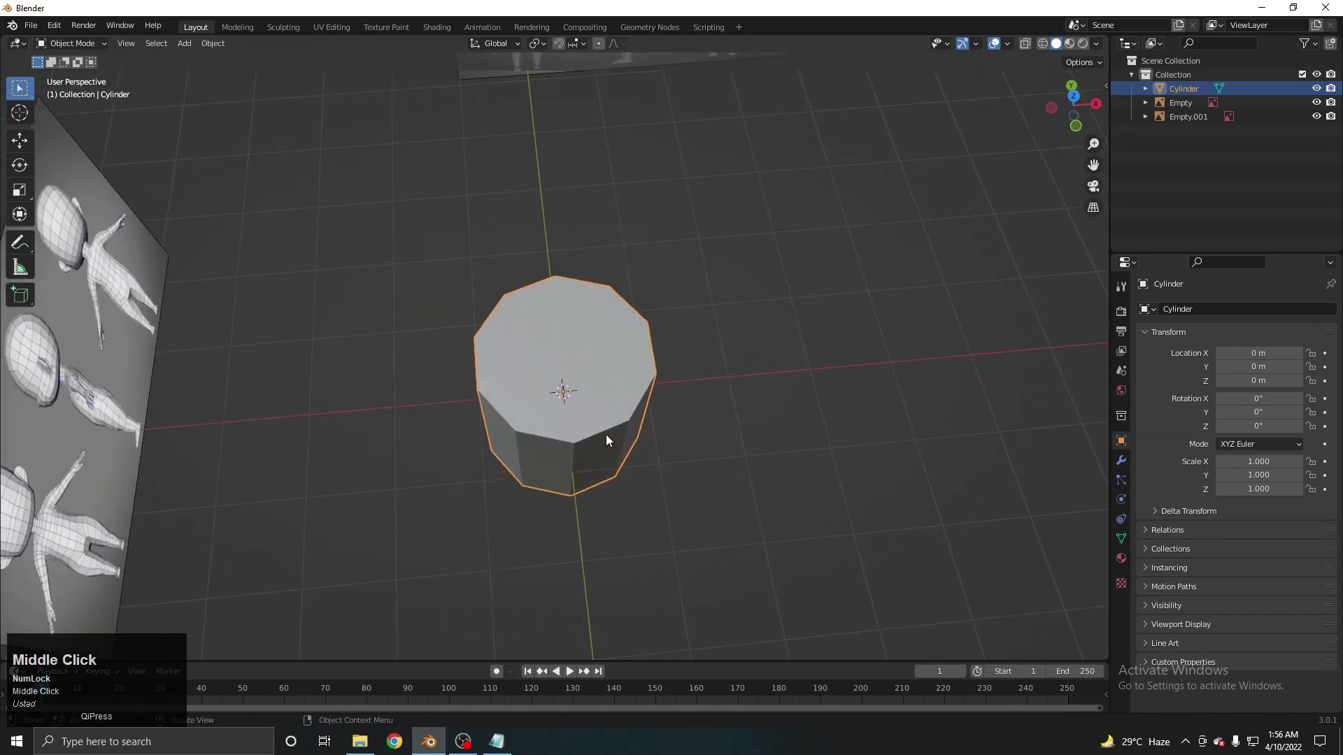
middle_click(647, 440)
scroll(down, 3)
middle_click(600, 401)
scroll(up, 3)
middle_click(594, 418)
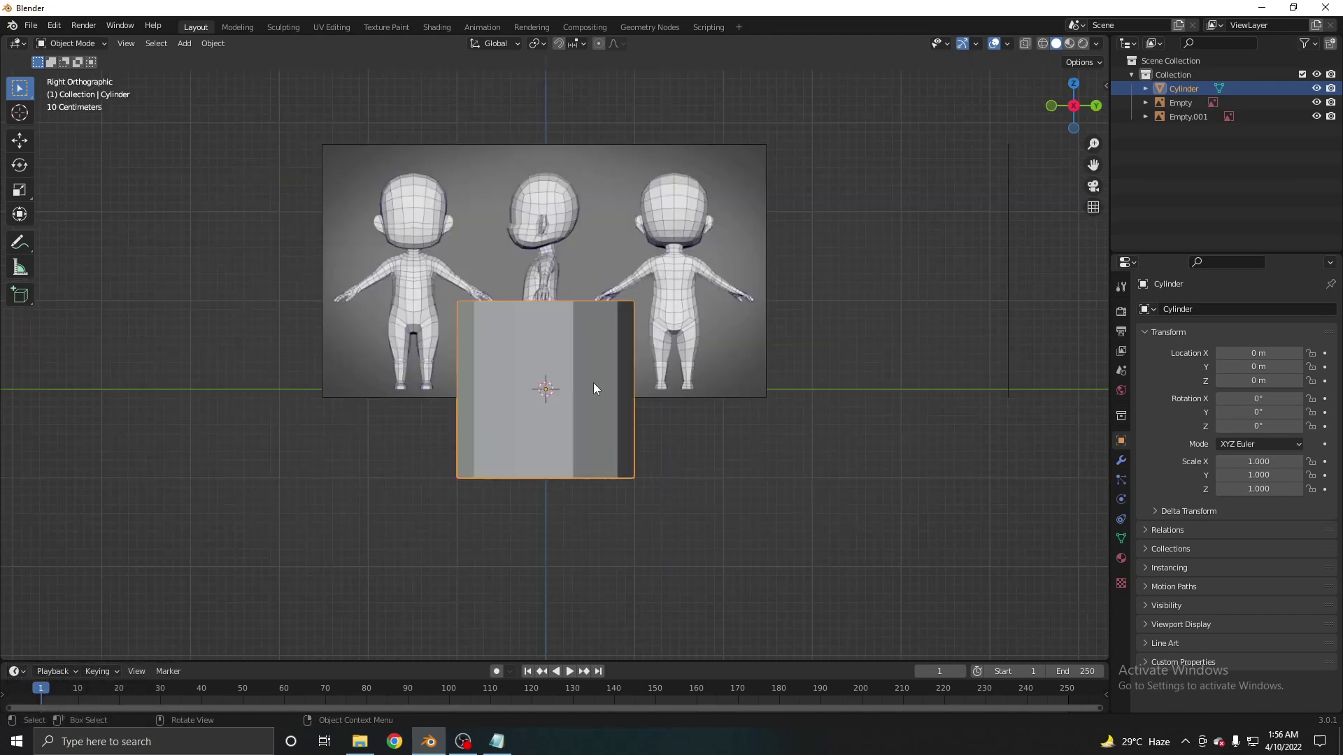
key(Tab)
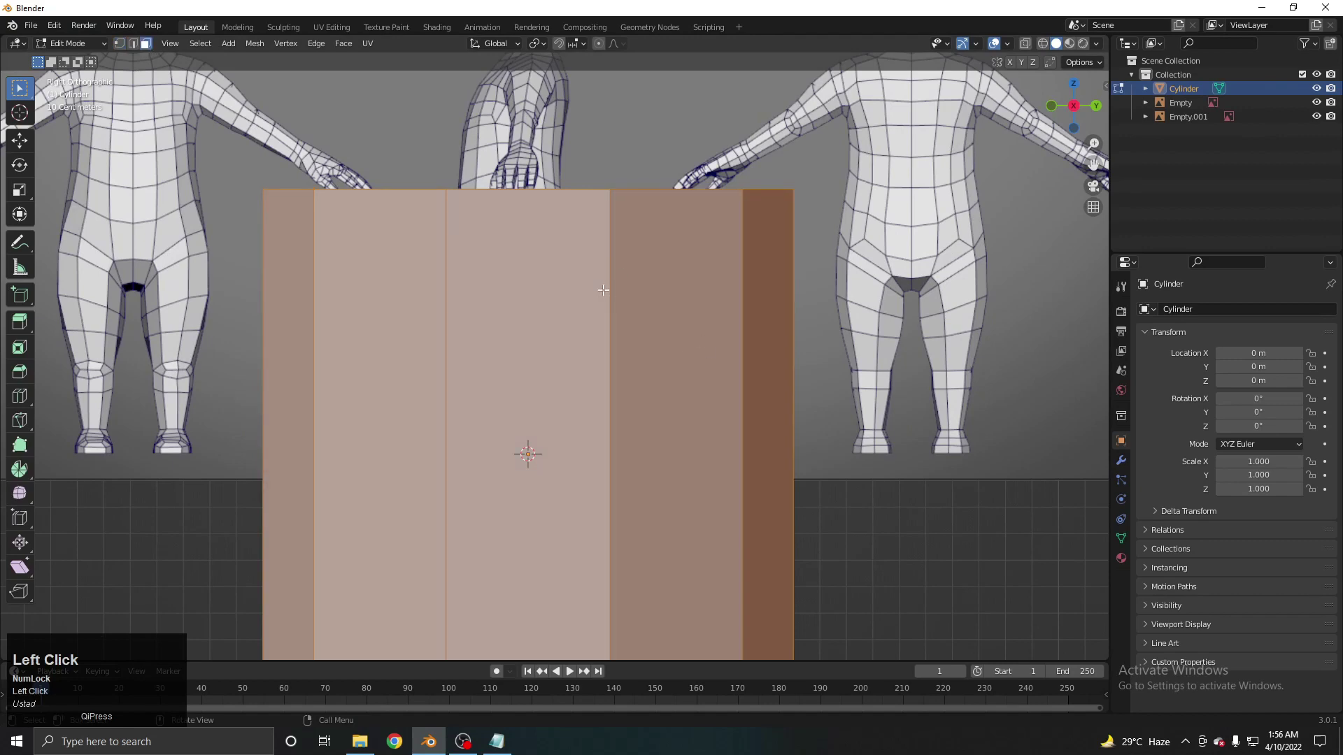
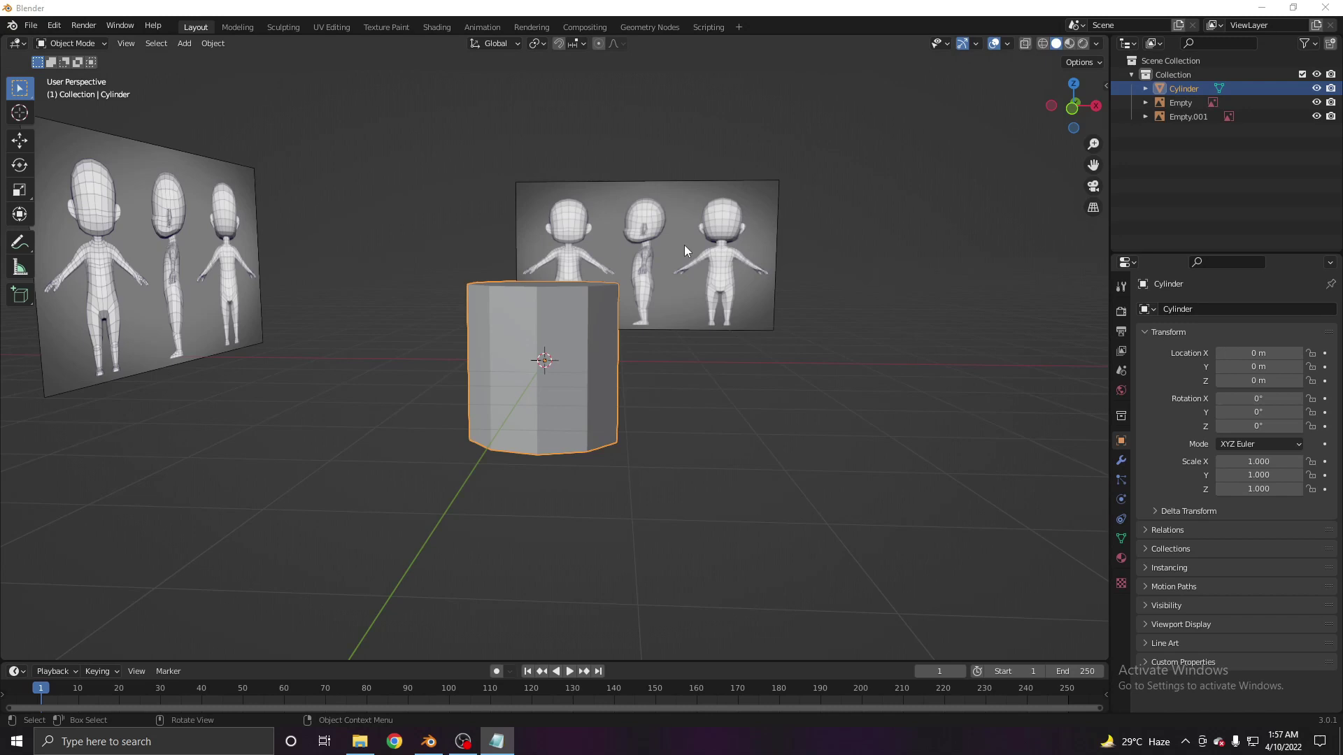
From front orthographic view, scale the cylinder down to about 0.33 below the reference figure
middle_click(632, 370)
middle_click(623, 332)
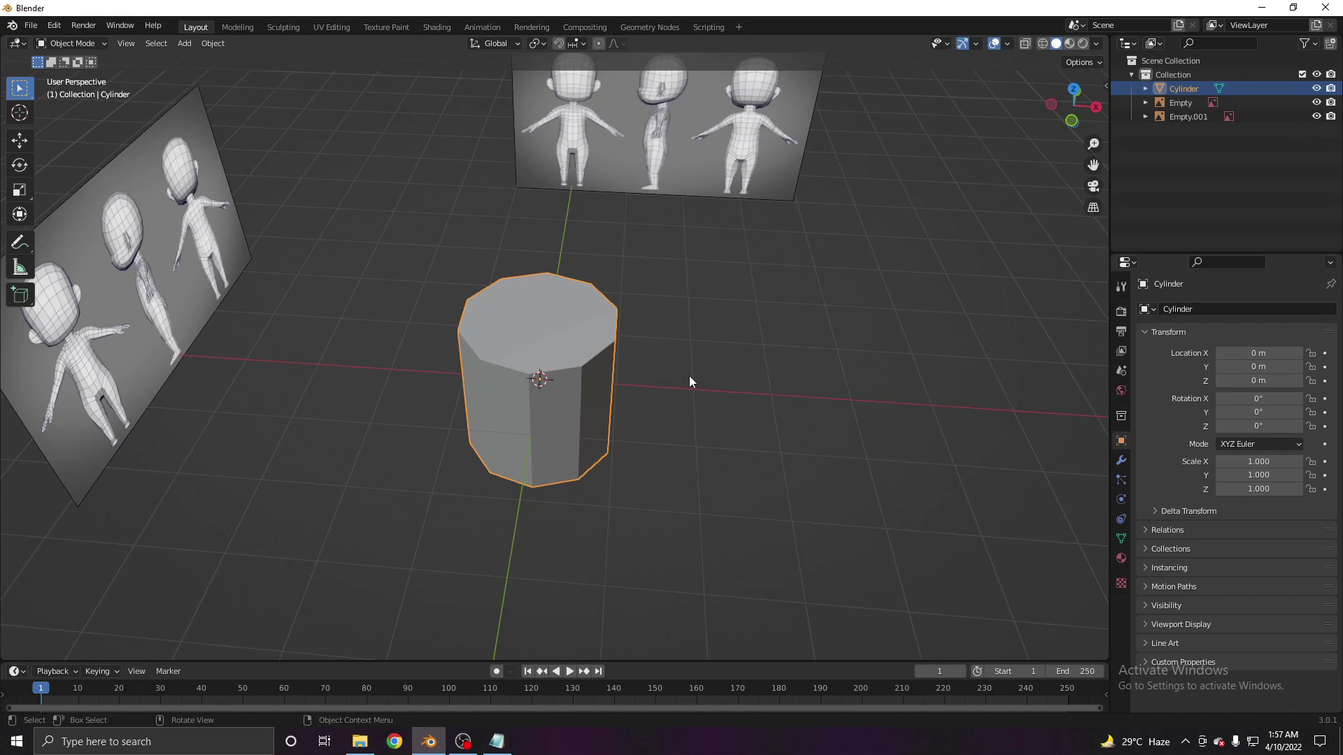
middle_click(695, 419)
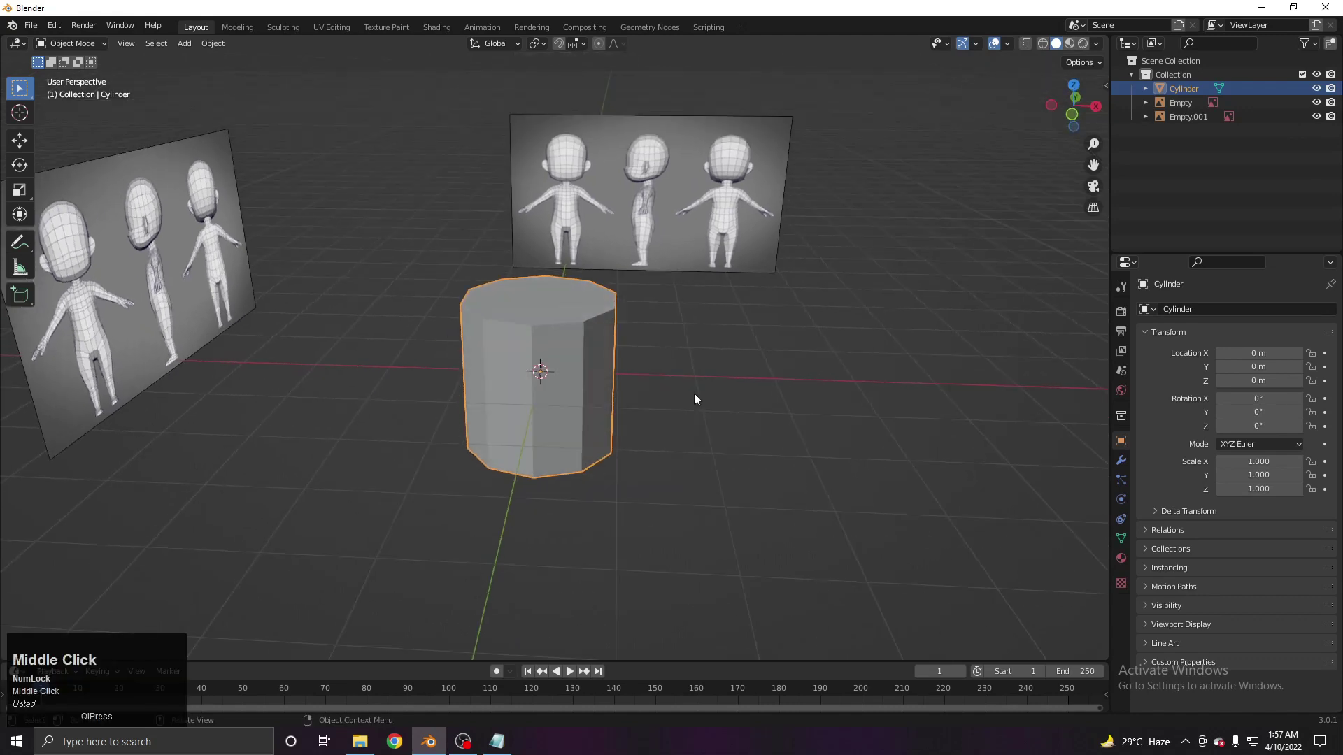
scroll(up, 3)
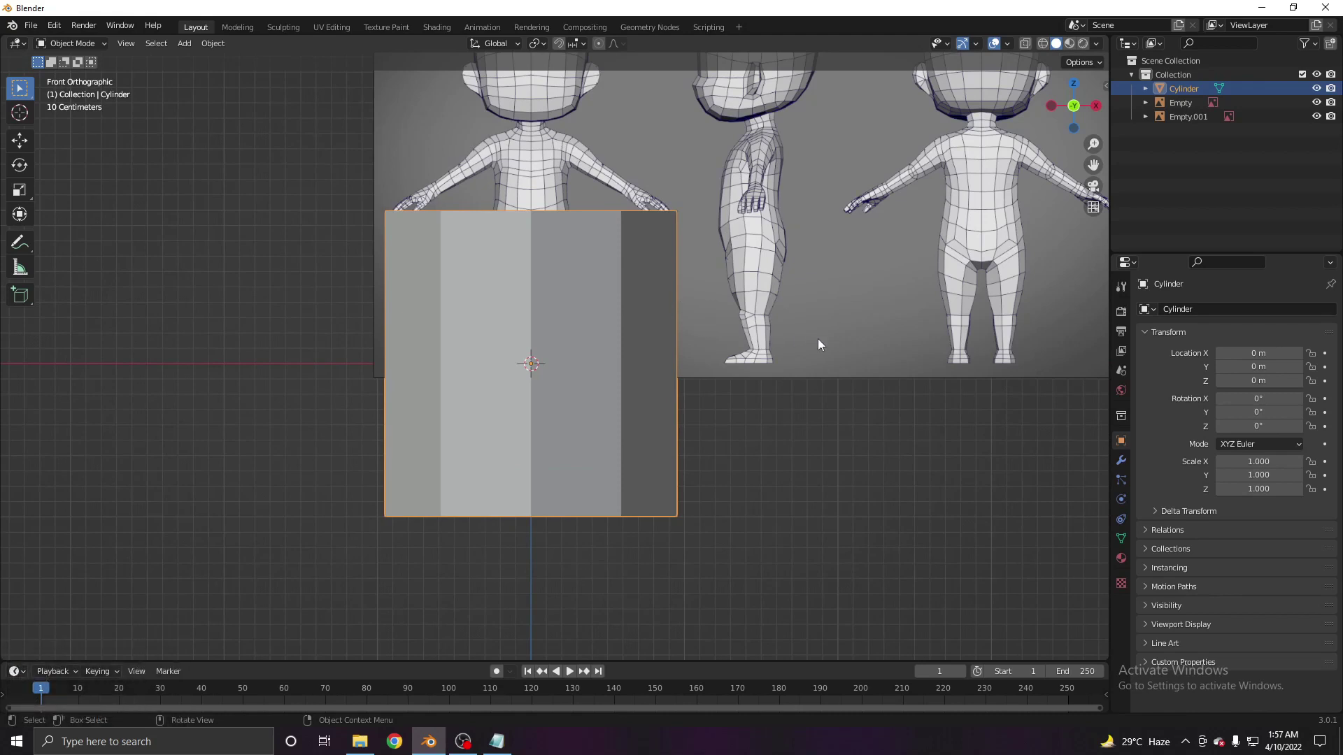
click(1058, 553)
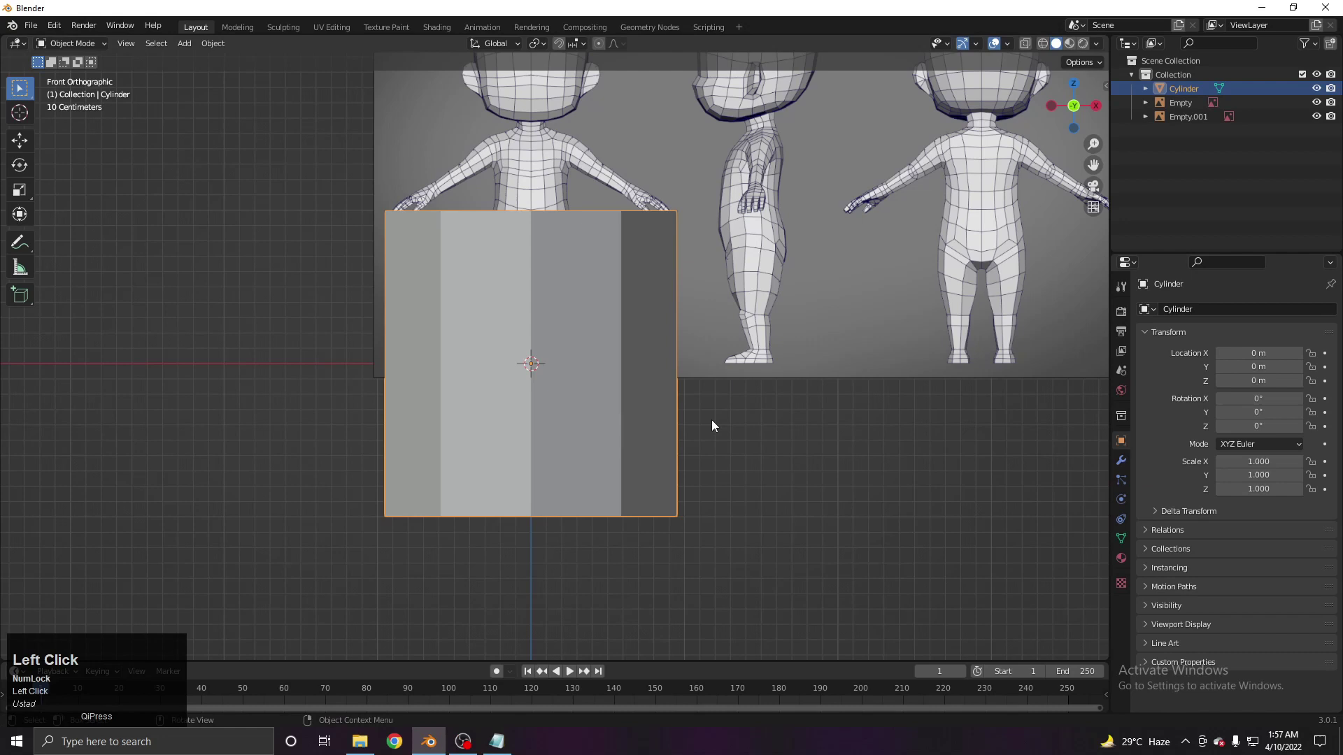
key(s)
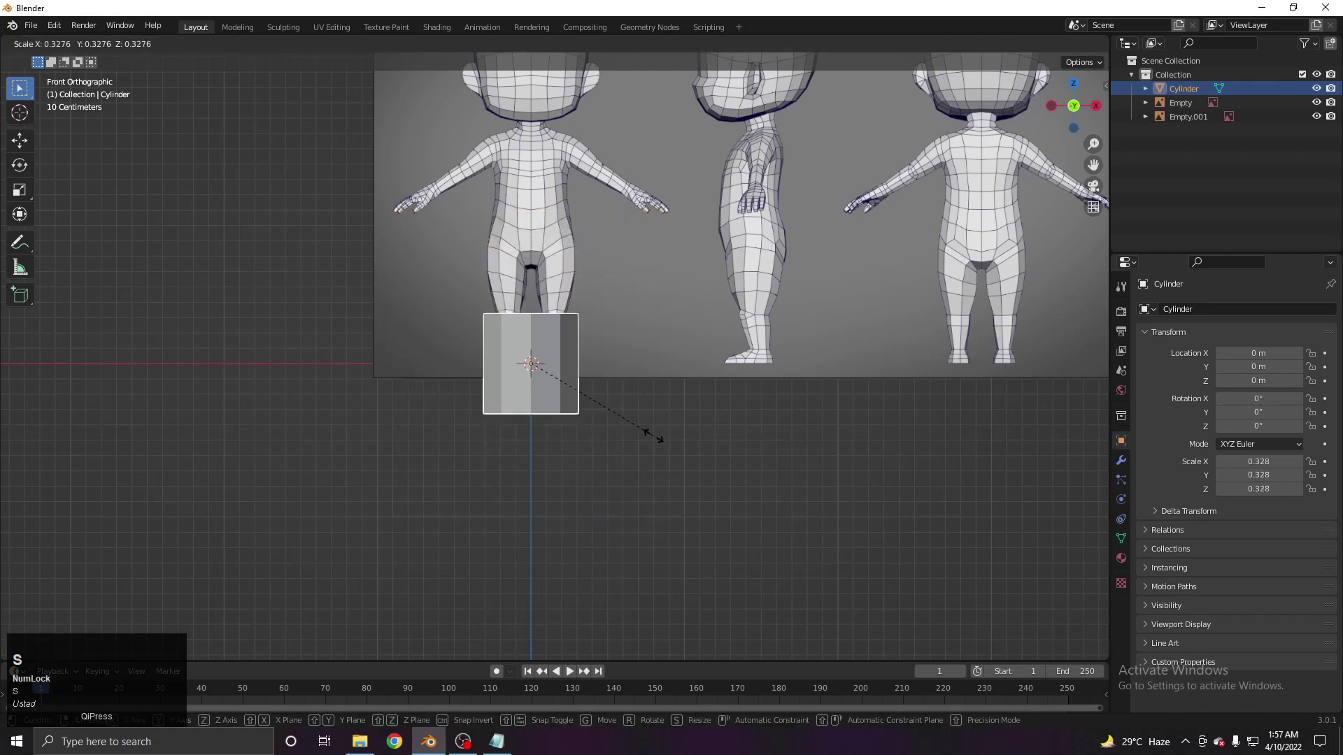
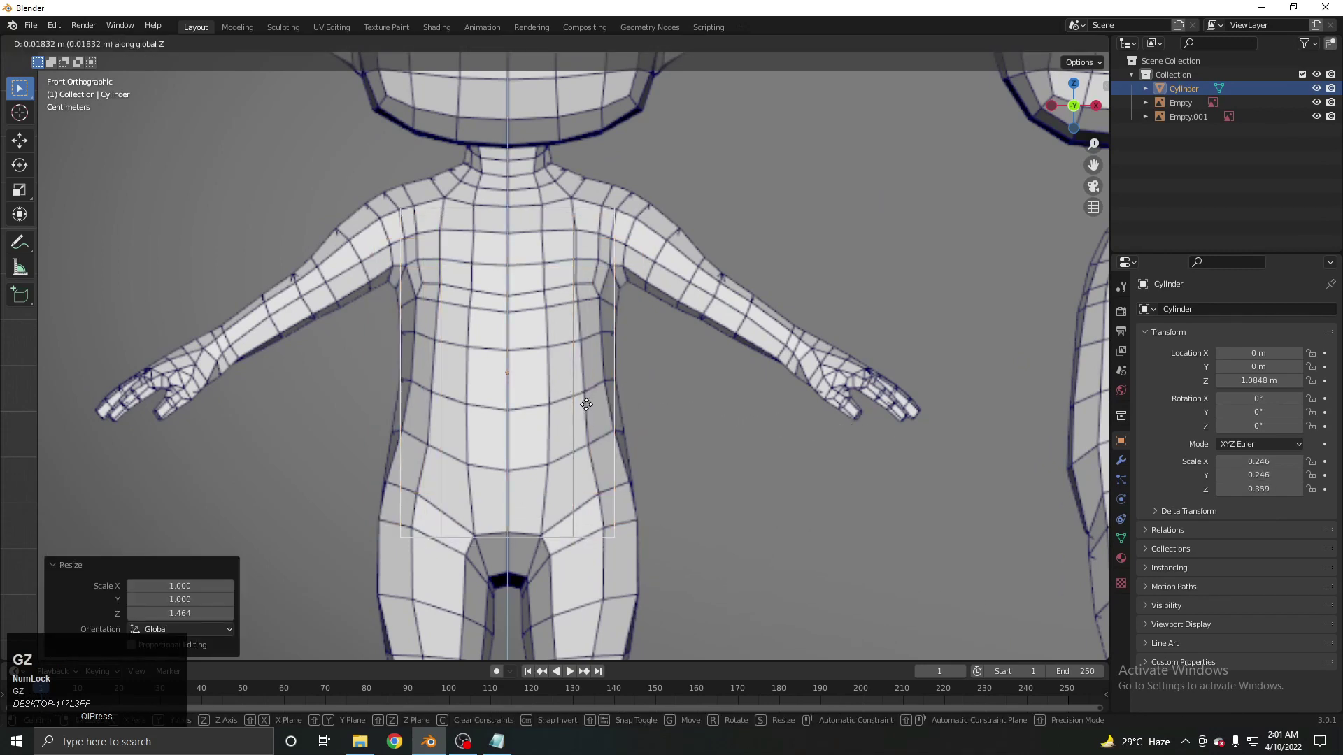
Raise the cylinder vertically along Z so it sits at torso height
click(596, 387)
key(z)
text(z)
scroll(up, 3)
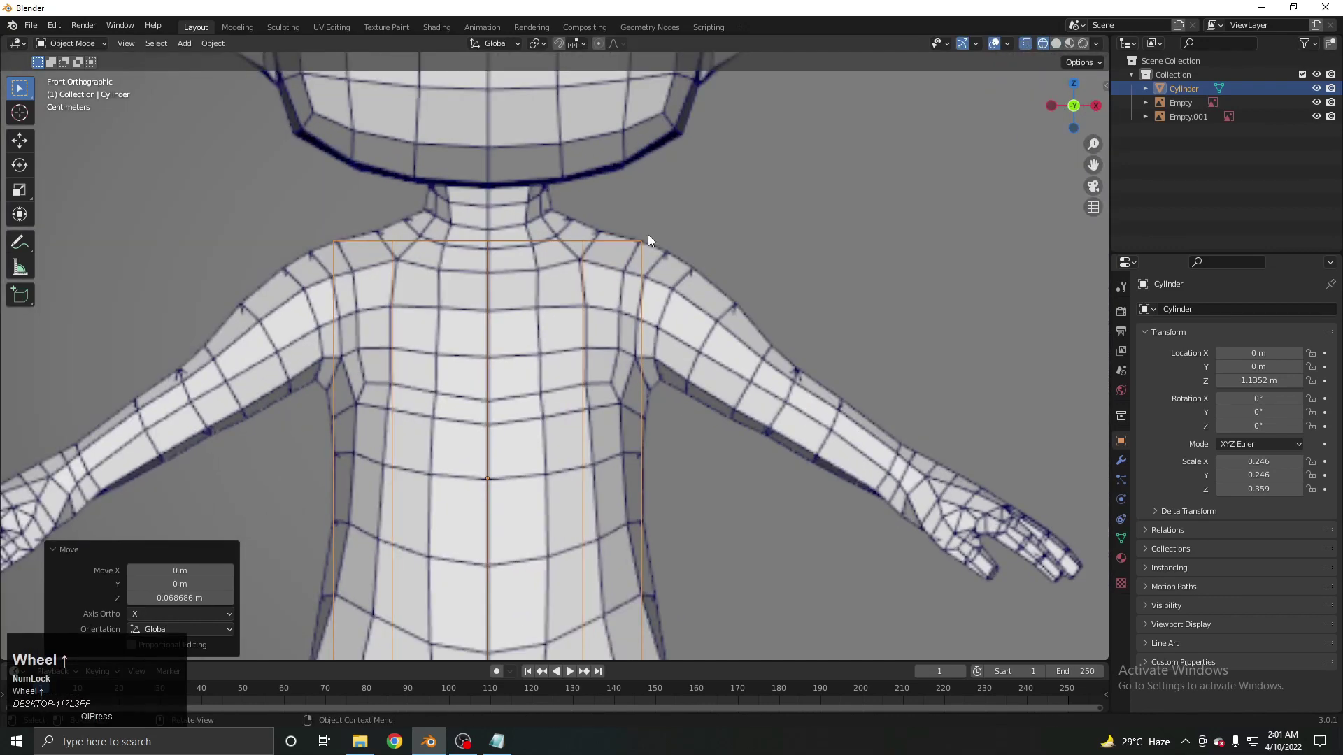
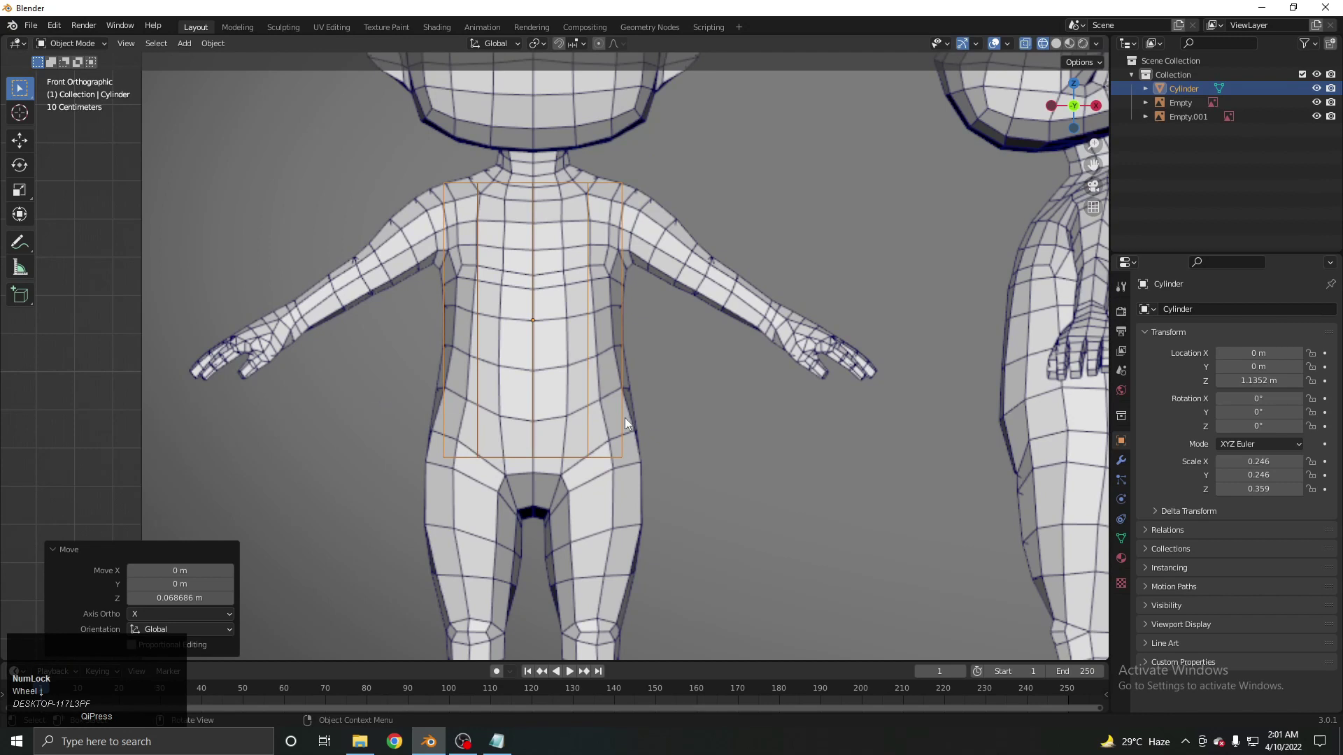
Widen the cylinder's bottom vertex ring toward the hips in Edit Mode, then inspect the torso in 3D
key(Tab)
drag(126, 53, 644, 484)
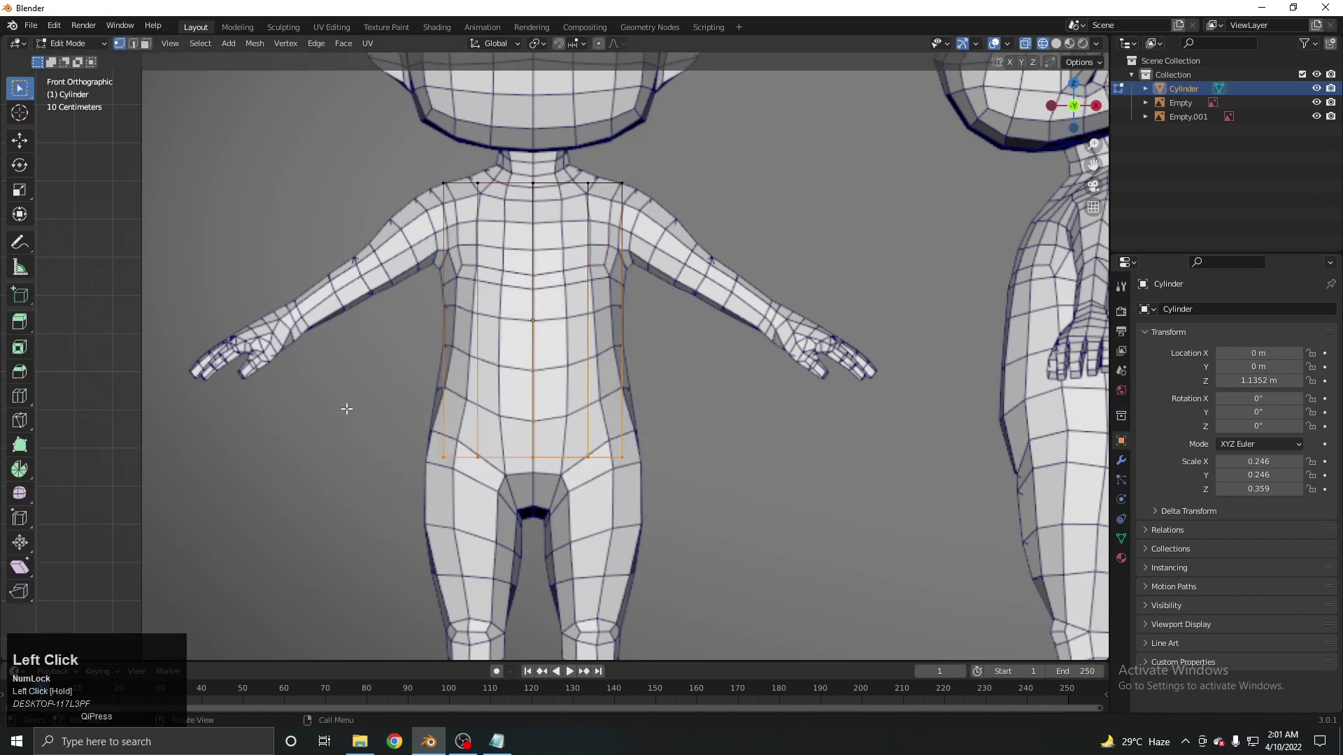
key(s)
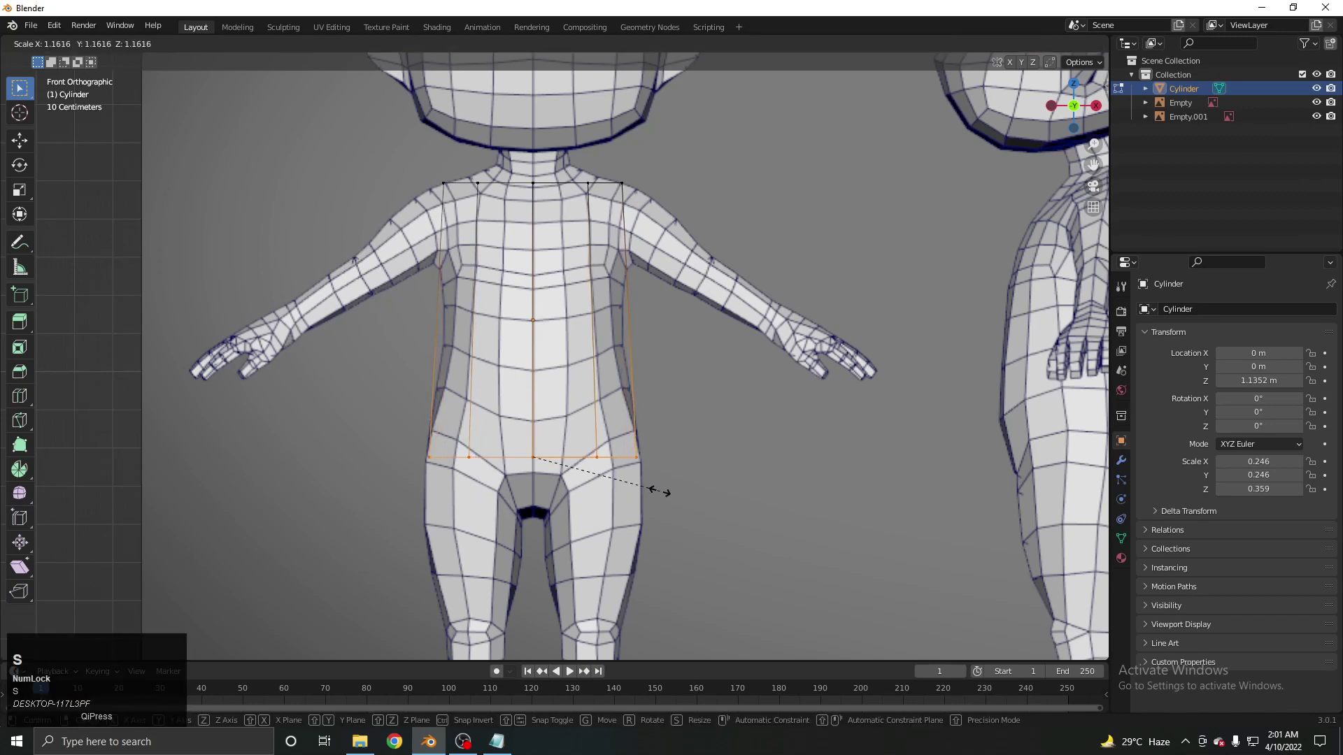
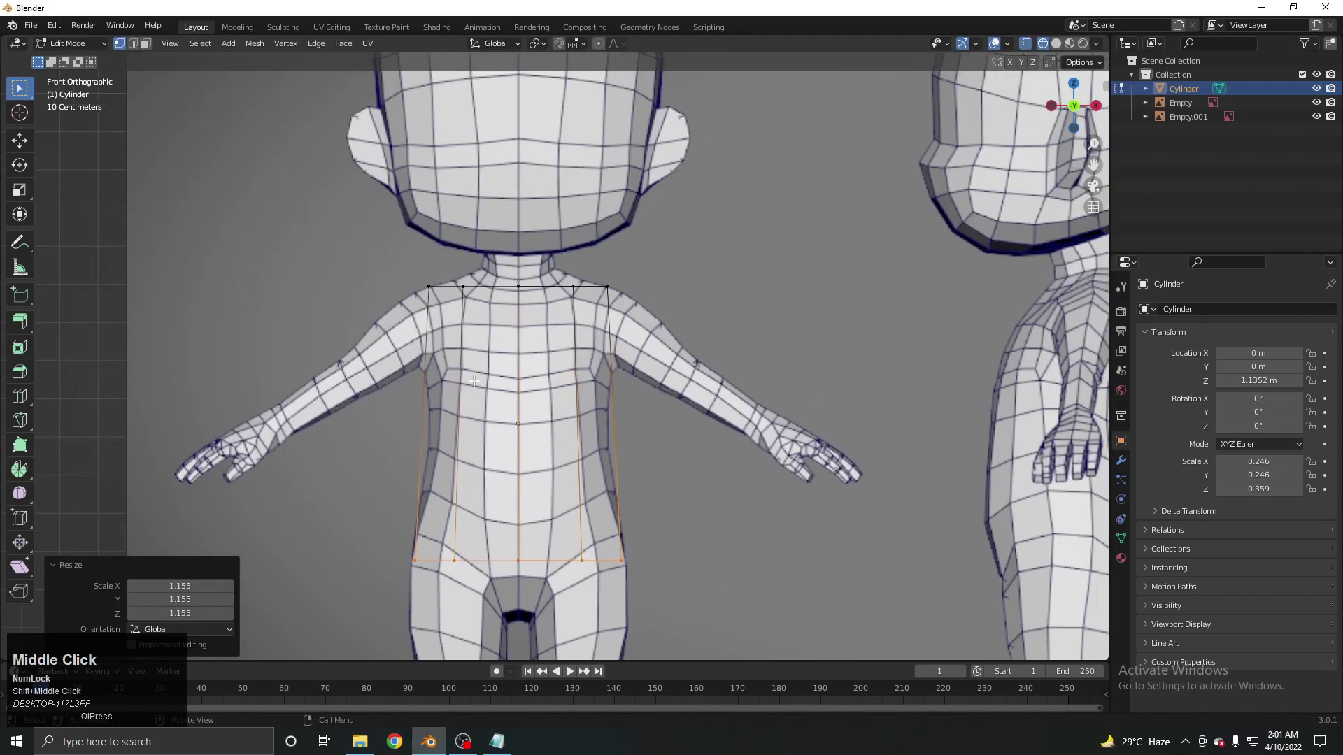
key(z)
key(Tab)
scroll(down, 3)
drag(566, 407, 535, 414)
key(Tab)
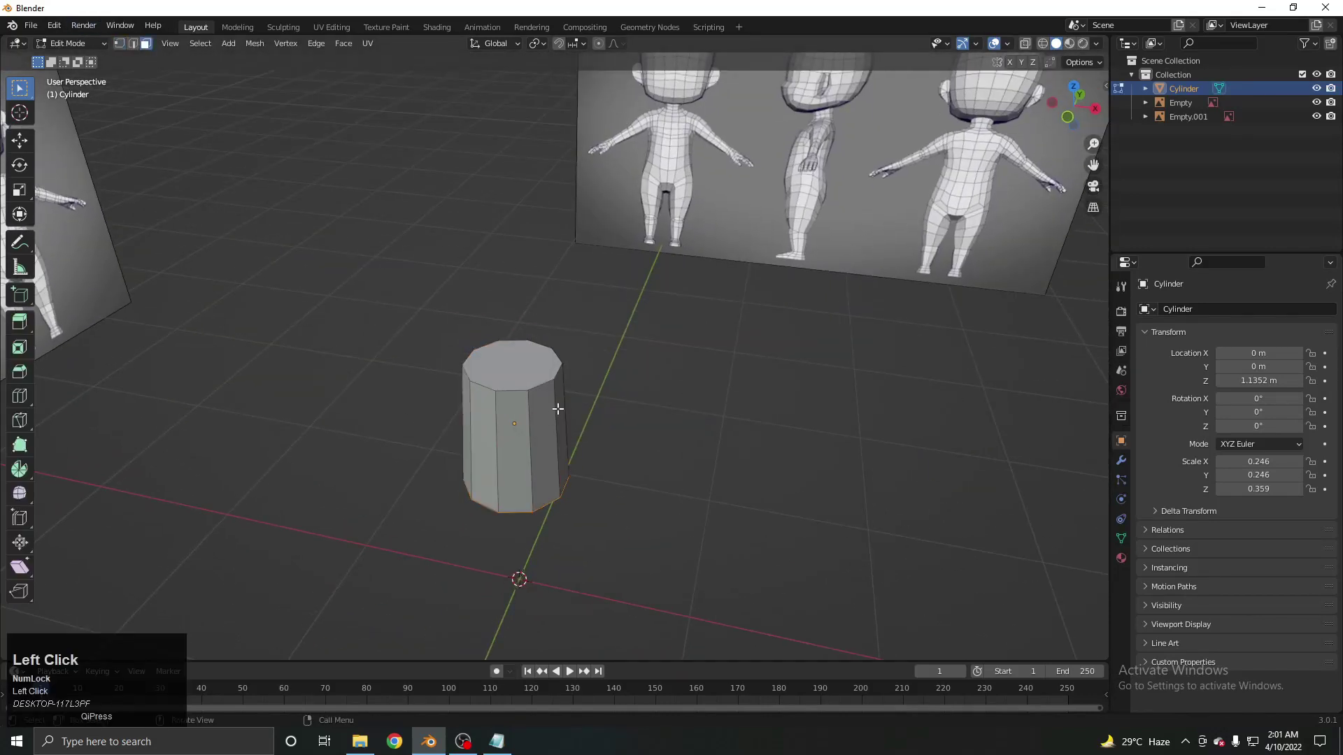
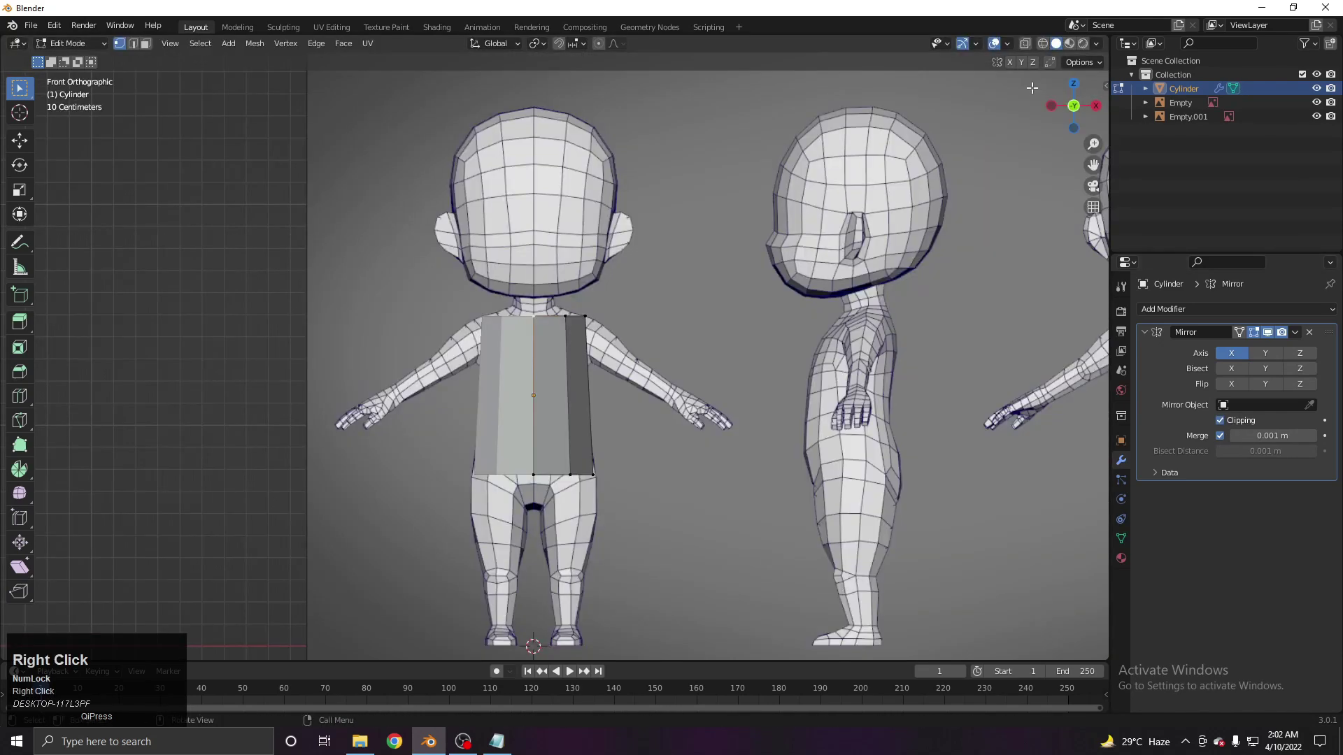
Adjust the view of the torso while the X-axis Mirror modifier with clipping is set up
key(z)
scroll(up, 3)
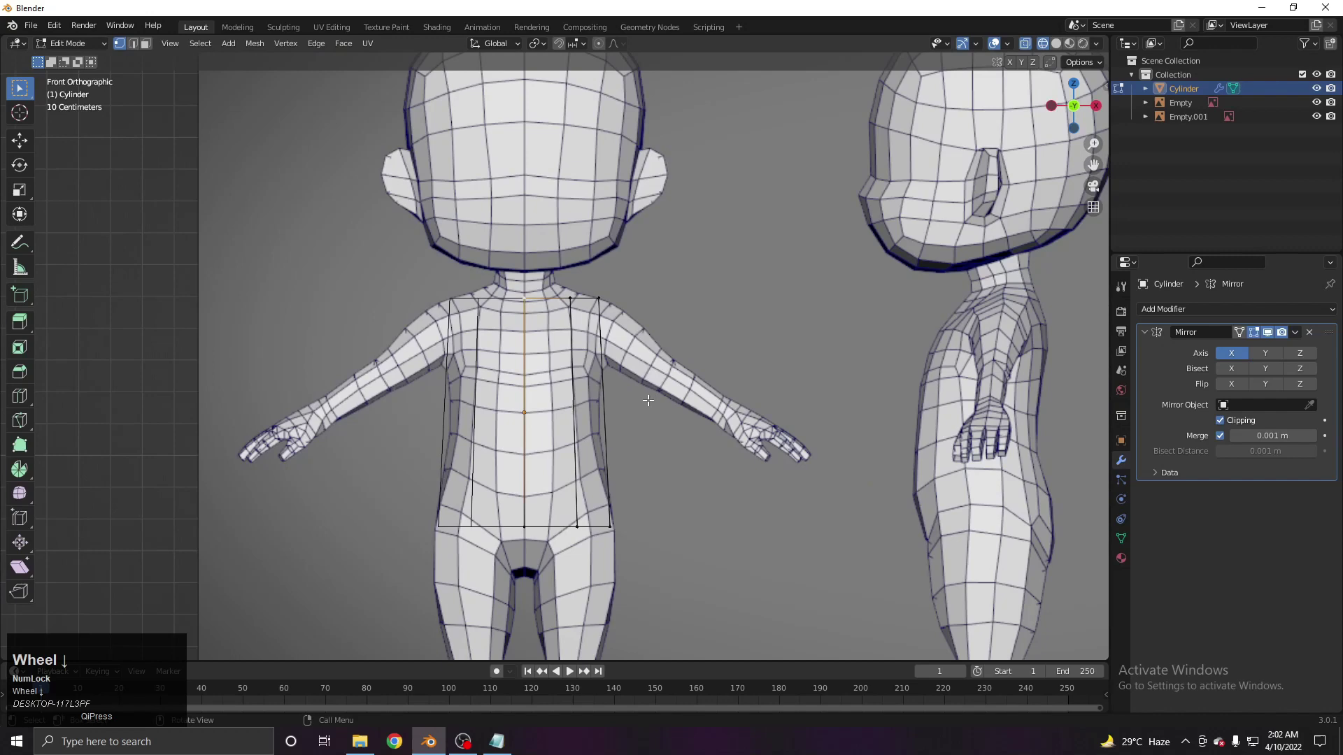
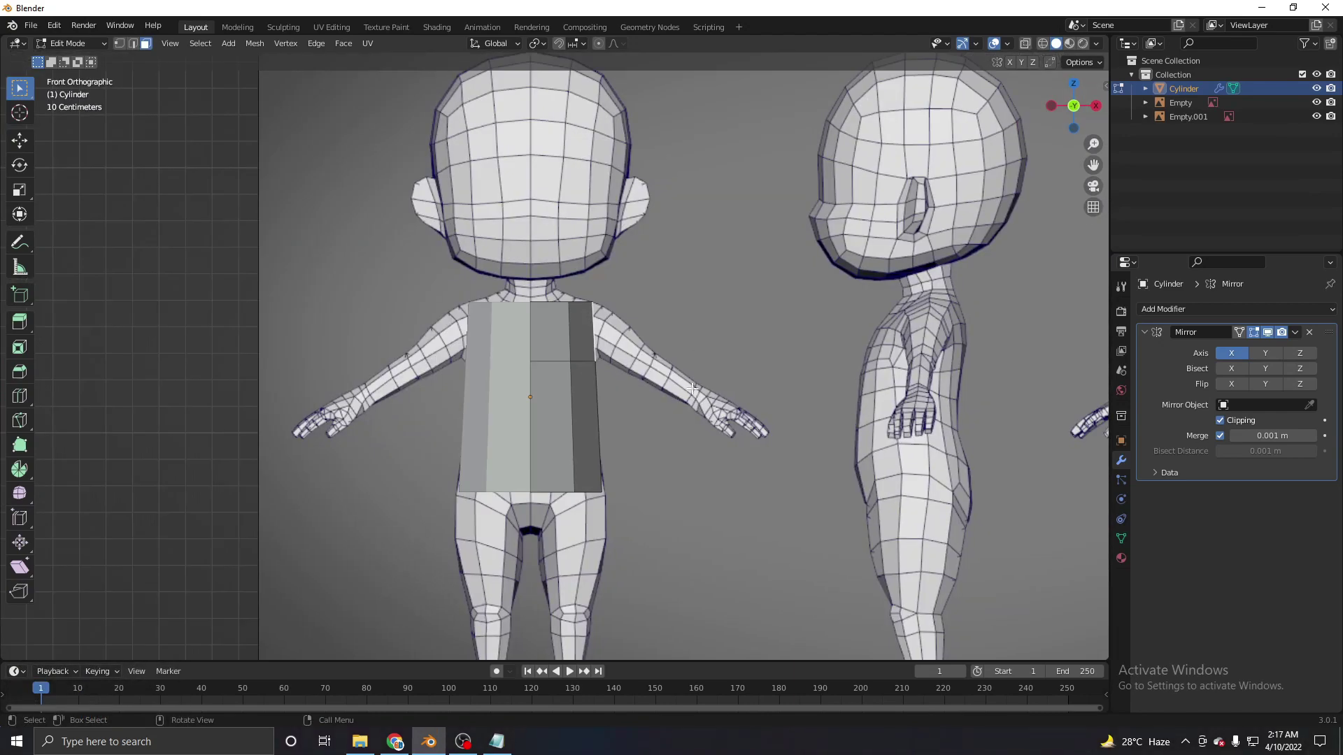
Extrude the torso's upper side faces outward into flat mirrored arm blocks
scroll(up, 3)
scroll(down, 3)
key(r)
right_click(572, 333)
key(e)
click(734, 353)
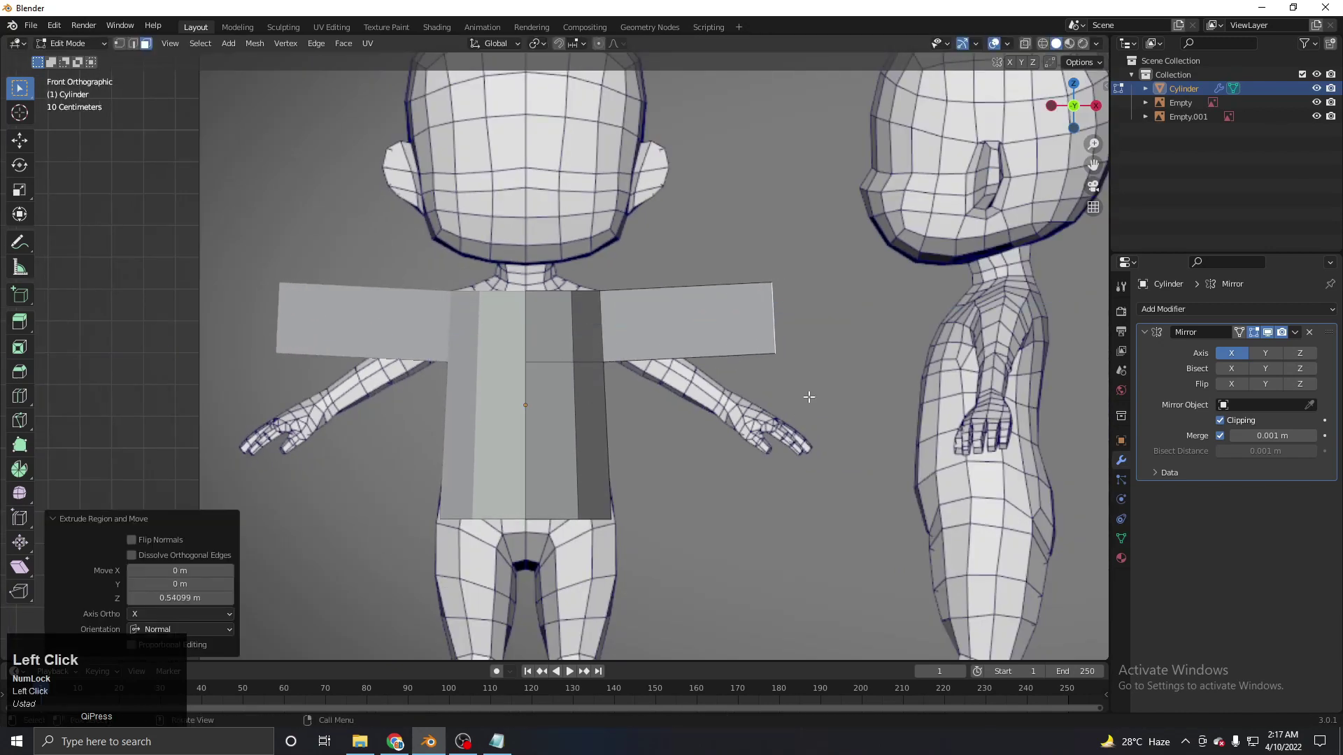
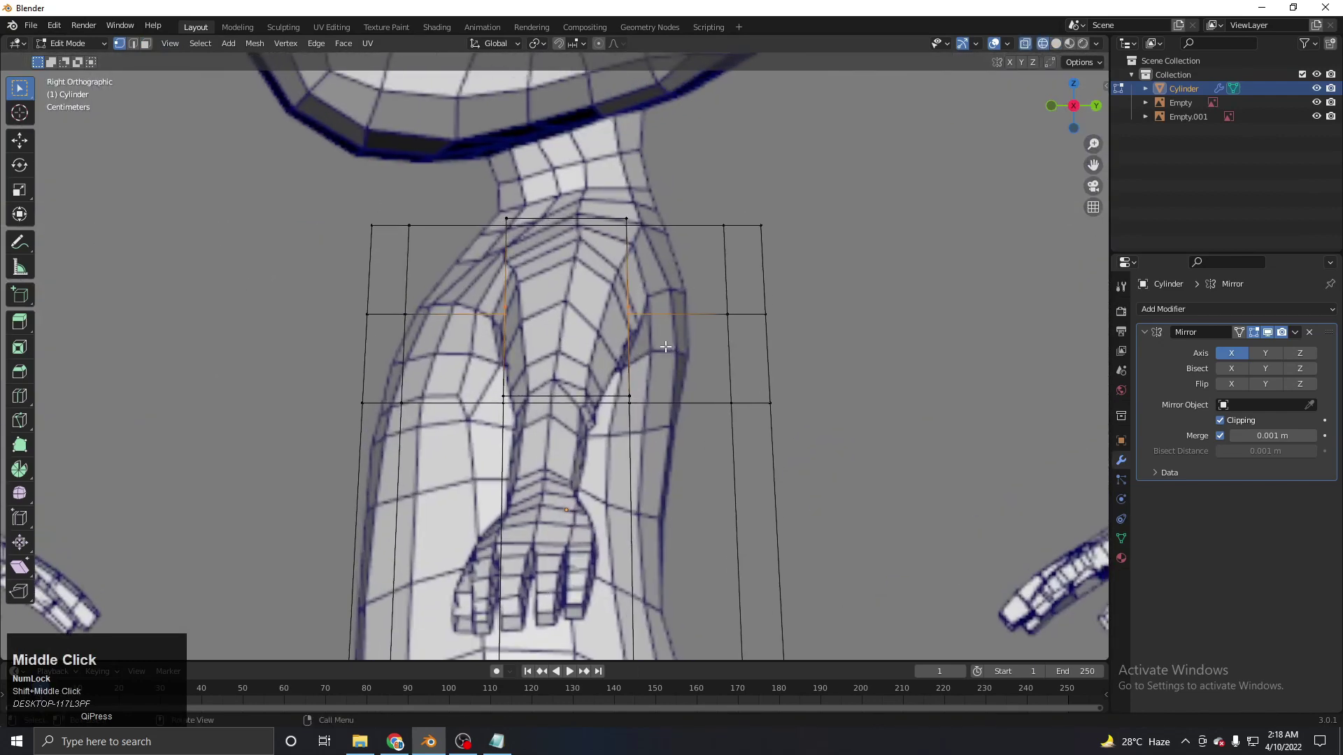
Scale the arm block along X and orbit around the torso and arm to check it
text(sx)
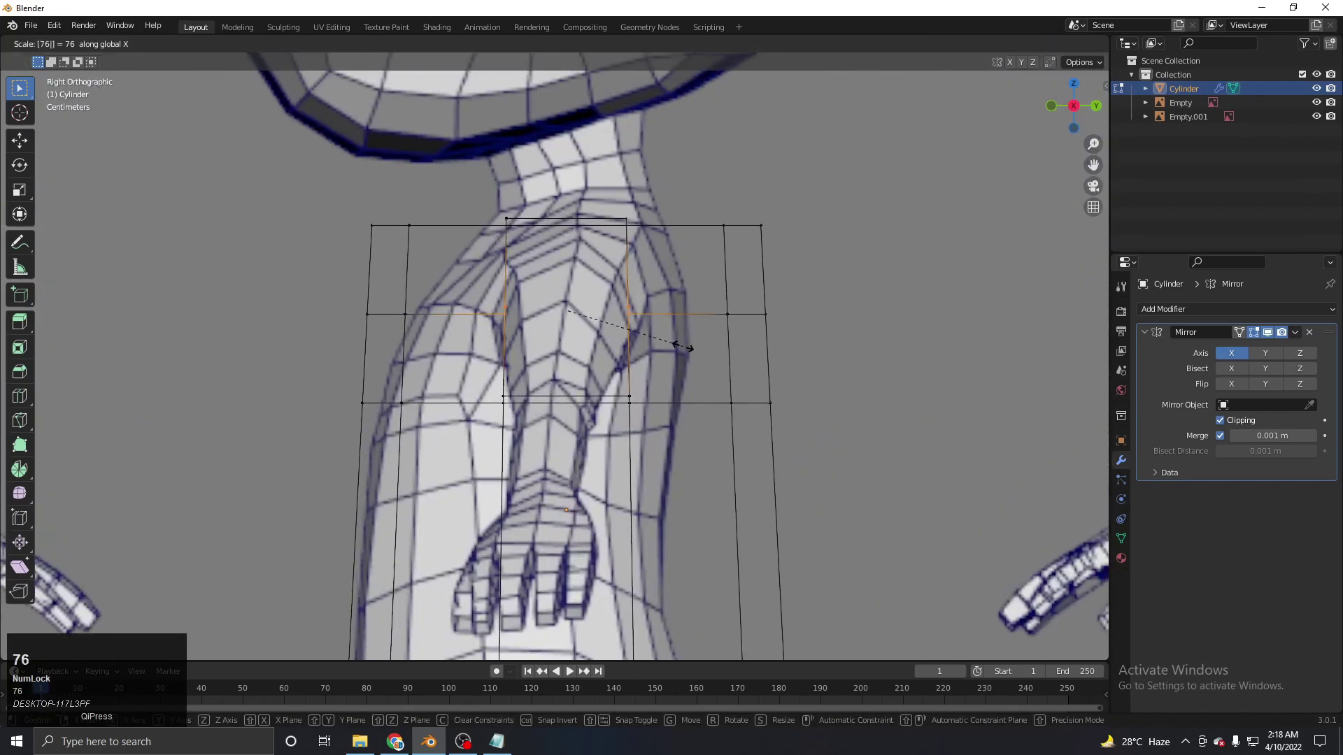
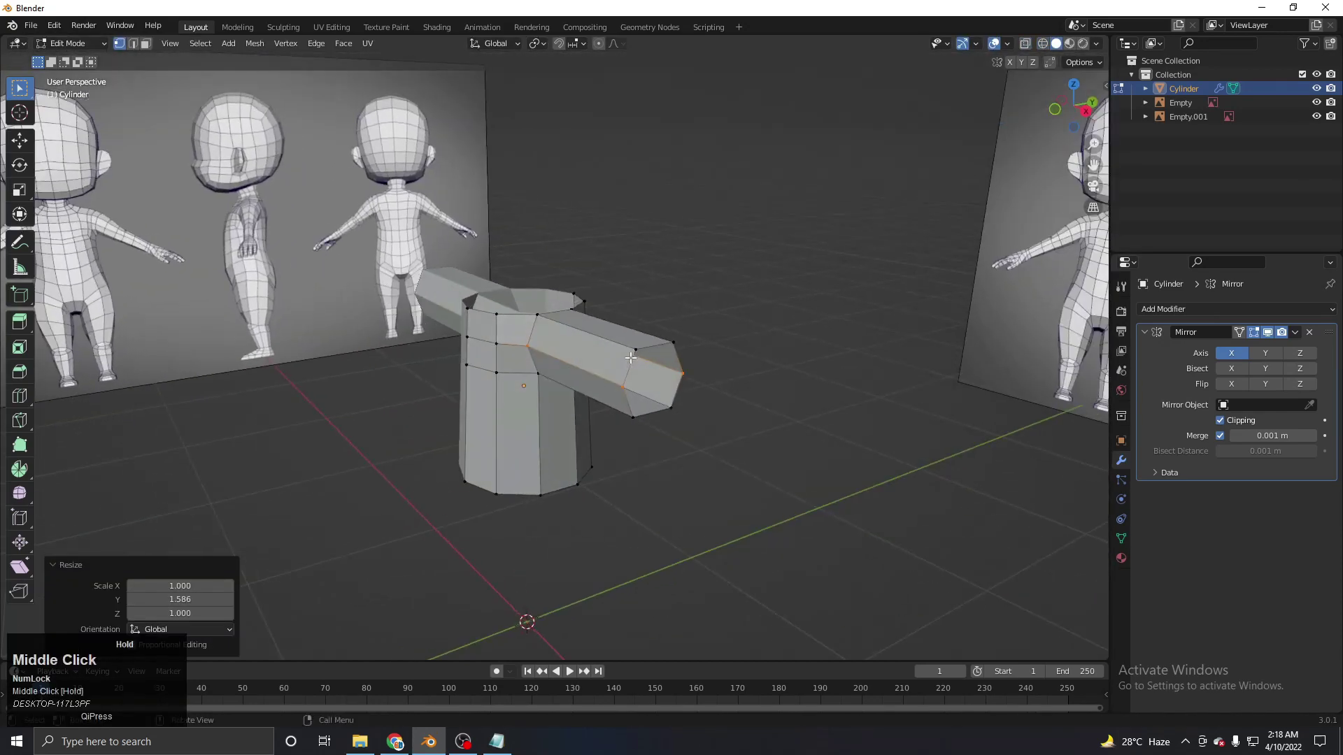
scroll(up, 3)
key(z)
drag(387, 251, 504, 384)
middle_click(503, 384)
scroll(up, 3)
middle_click(504, 395)
Move the shoulder vertices along Y in side view to follow the reference silhouette
key(g)
key(y)
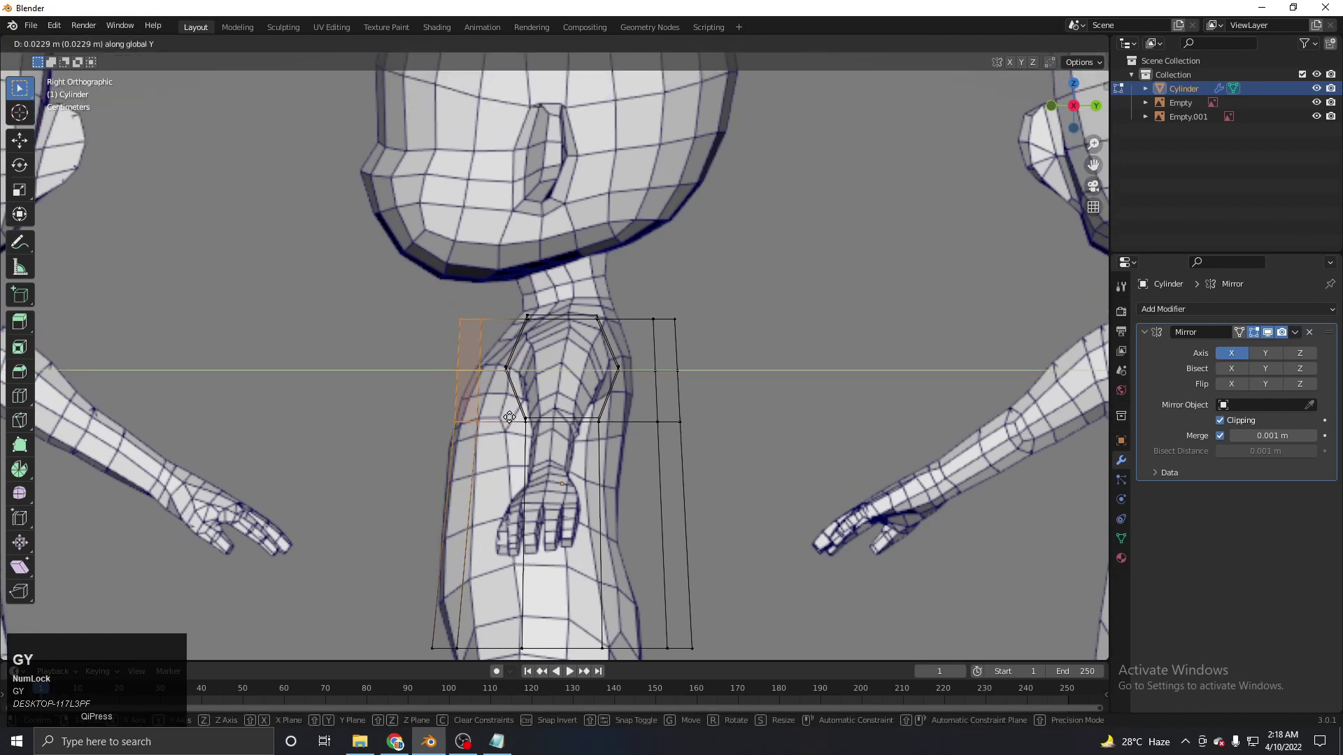
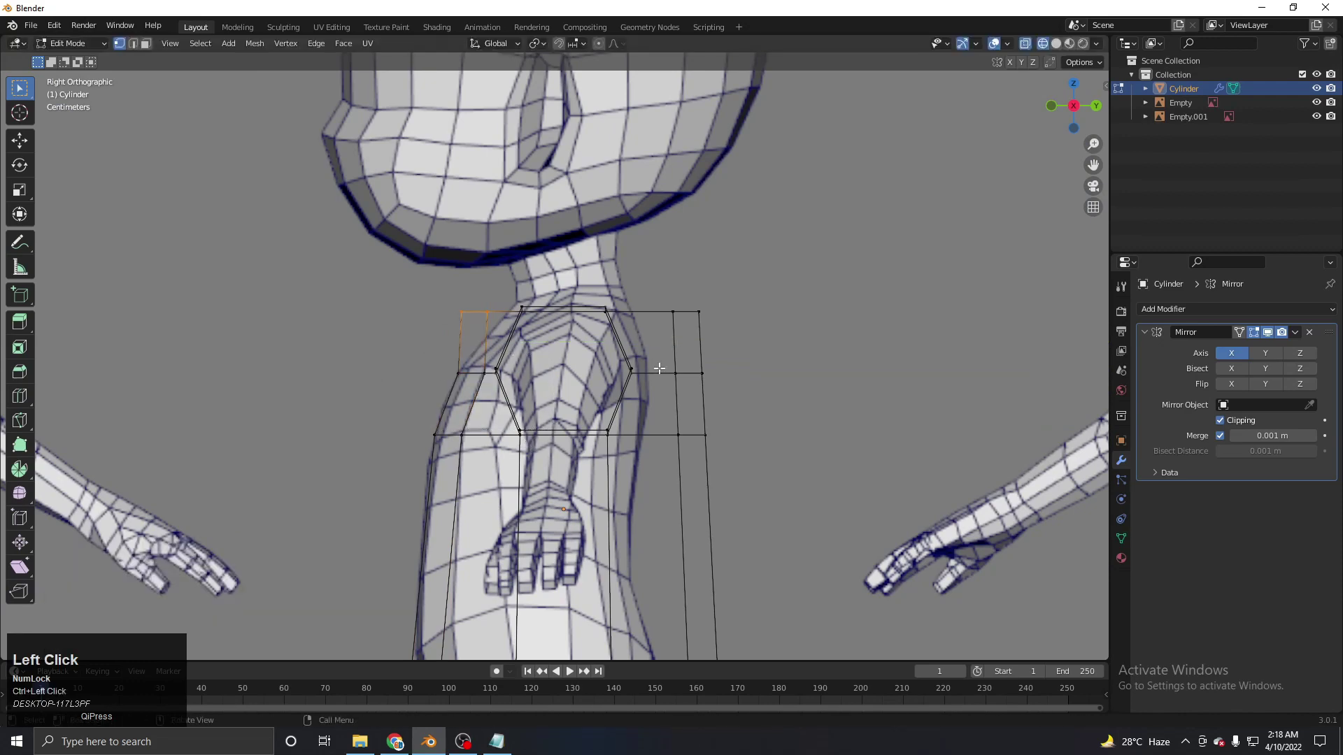
key(g)
key(y)
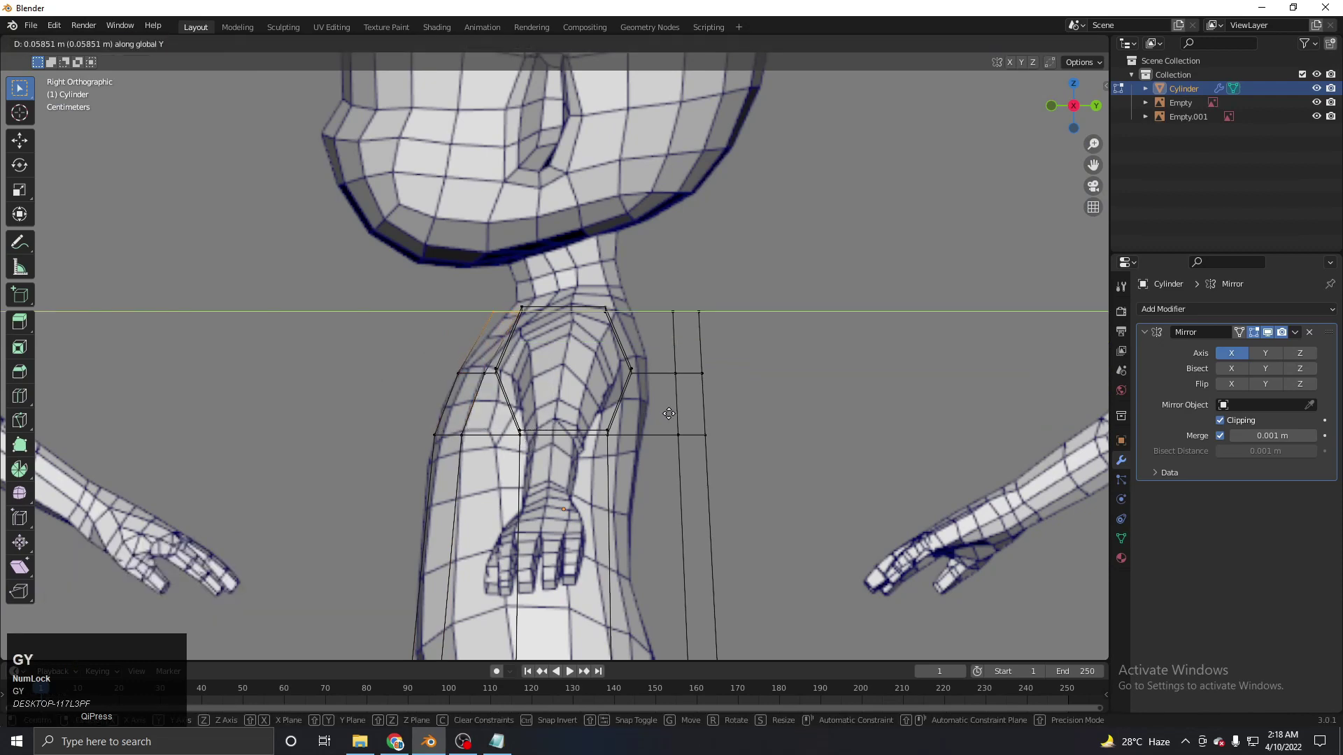
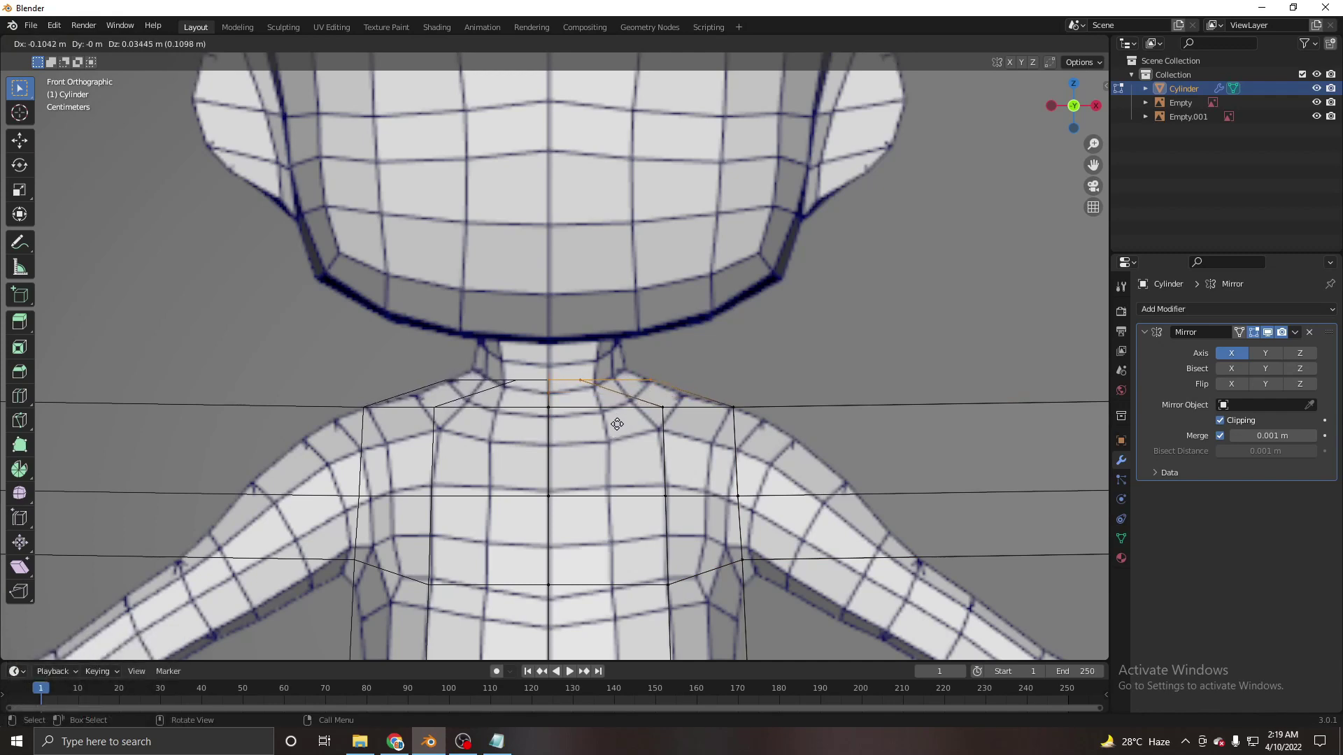
Confirm the shoulder vertex position and extrude the shoulder face outward into an arm
click(619, 421)
middle_click(589, 394)
key(z)
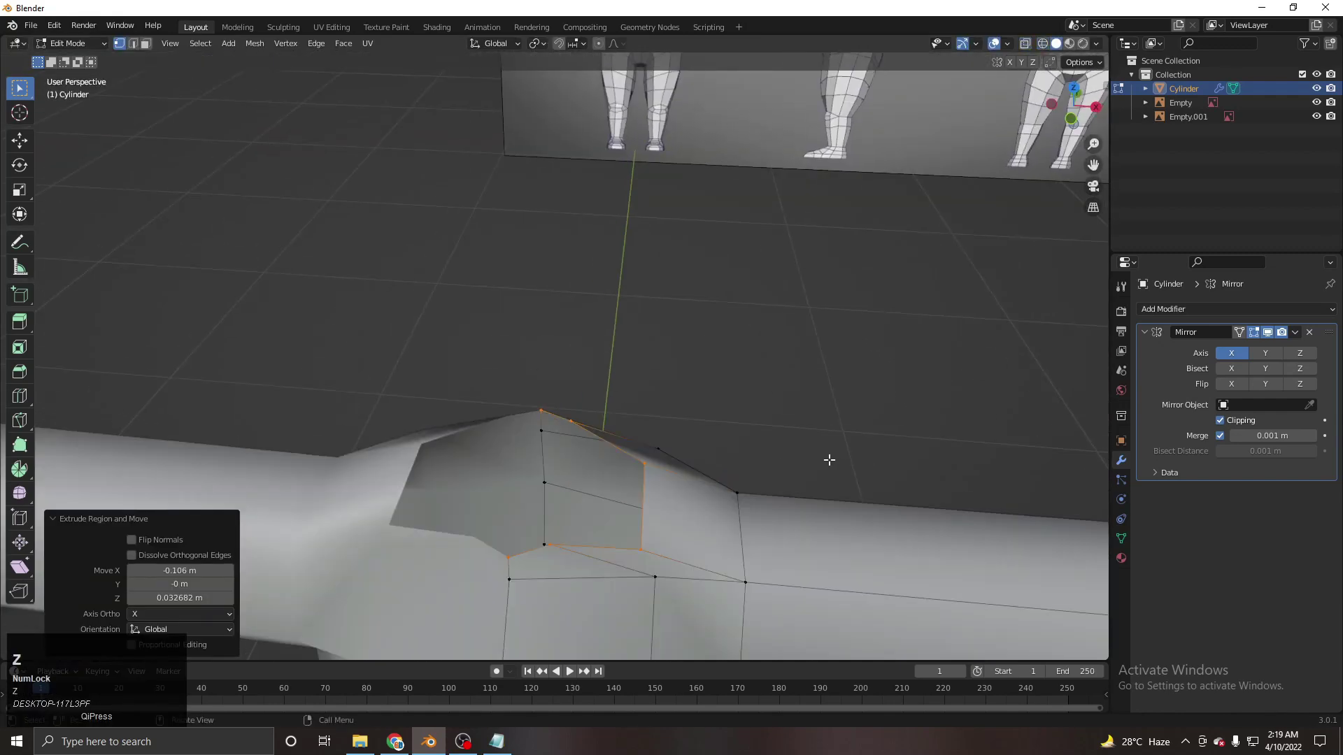
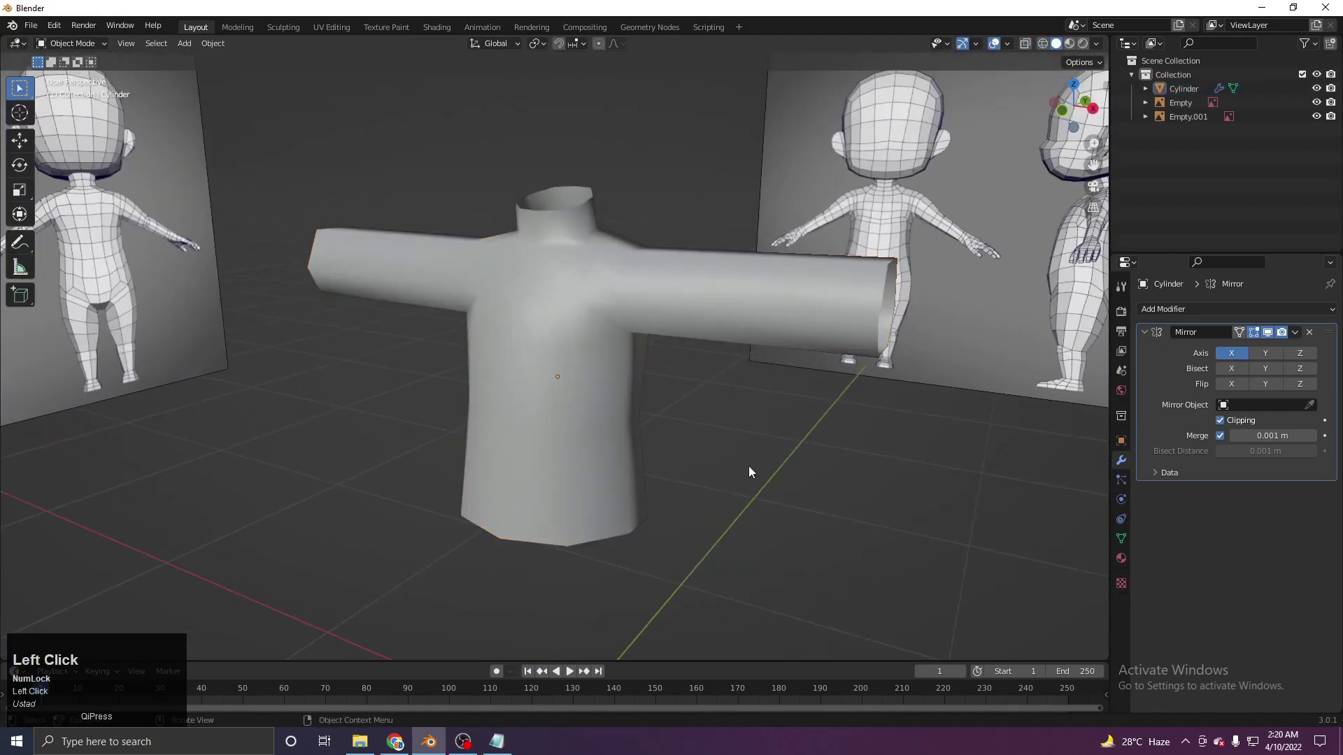
Orbit and zoom around the body to inspect the arms and torso from several angles
key(z)
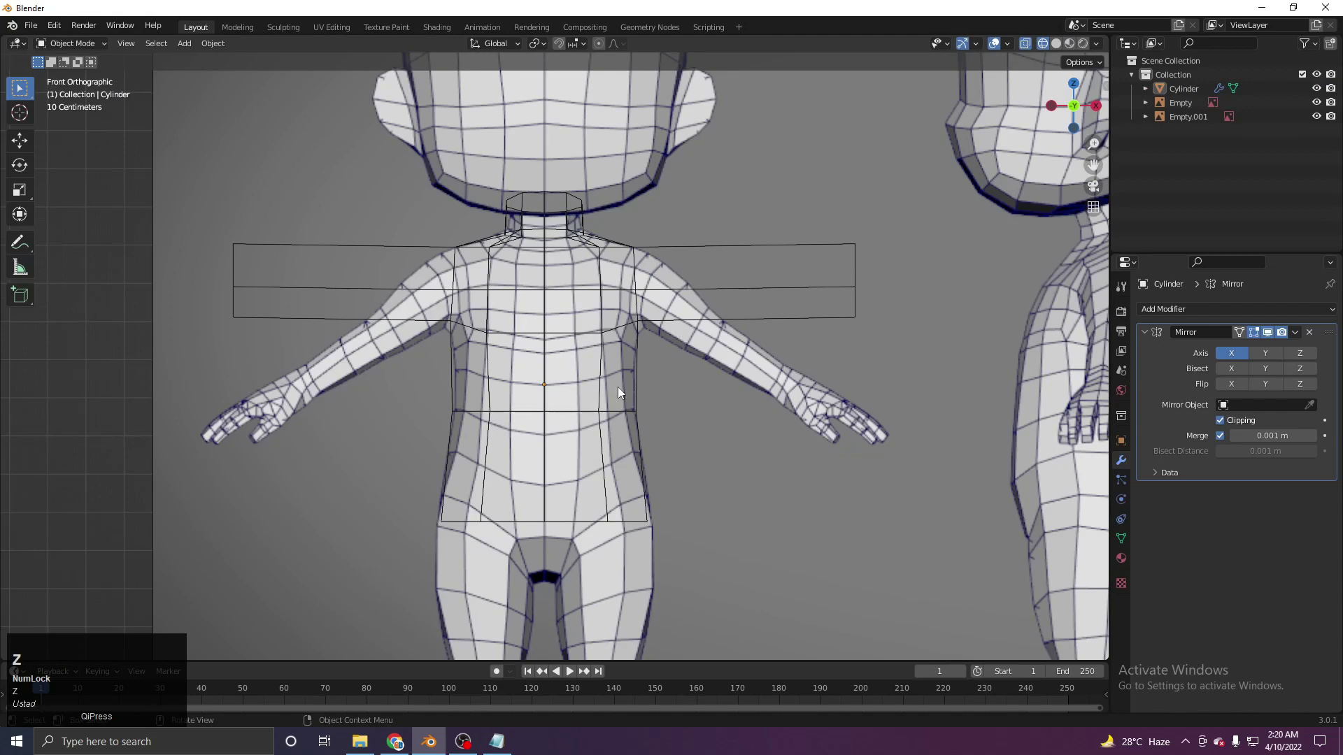
scroll(down, 3)
middle_click(580, 398)
key(z)
middle_click(638, 434)
scroll(up, 3)
middle_click(570, 489)
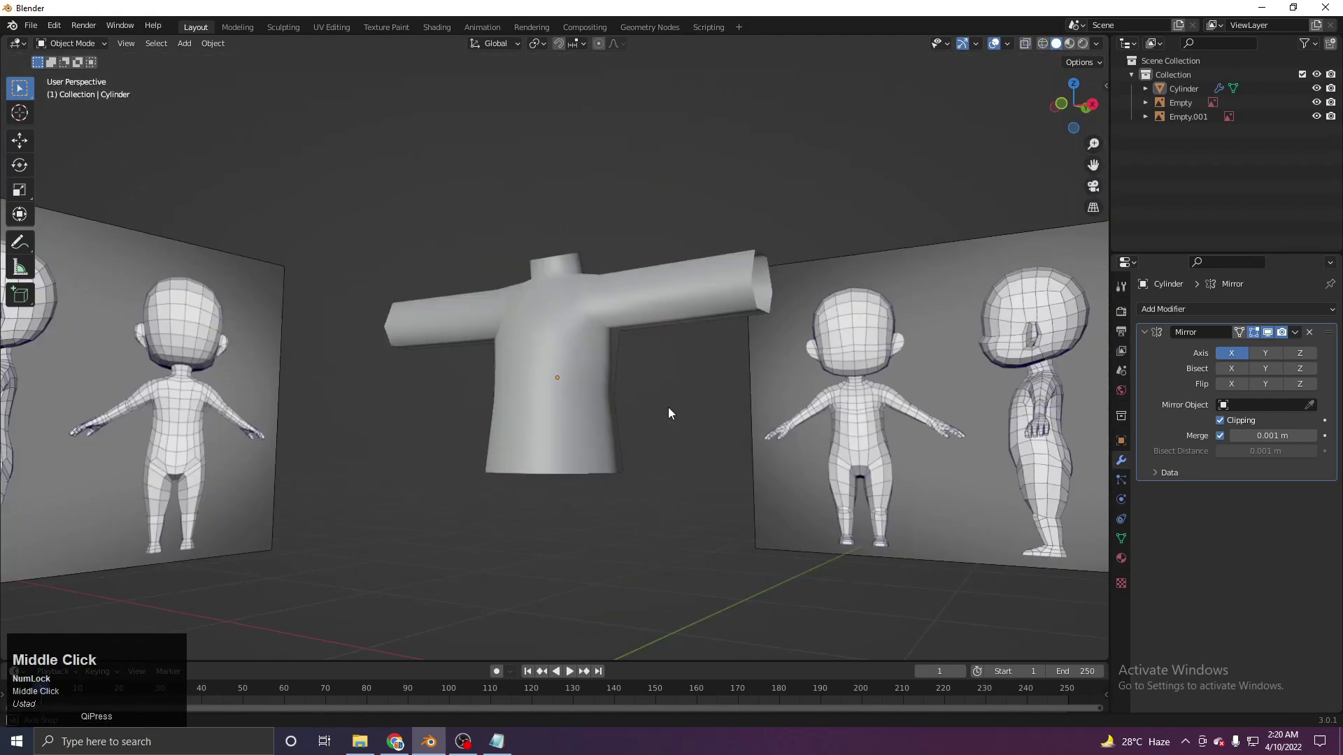
scroll(up, 3)
Select the body mesh and enter Edit Mode facing it straight from the front
click(579, 369)
key(Tab)
key(z)
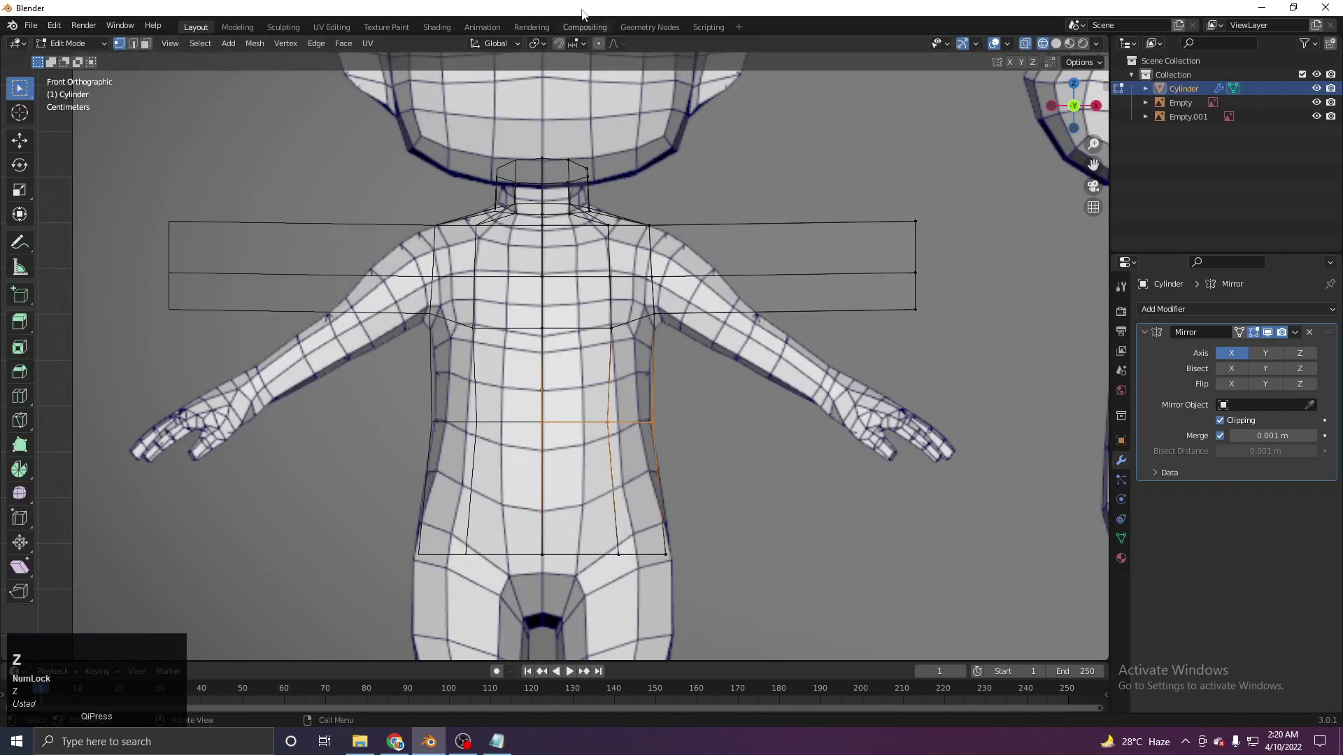
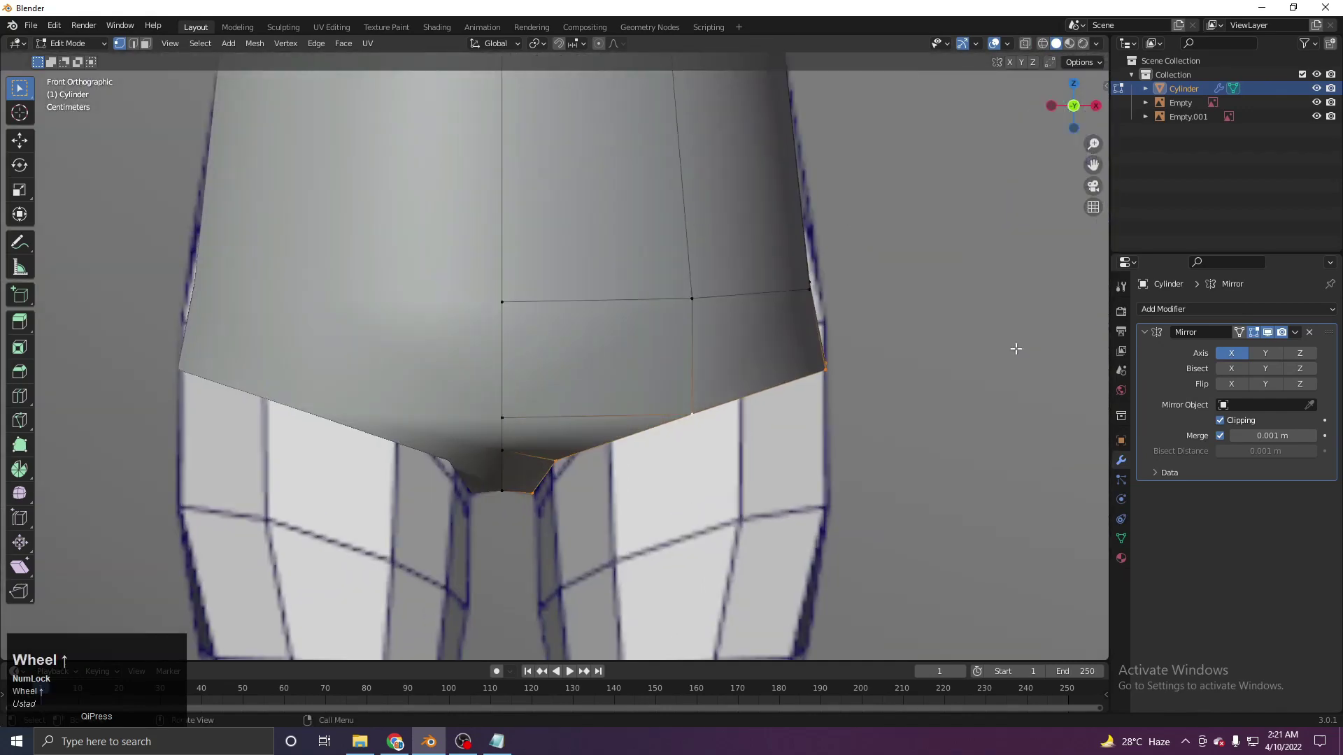
With X-ray on, move the hip vertices to the reference and scale the leg loop to fit the thighs
key(z)
click(628, 218)
key(g)
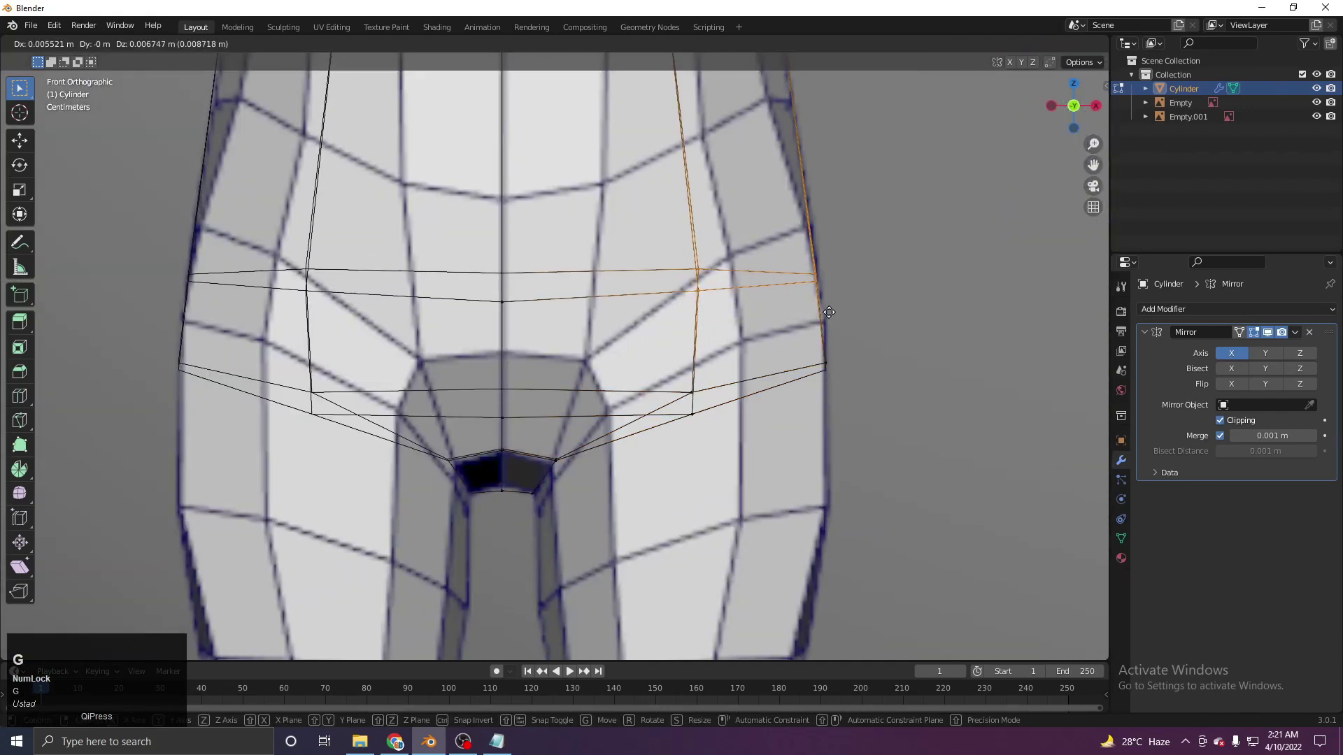
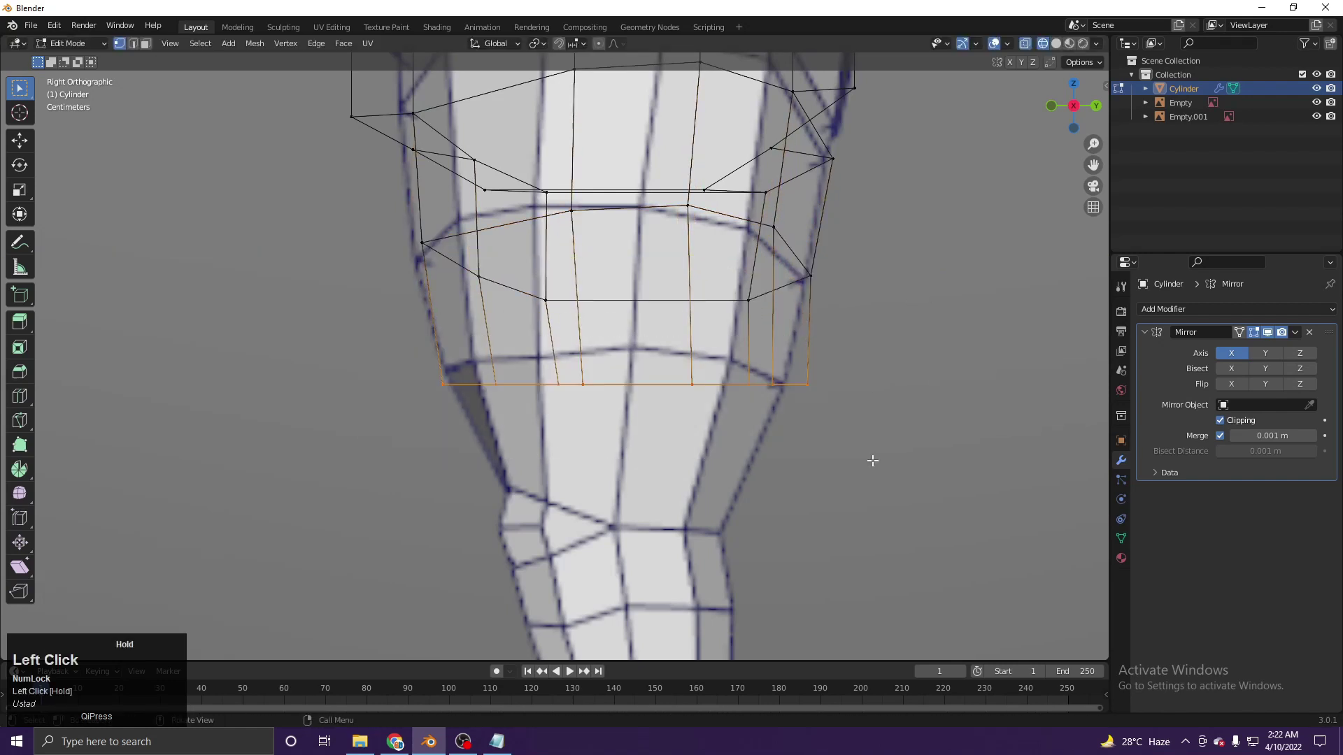
key(d)
key(s)
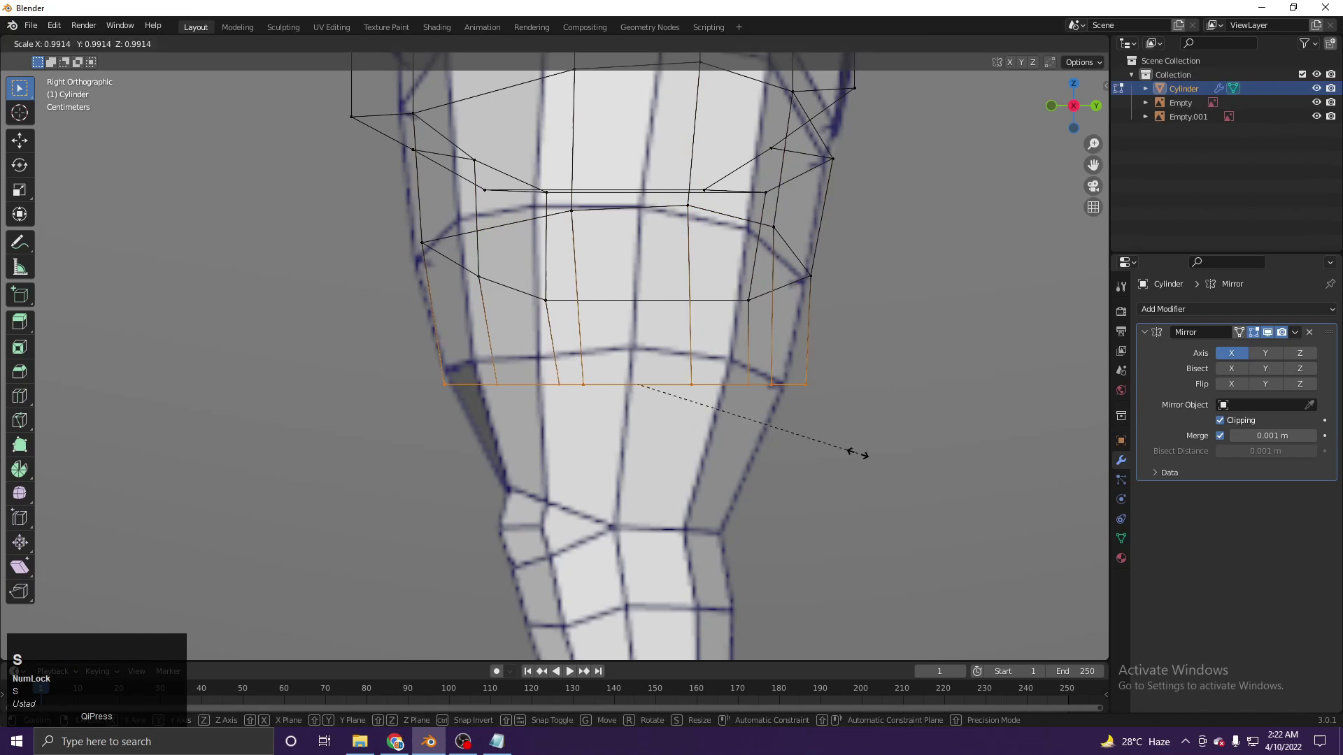
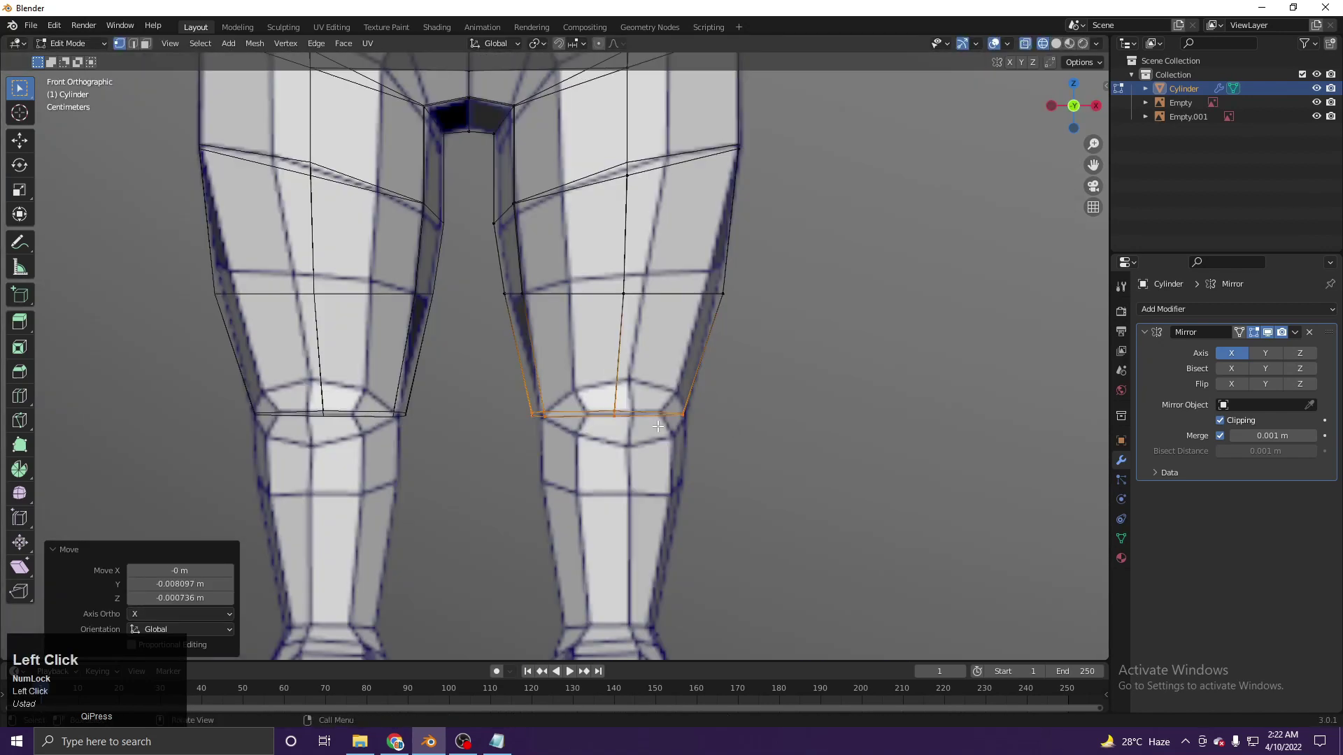
Extrude the knee loop down to the ankle and bevel the knee ring into two loops with Ctrl+B
click(681, 429)
key(e)
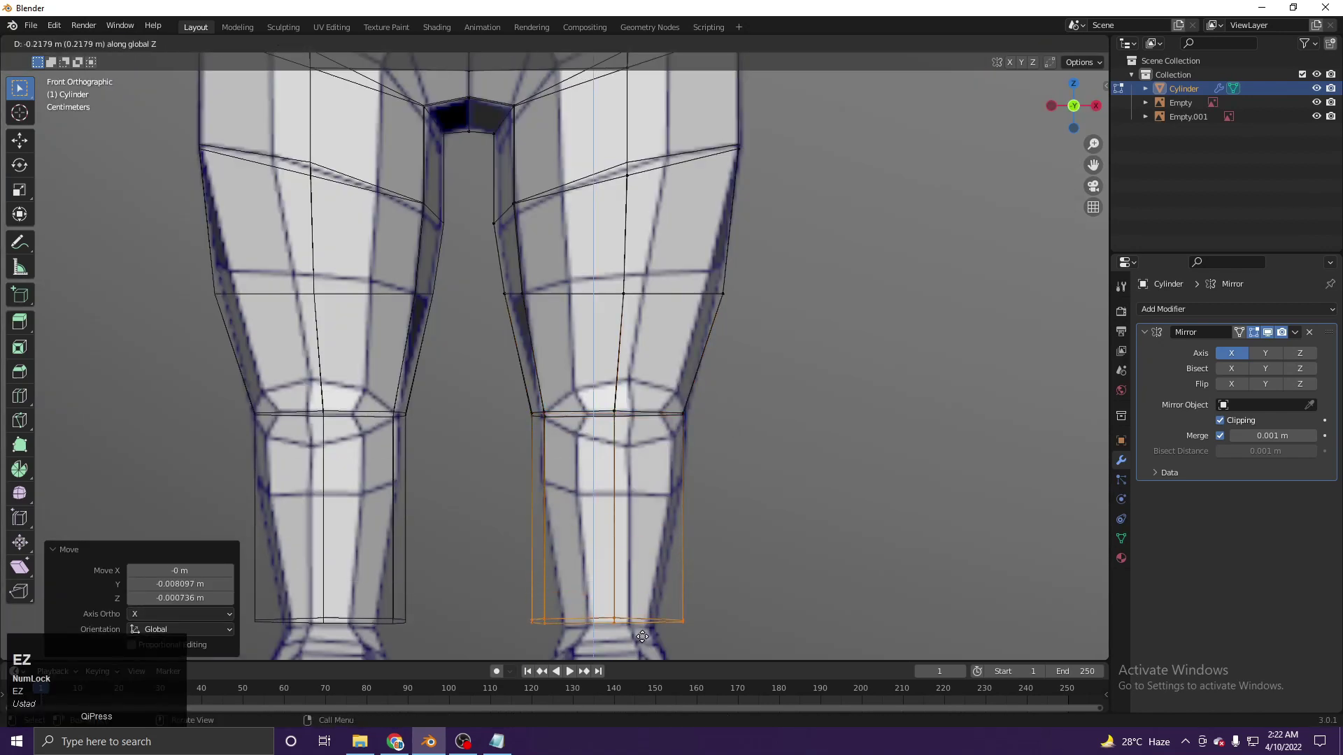
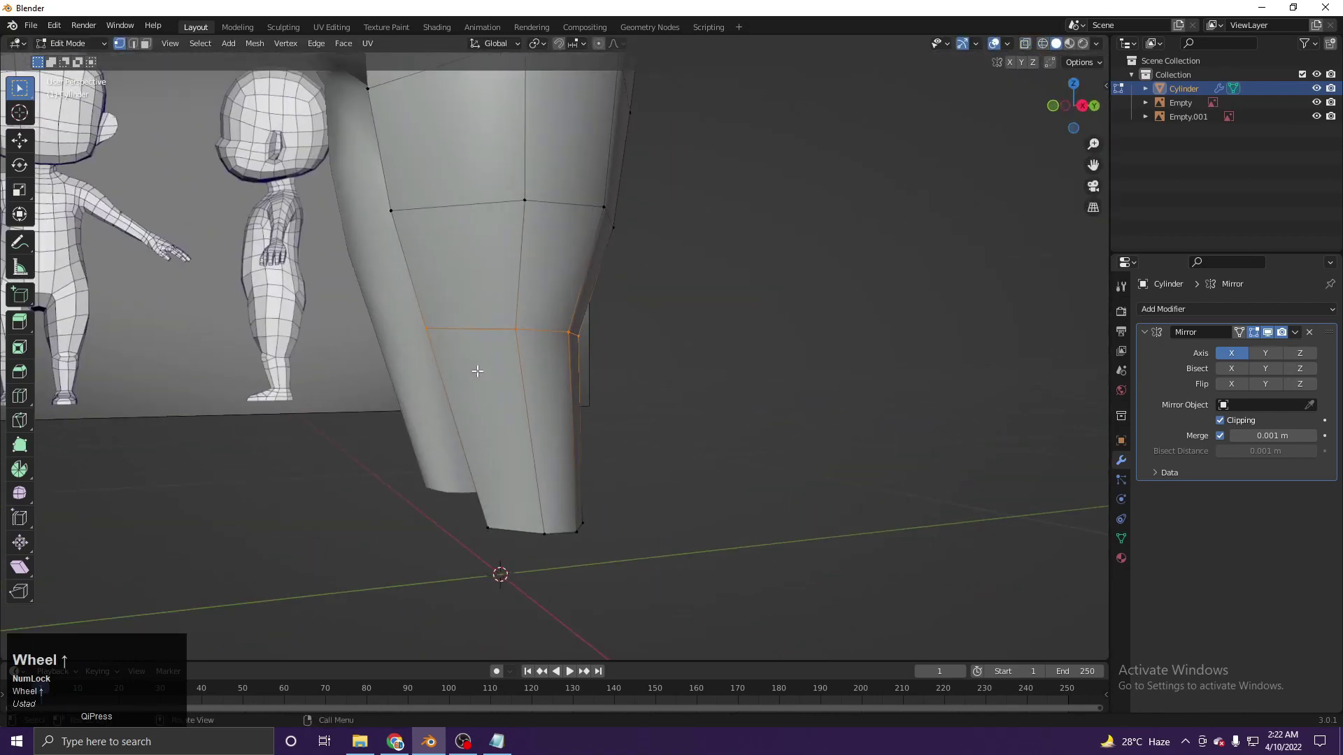
key(z)
scroll(down, 3)
key(ctrl+b)
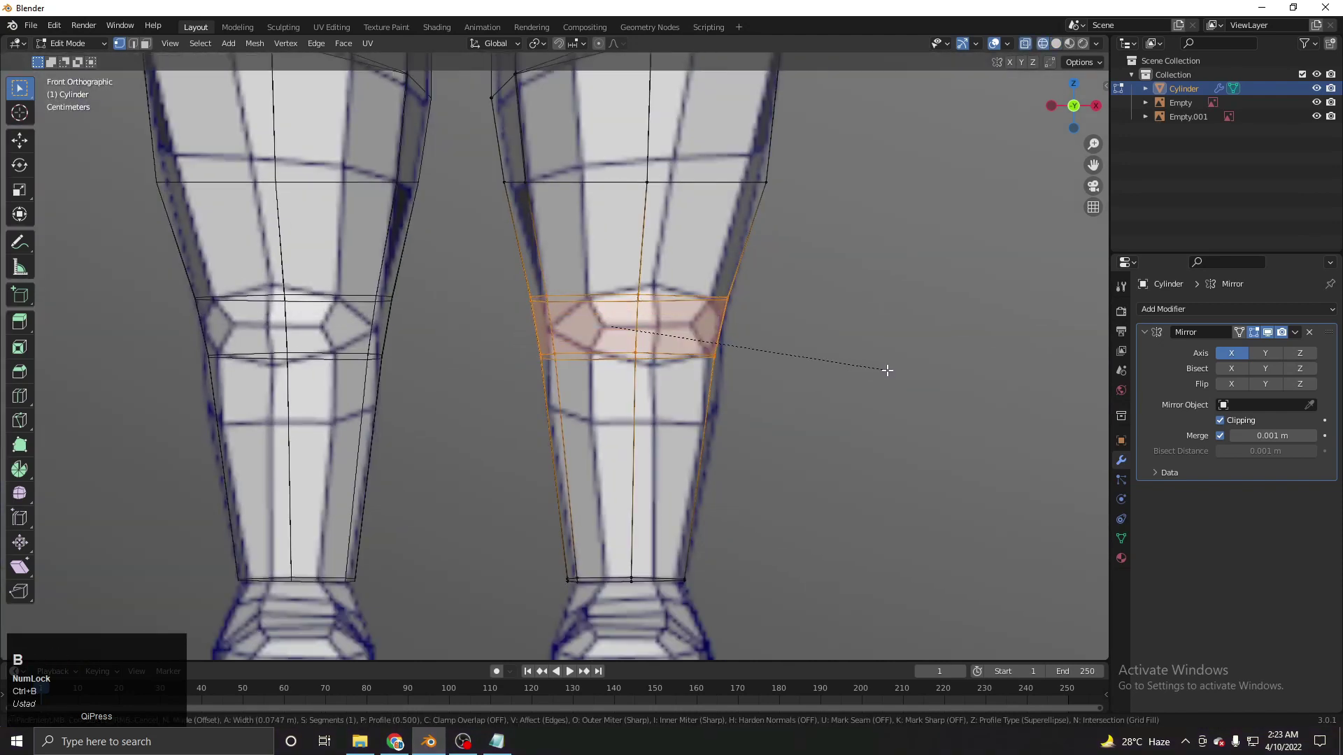
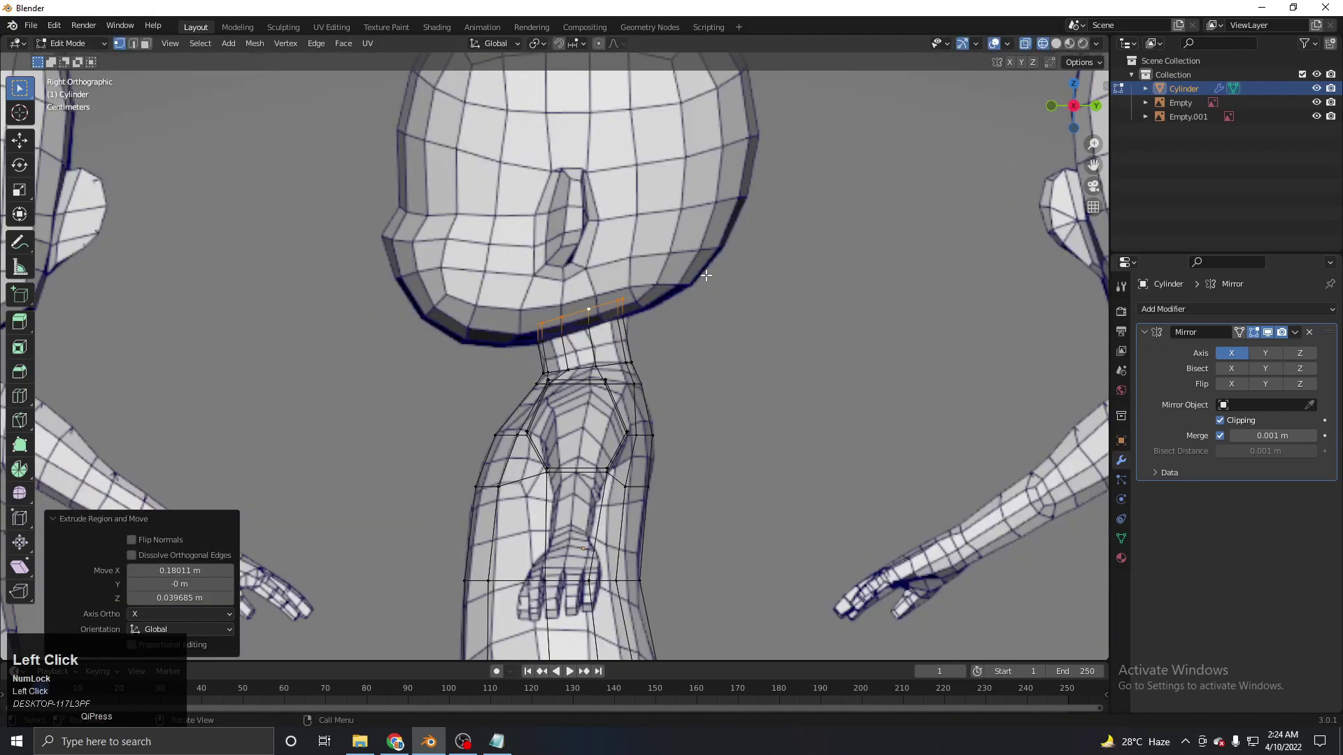
Scale up the top ring of the neck to head width
scroll(up, 3)
key(s)
text(st)
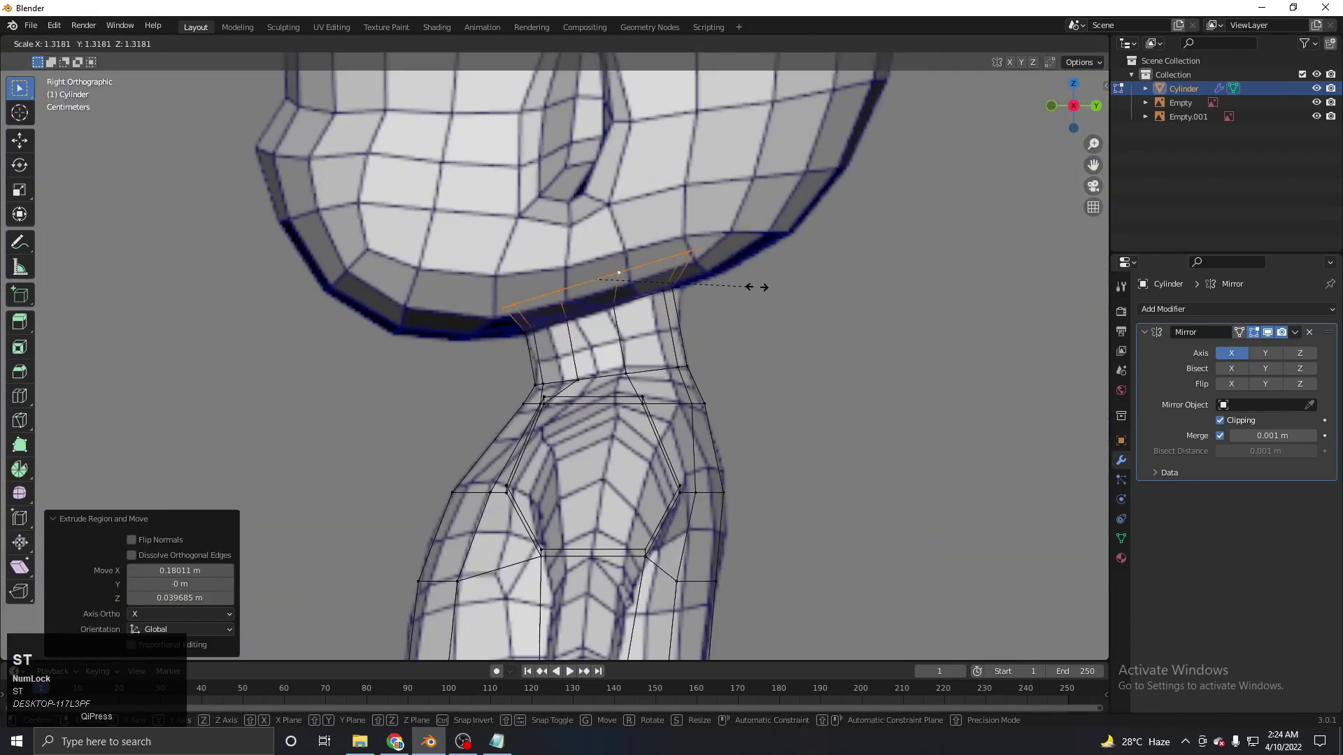
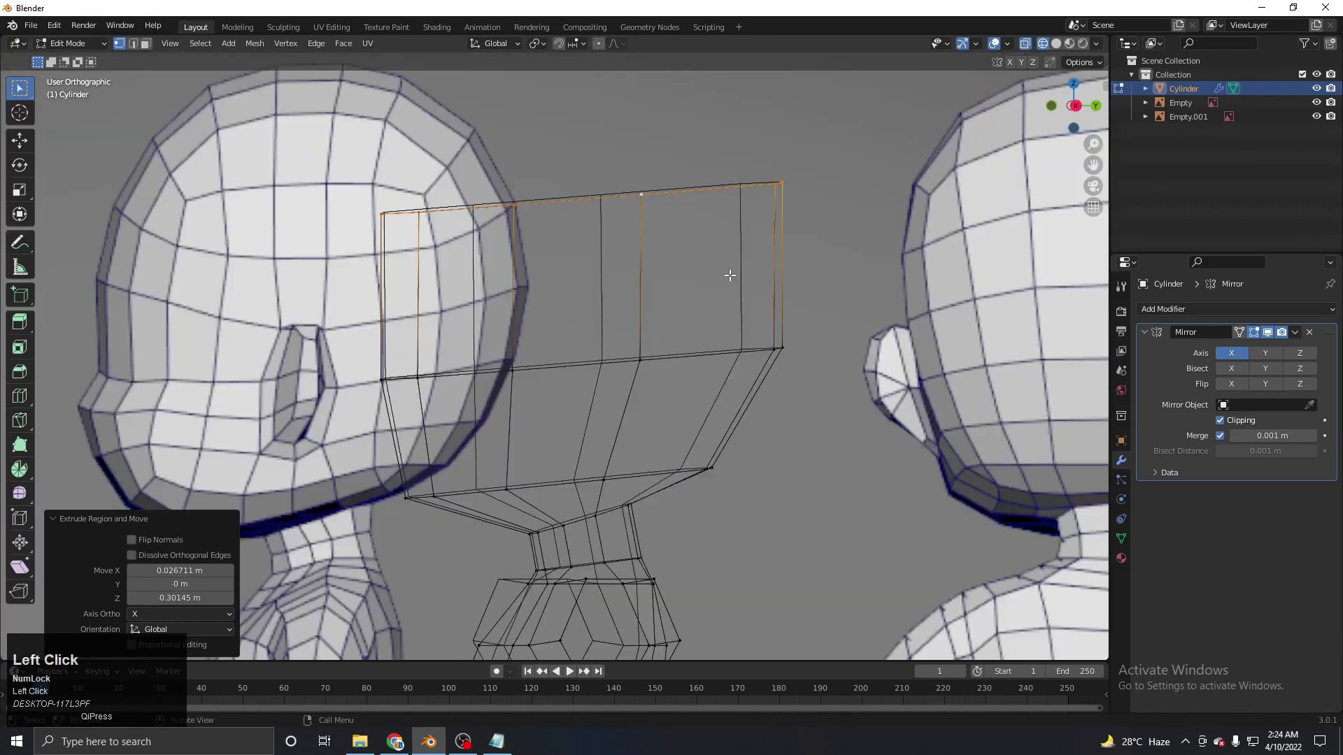
Extrude the head upward and shape its top vertices from side and front views
middle_click(708, 312)
key(g)
click(720, 356)
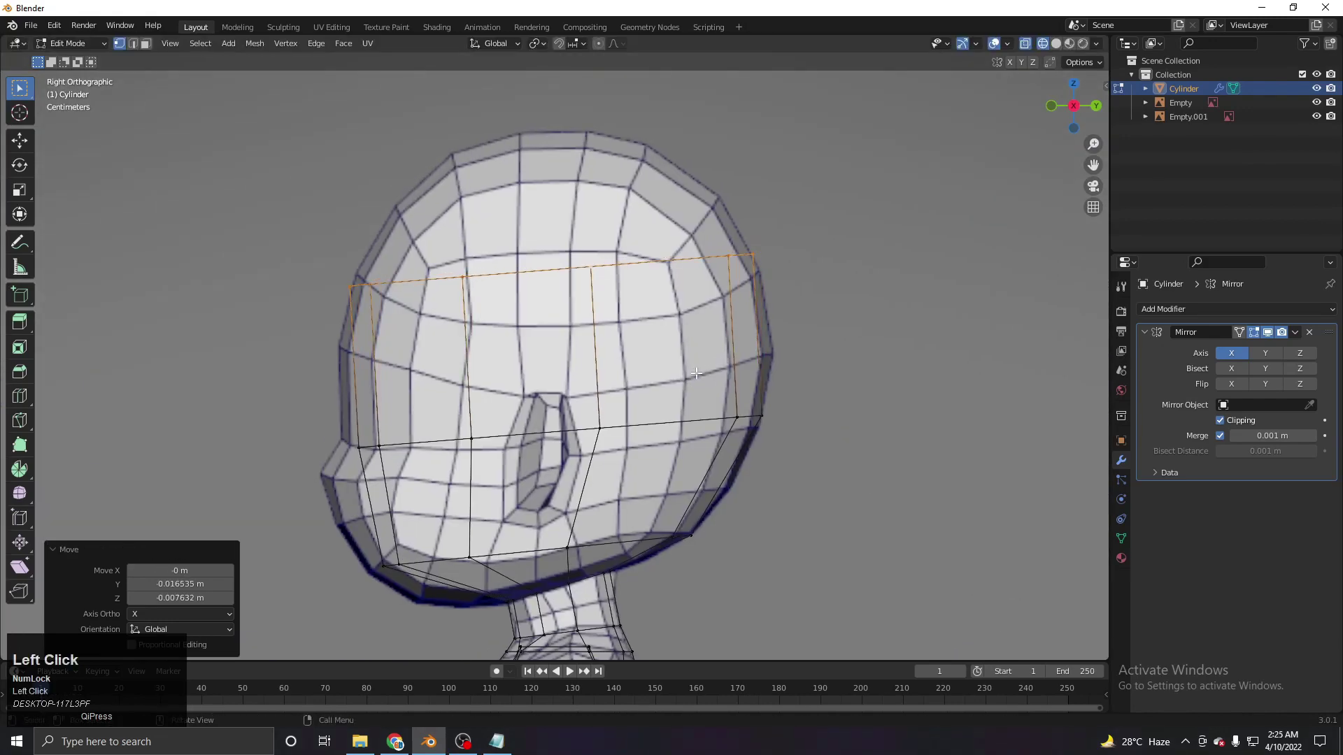
key(e)
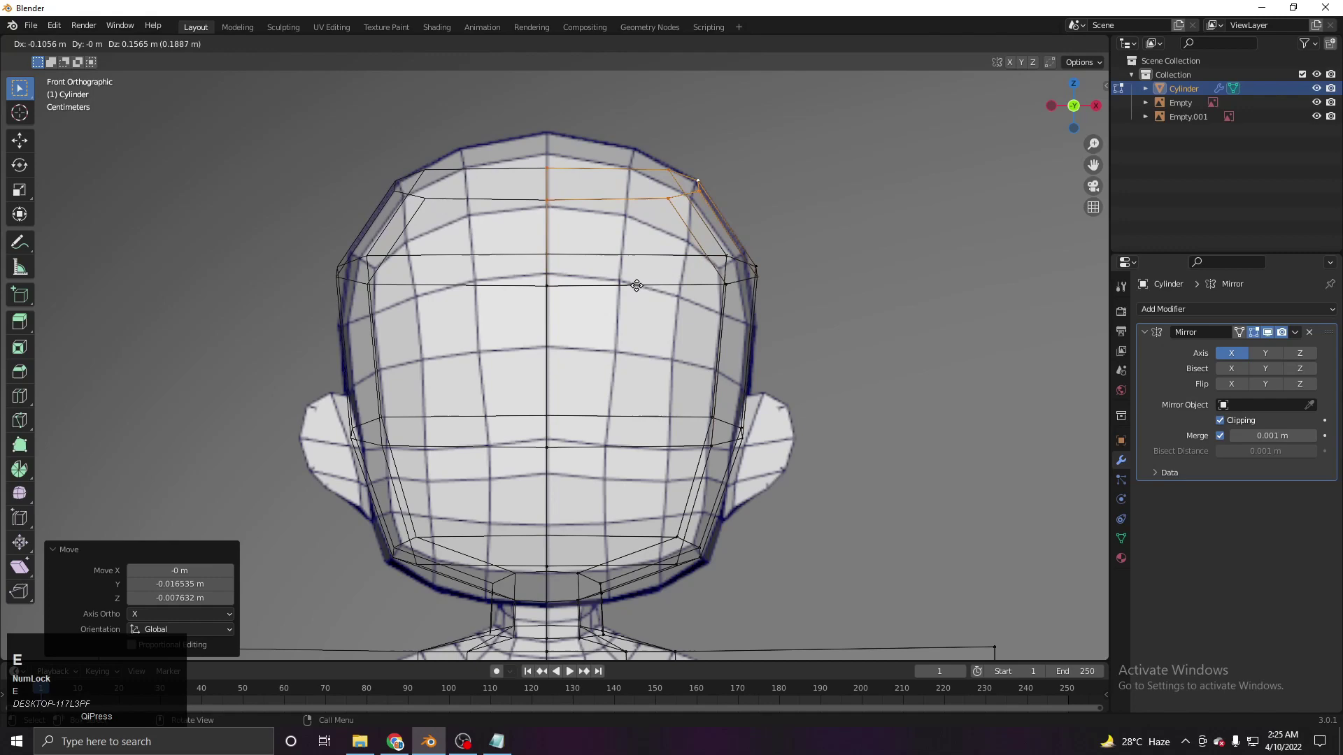
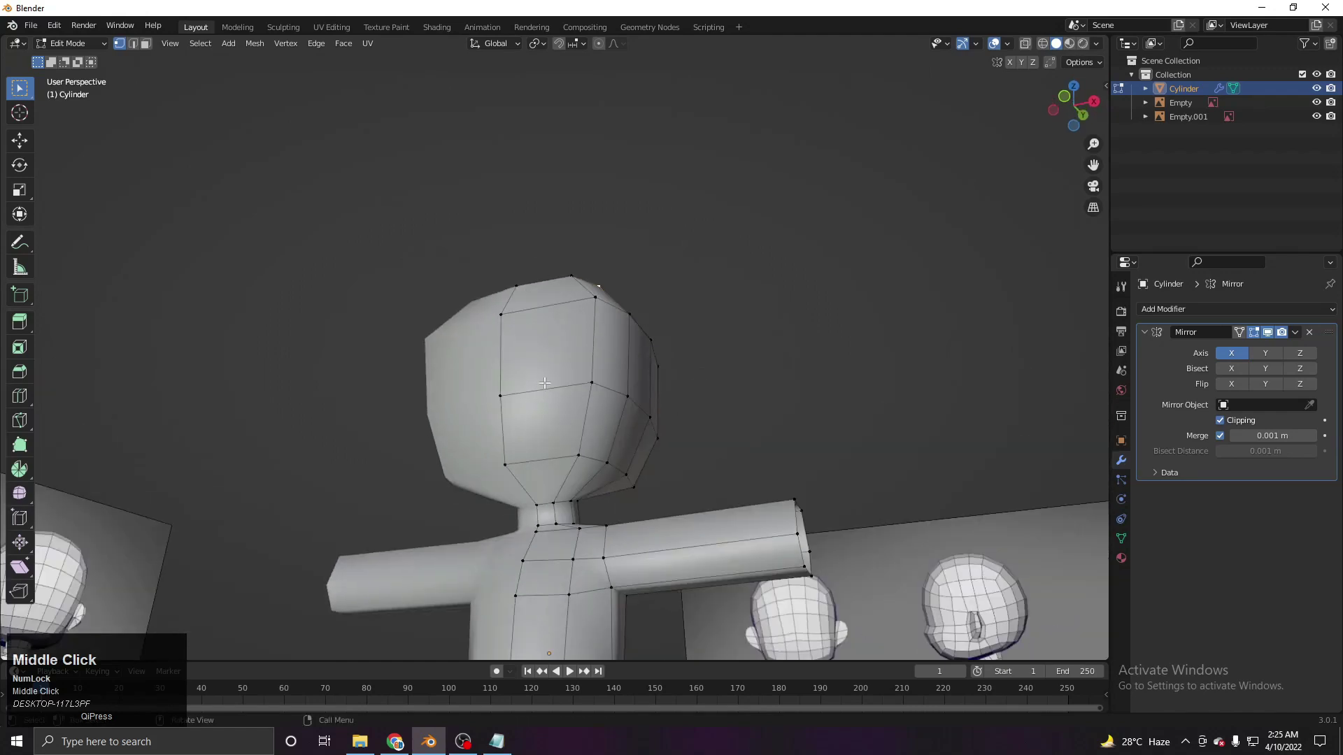
Select the open edge loop at the top of the head to close the crown
scroll(up, 3)
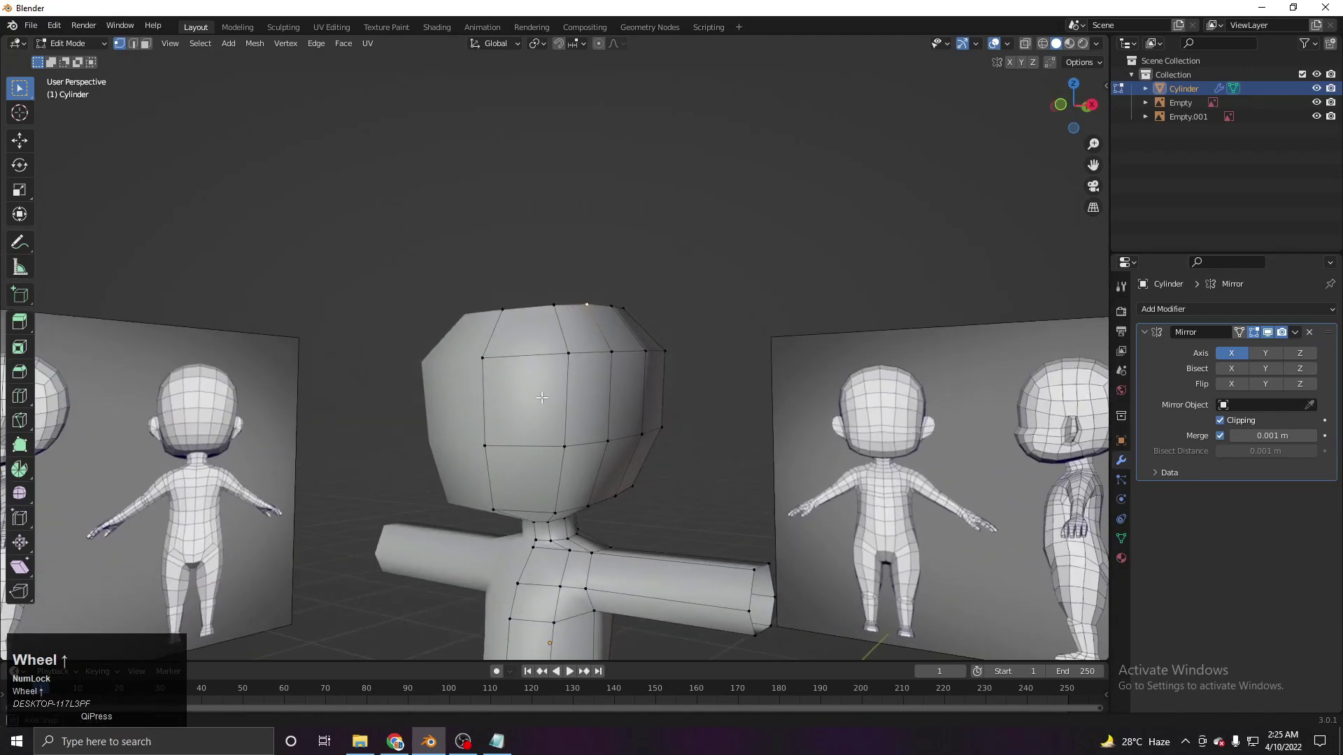
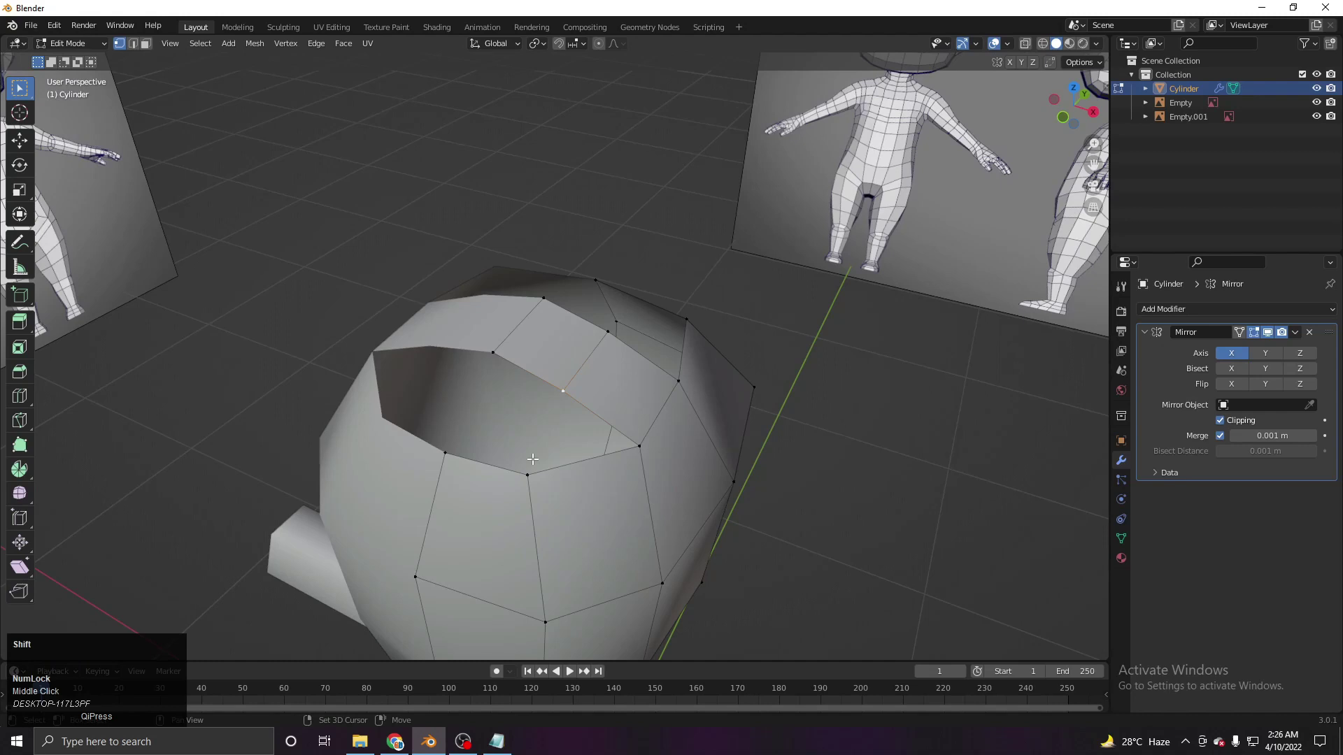
double_click(535, 468)
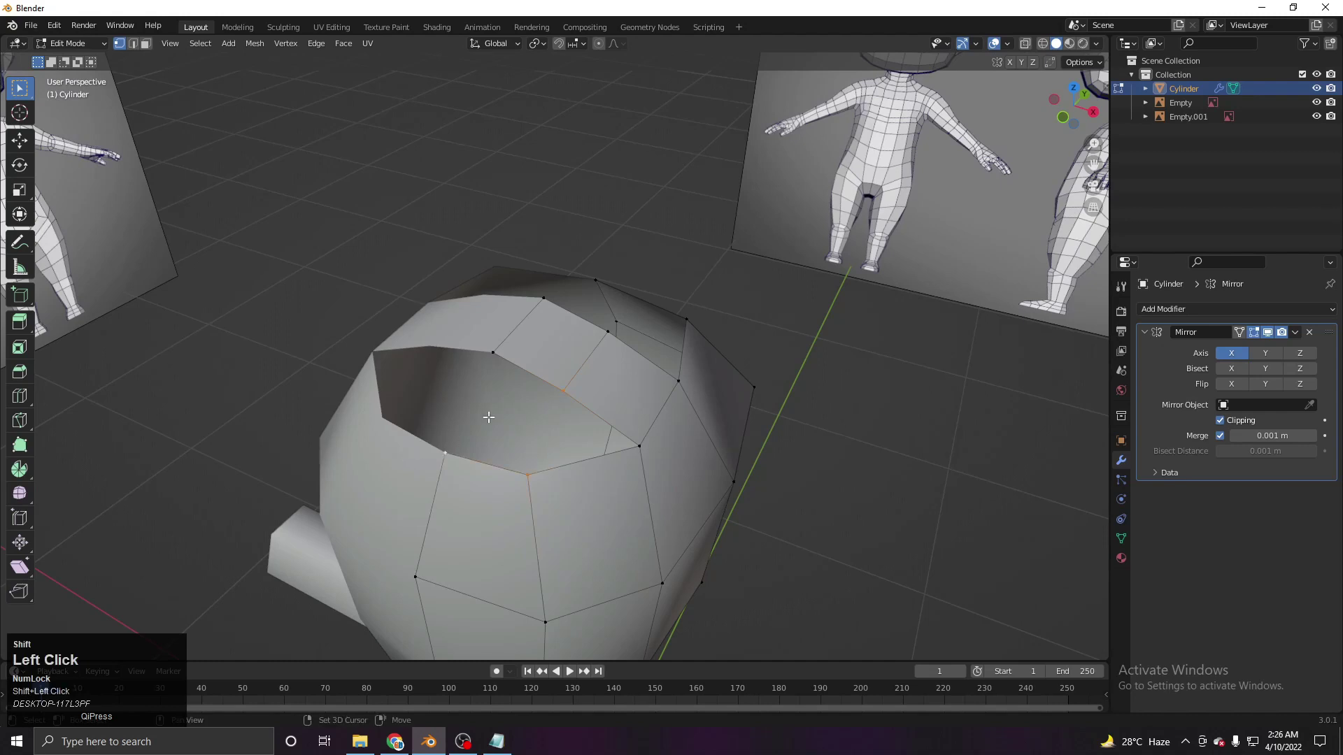
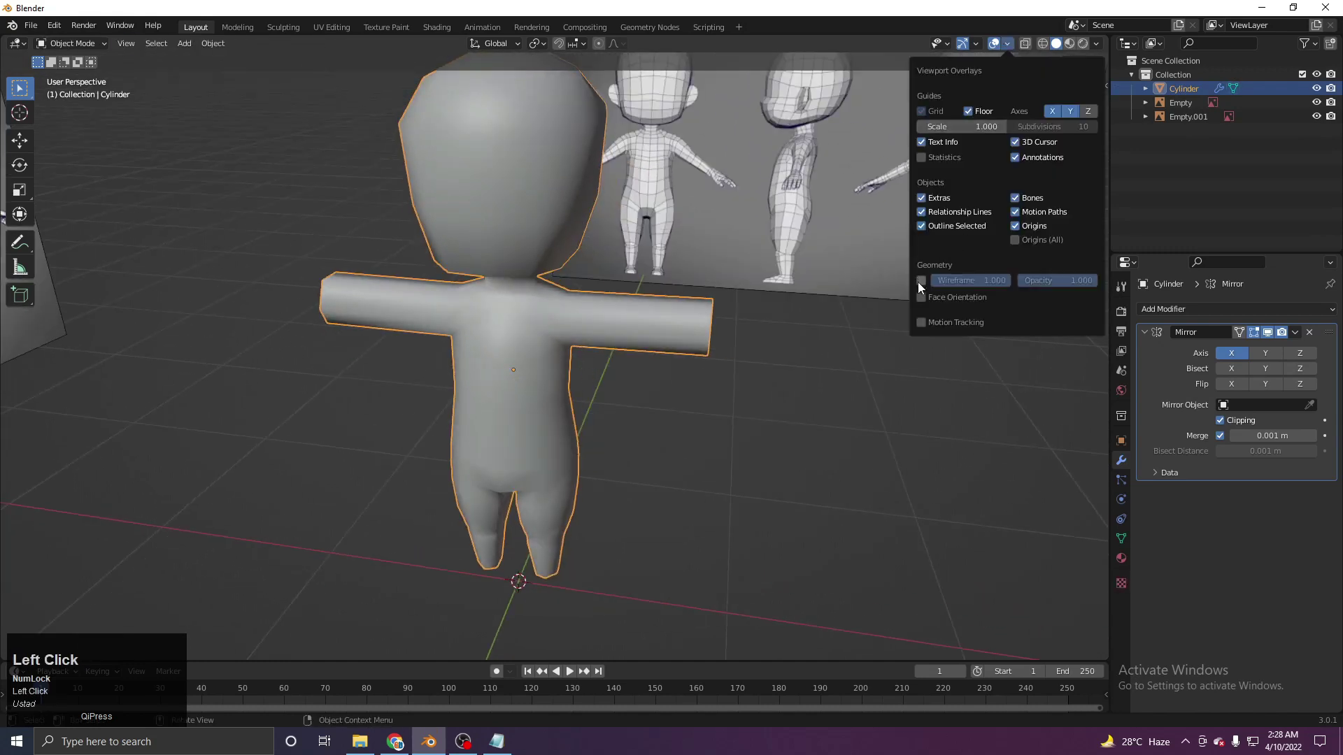
Enable the Wireframe overlay so mesh edges show over the shaded body, then close the popover
click(925, 289)
click(578, 474)
right_click(607, 443)
middle_click(574, 383)
scroll(up, 3)
scroll(up, 3)
Orbit and zoom around the wireframed character to inspect it against the reference images
key(g)
right_click(526, 430)
click(661, 442)
click(513, 448)
scroll(down, 3)
middle_click(528, 342)
scroll(up, 3)
click(726, 377)
middle_click(699, 394)
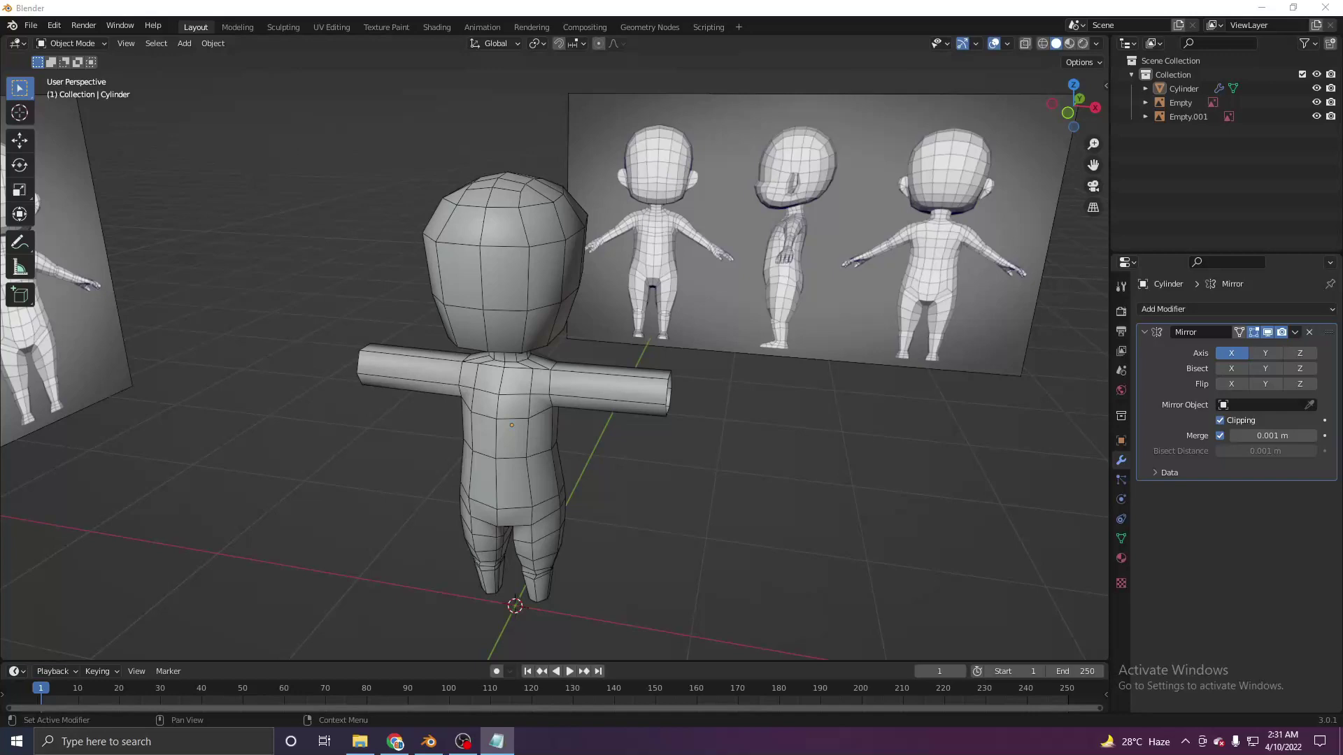